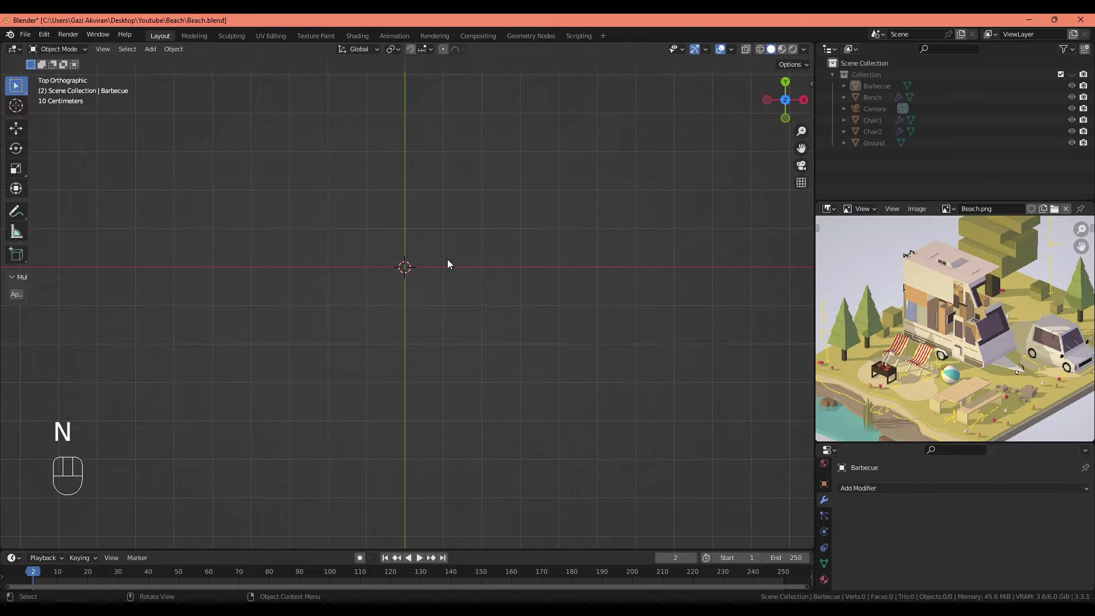
Step: Add a new Plane mesh and enter Edit Mode on it, with the tree reference zoomed in
key(shift+a)
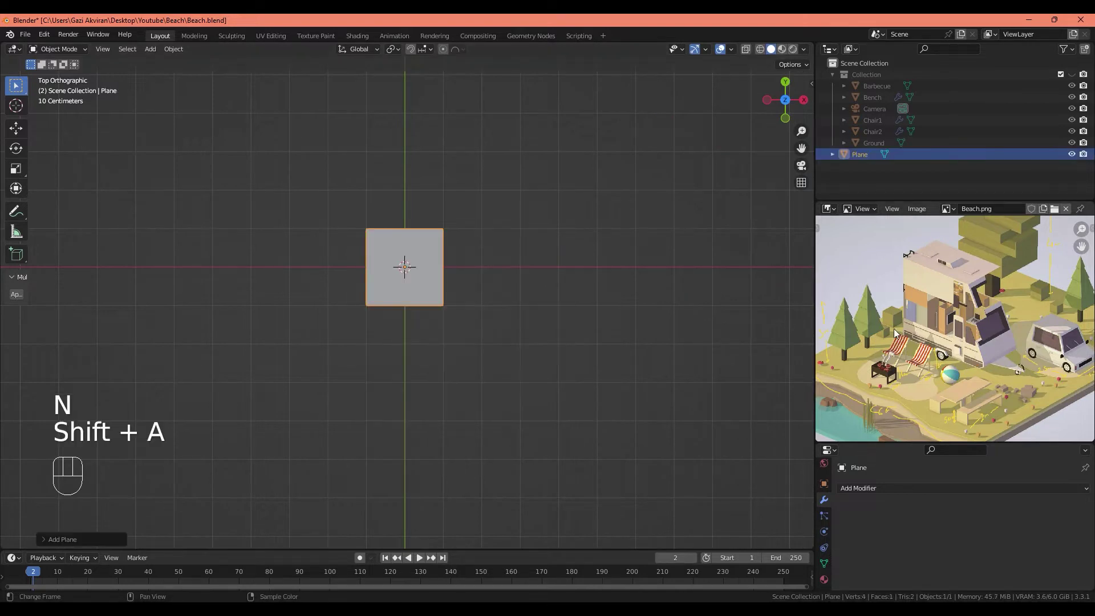
drag(892, 343, 950, 334)
click(923, 350)
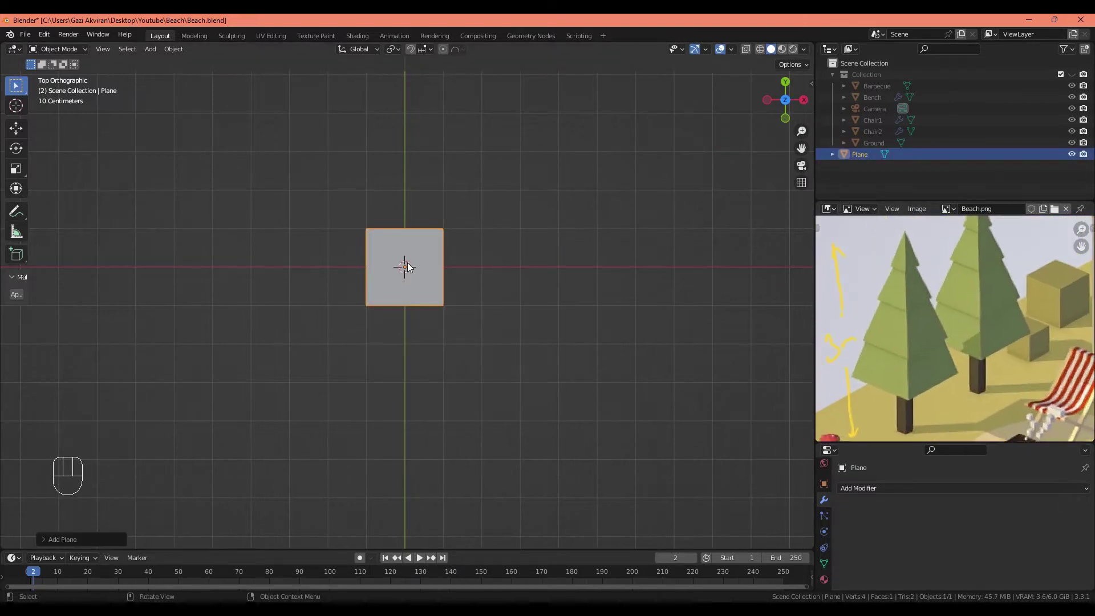
click(424, 279)
key(Tab)
click(476, 309)
Step: Shrink the plane to about 14 cm, extrude it up into a trunk and widen the top face into a ledge
key(s)
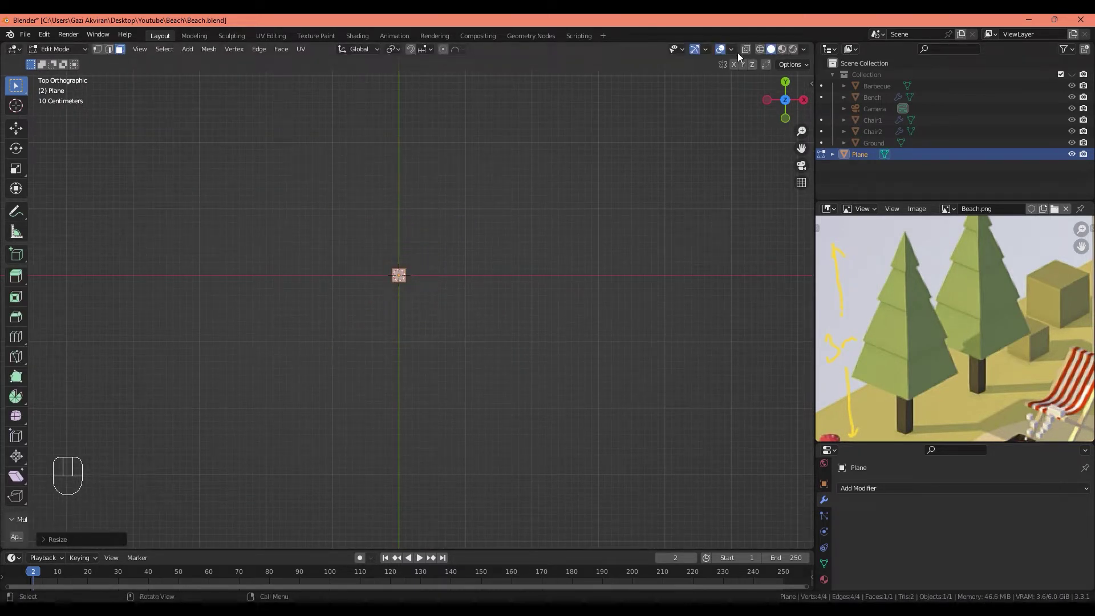
drag(733, 50, 383, 295)
click(418, 273)
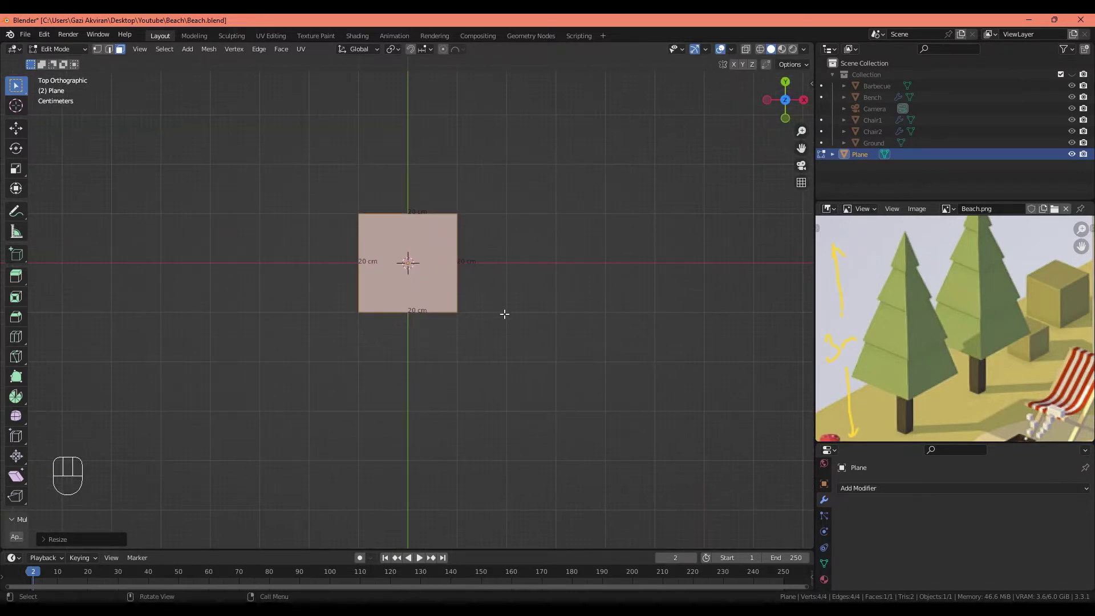
key(s)
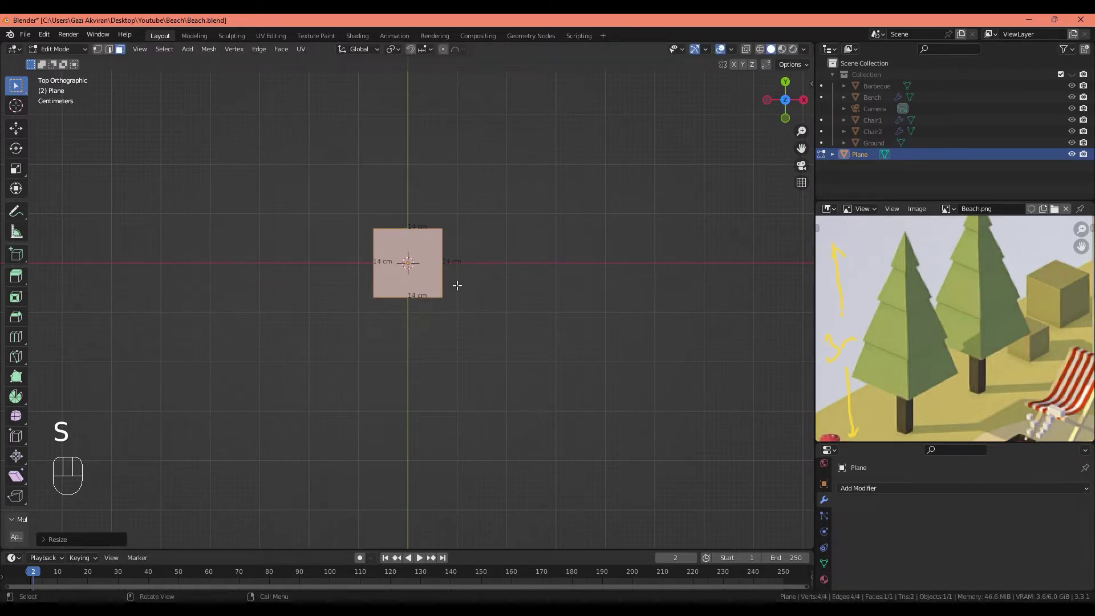
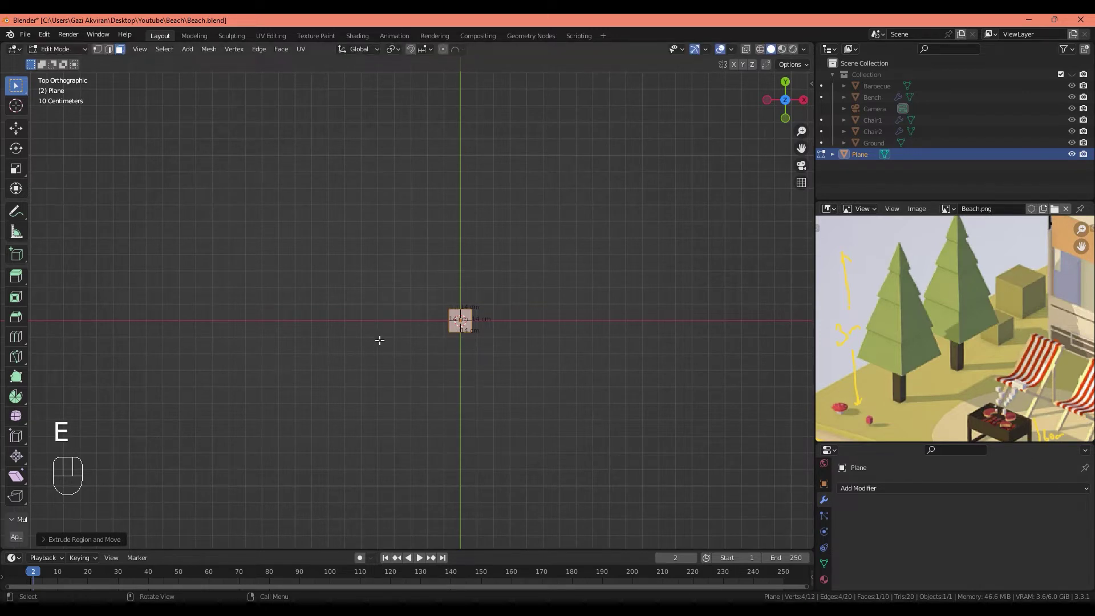
key(s)
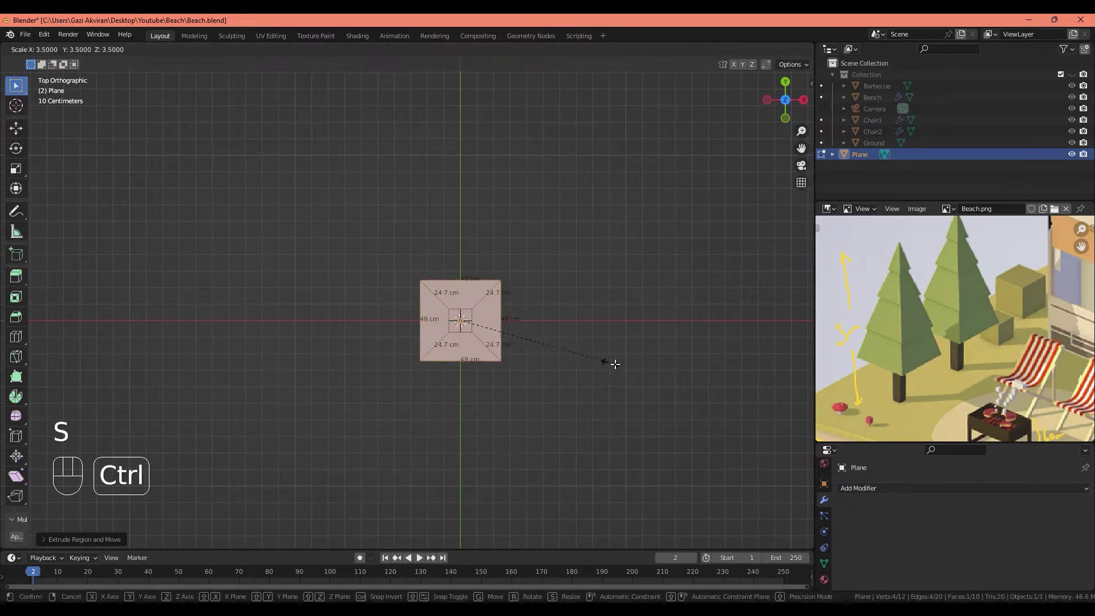
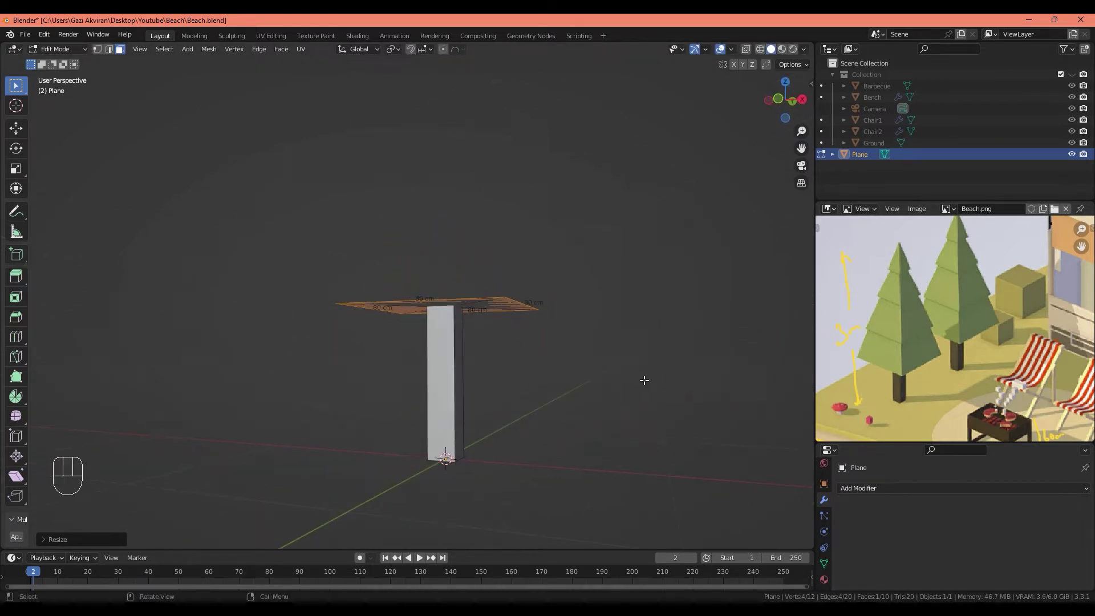
Step: Enlarge the top ledge from the top view to roughly 75 cm square
drag(561, 323, 594, 335)
drag(564, 341, 553, 356)
key(KP_7)
key(s)
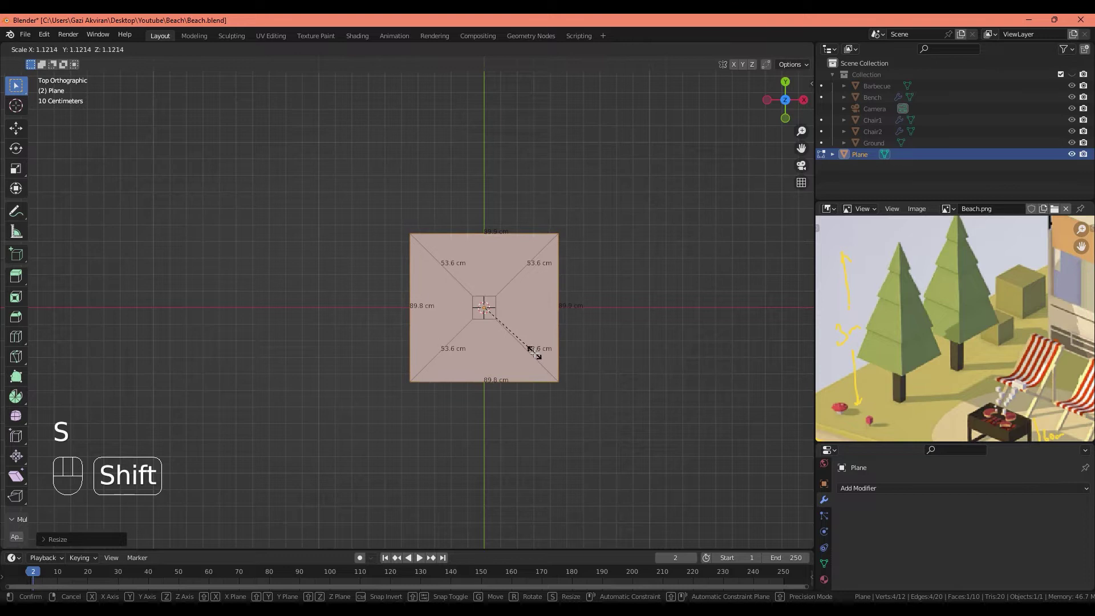
drag(549, 380, 539, 301)
drag(535, 324, 556, 317)
key(KP_1)
click(520, 327)
drag(515, 343, 513, 361)
Step: Extrude the ledge in front view to give the first foliage block its thickness, undoing a stray move
key(e)
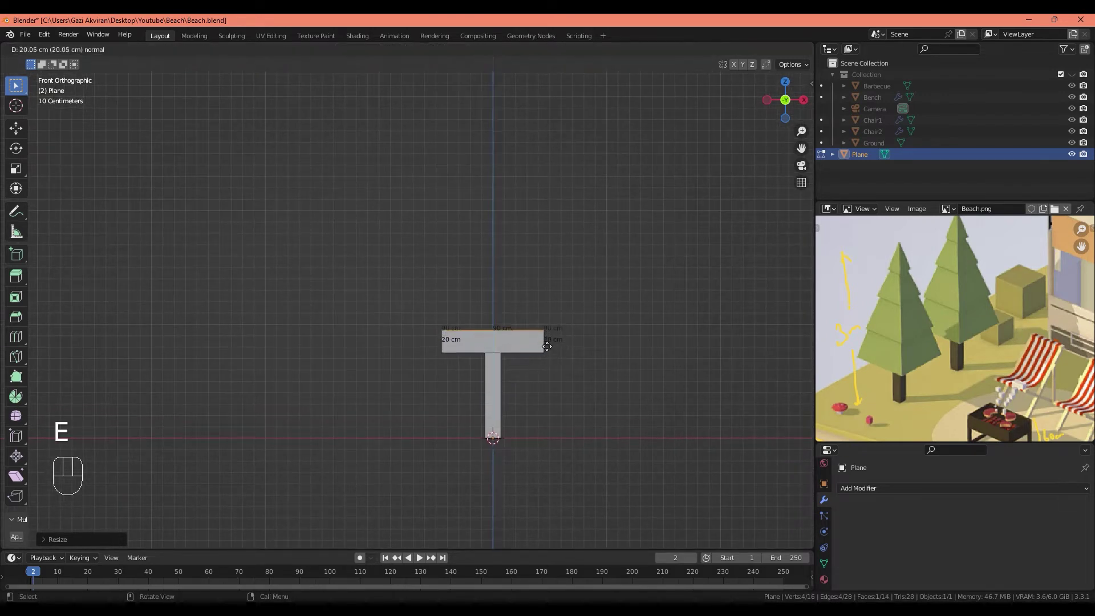
middle_click(532, 288)
key(h)
drag(536, 329, 477, 341)
key(ctrl+z)
key(KP_1)
middle_click(444, 285)
click(429, 278)
Step: Extrude the block's top face upward and shrink it to taper the block
key(KP_1)
middle_click(458, 300)
key(g)
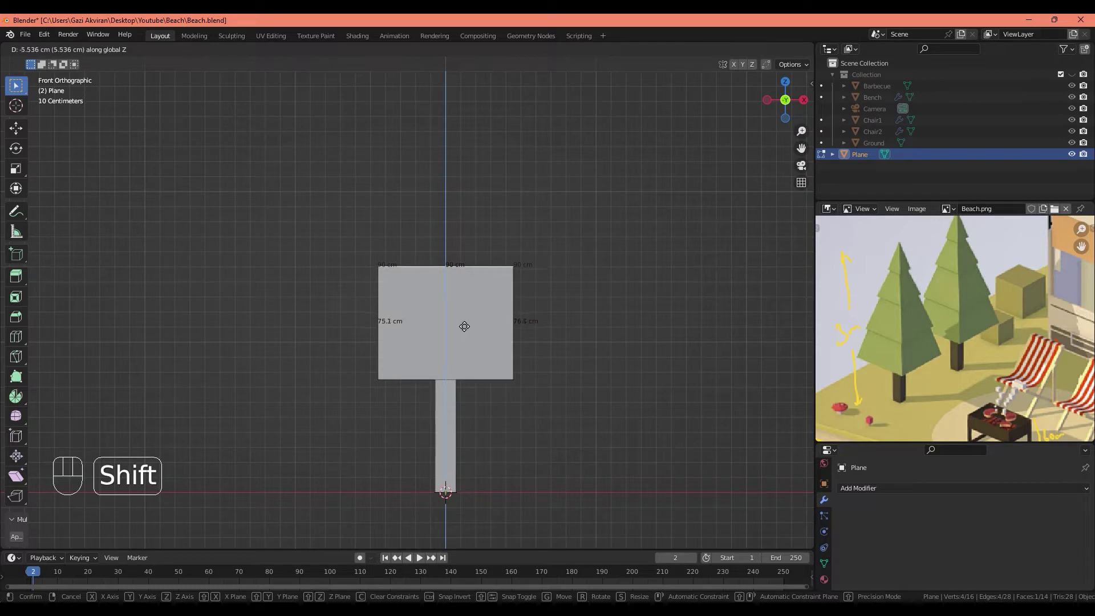
key(s)
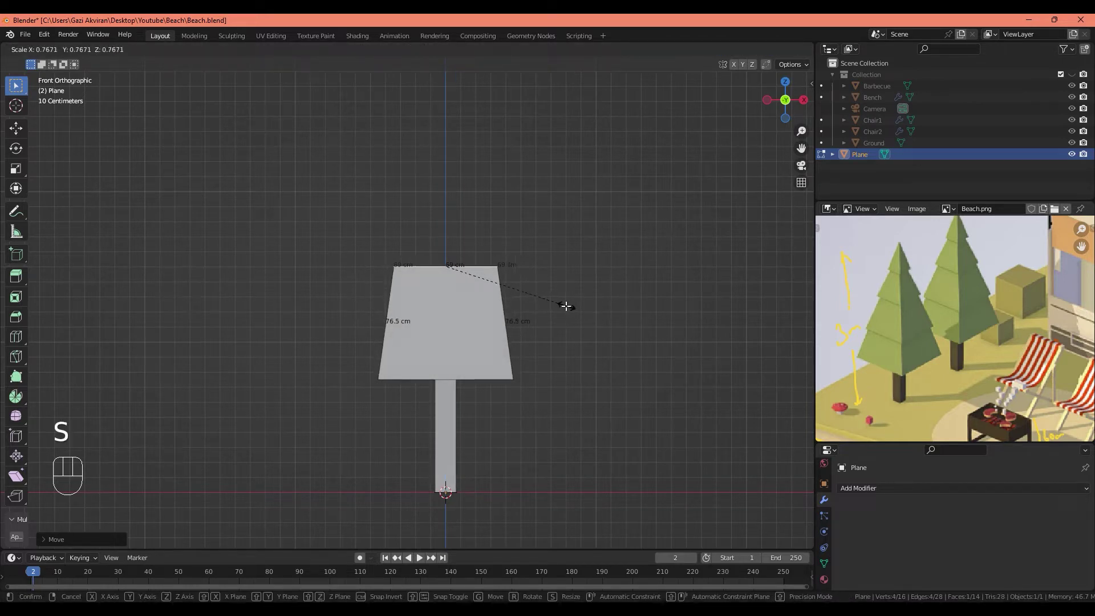
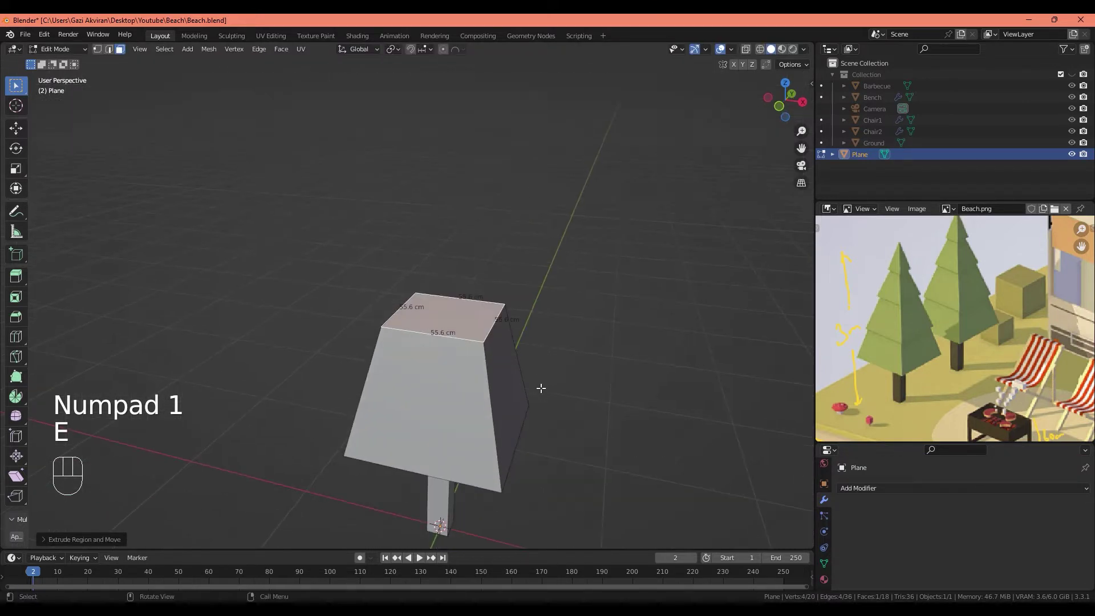
Step: Inset the top face of the first block and adjust its position
key(s)
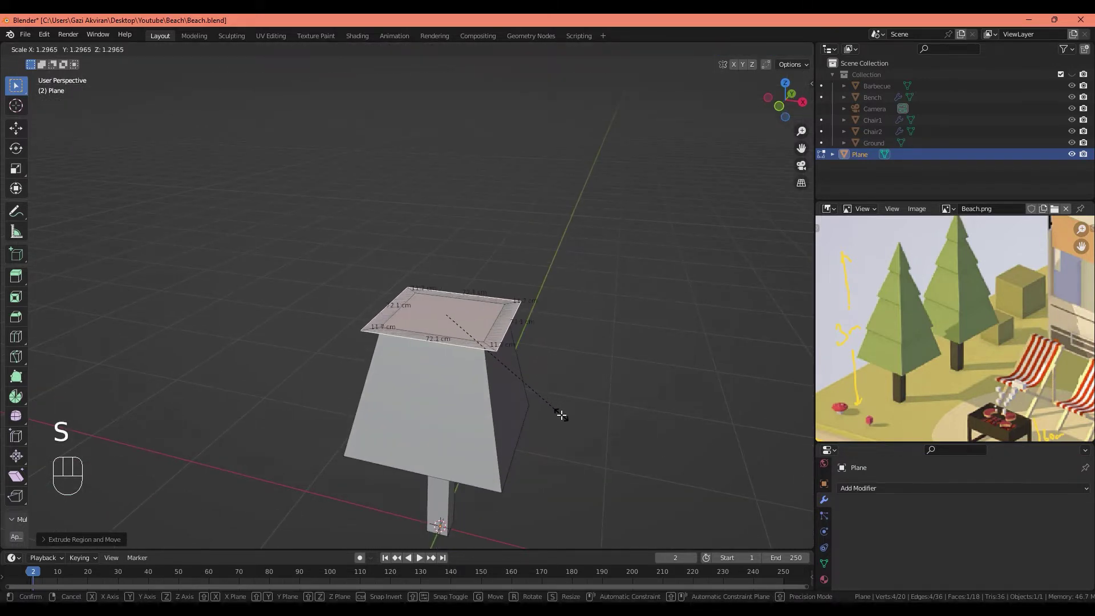
middle_click(539, 373)
key(g)
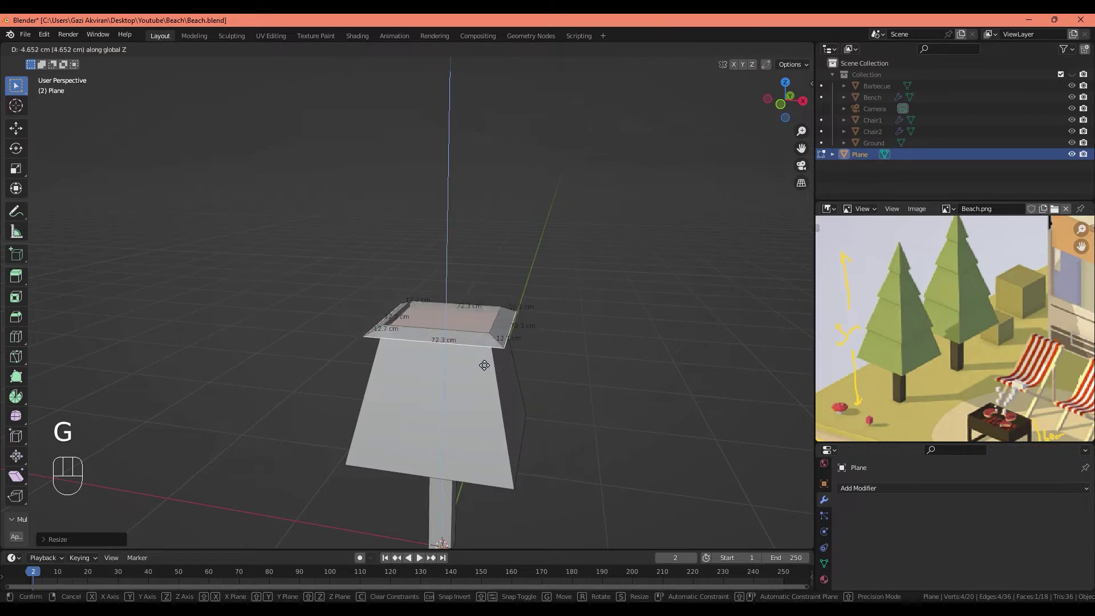
drag(510, 356, 492, 358)
Step: Extrude the inset face up into a second block about 72 cm wide and taper its top toward 43 cm
key(e)
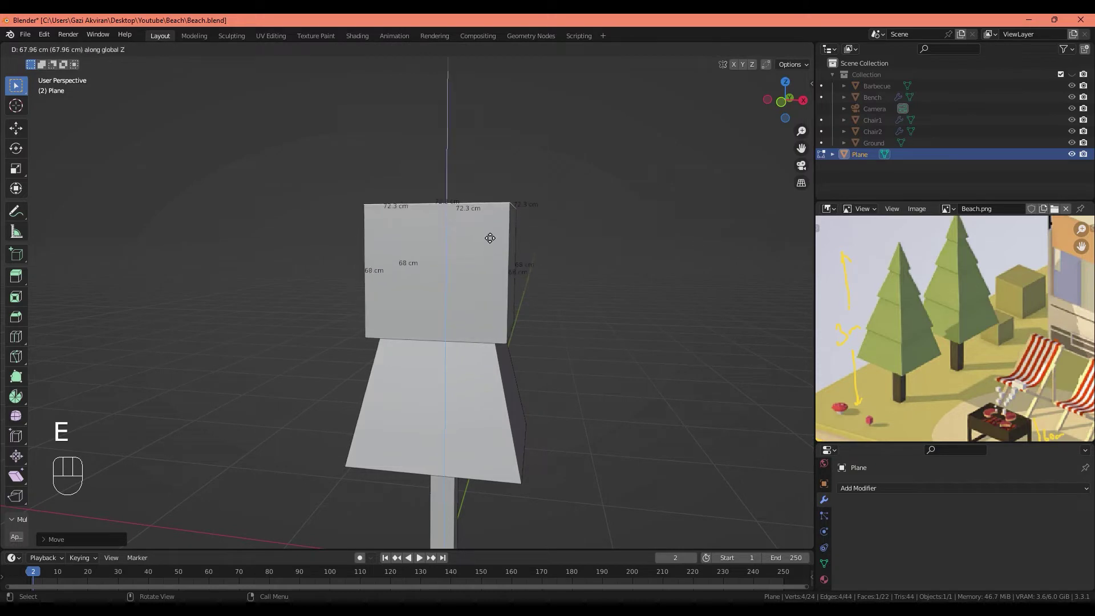
drag(492, 272, 486, 238)
key(g)
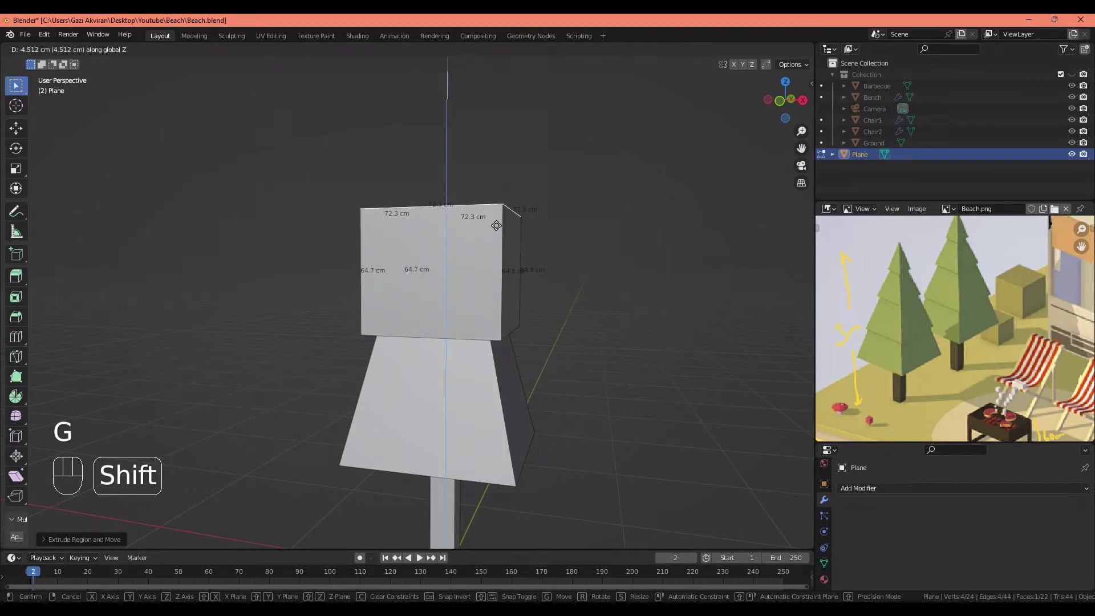
drag(543, 277, 540, 306)
key(KP_7)
key(s)
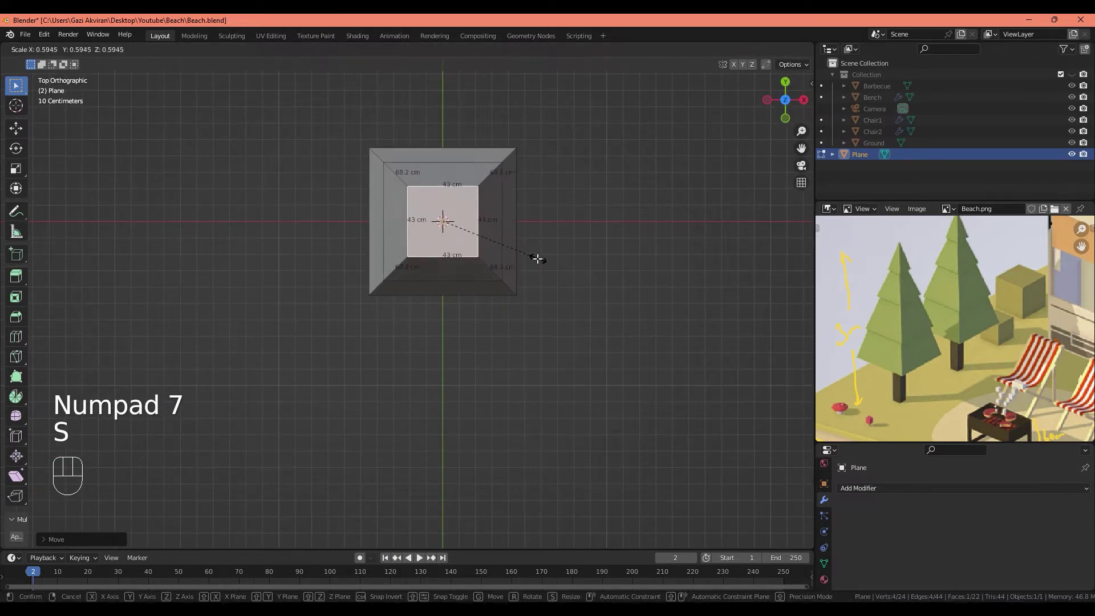
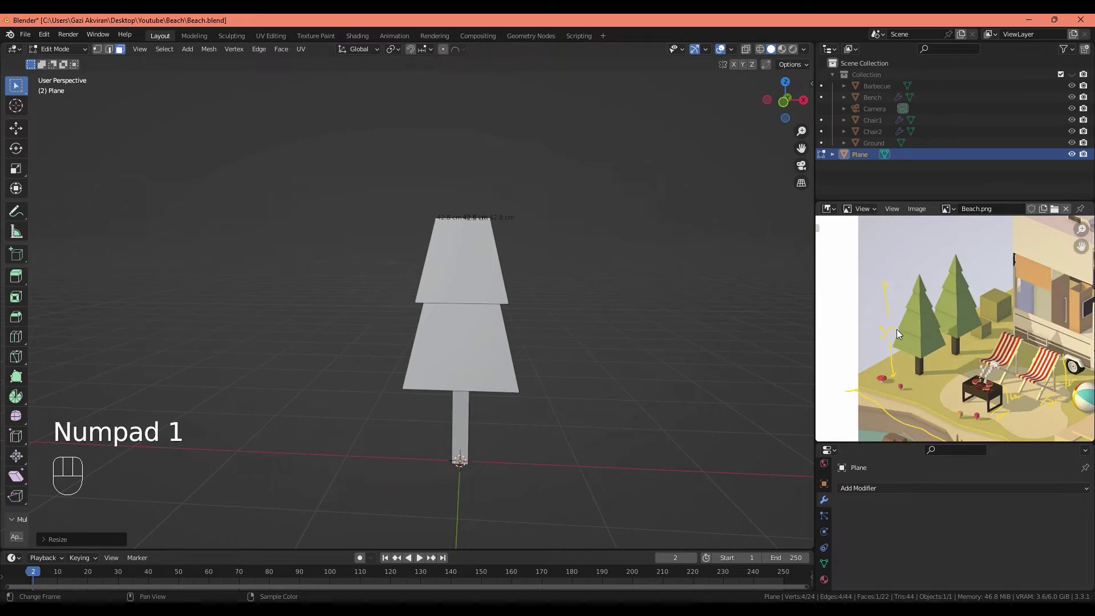
Step: Inset and extrude a third block above the second and shrink its top face to taper it
middle_click(920, 320)
middle_click(510, 286)
drag(493, 294, 489, 305)
middle_click(491, 316)
key(e)
key(s)
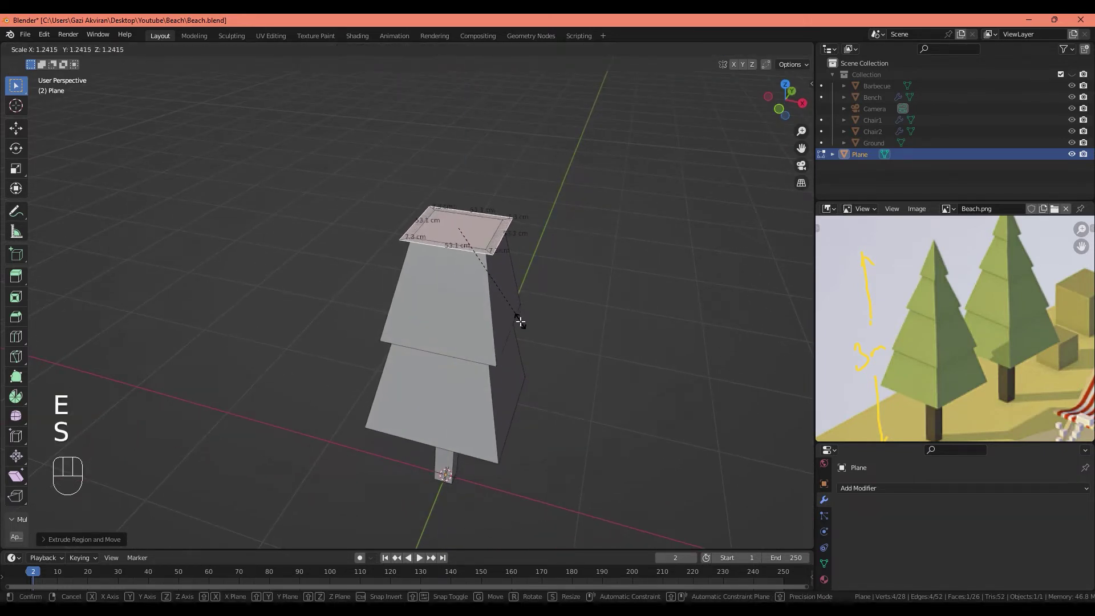
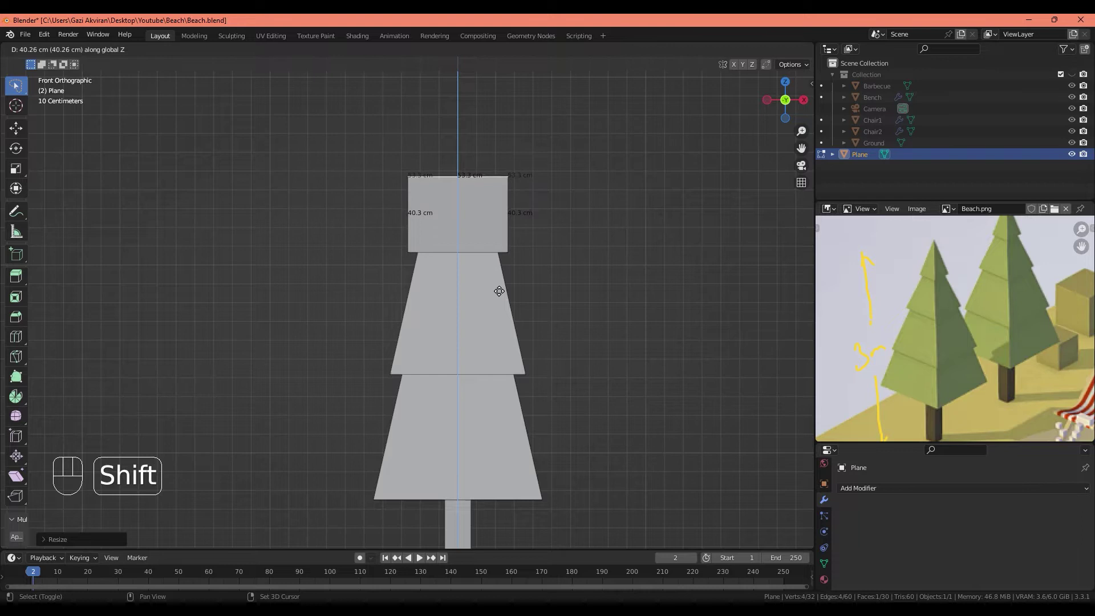
key(s)
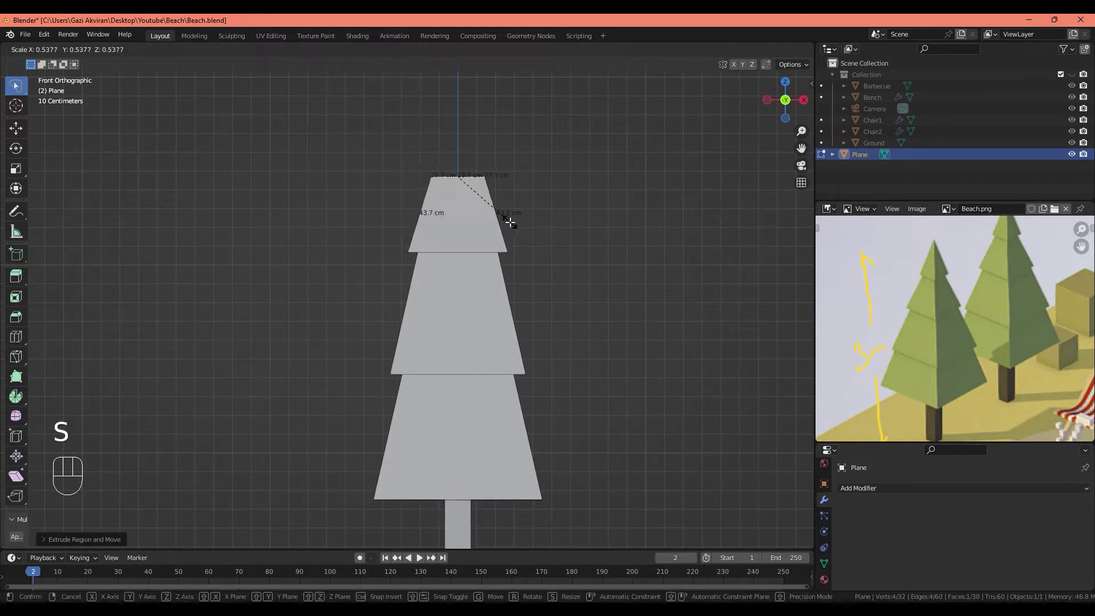
click(483, 227)
Step: Inset the top face again and extrude it upward into another tier toward a pointed tip
key(KP_7)
click(485, 276)
drag(480, 325, 481, 319)
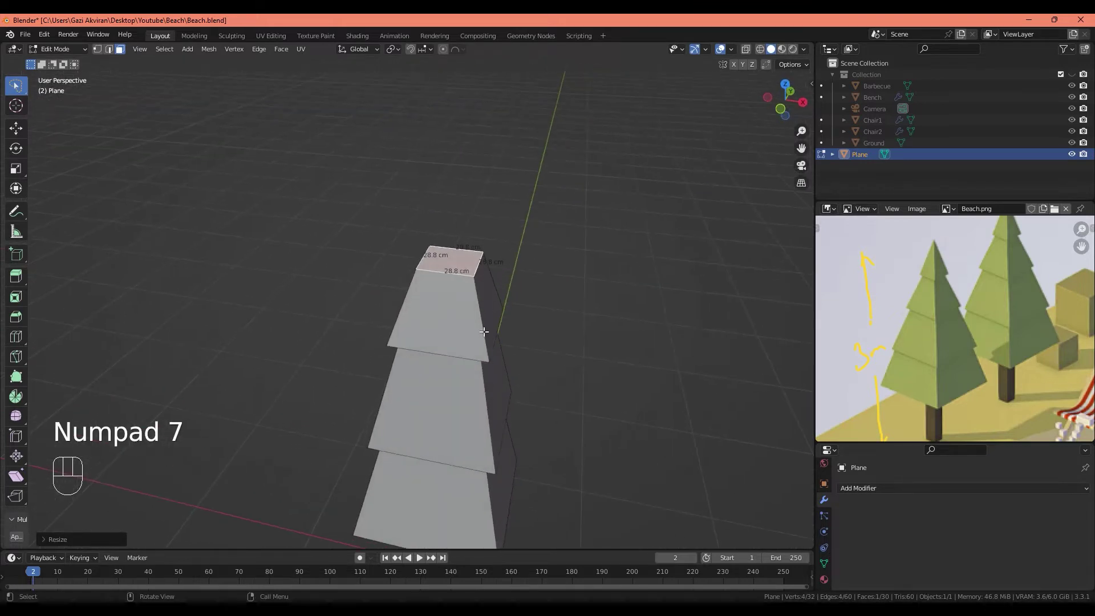
key(e)
key(s)
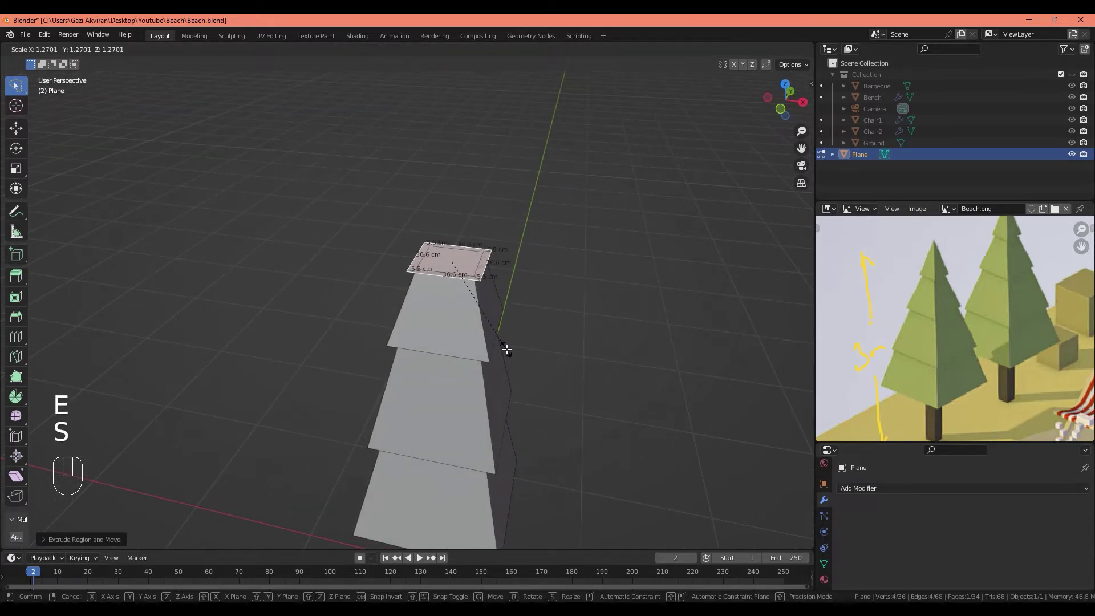
drag(502, 324, 525, 286)
key(KP_1)
key(e)
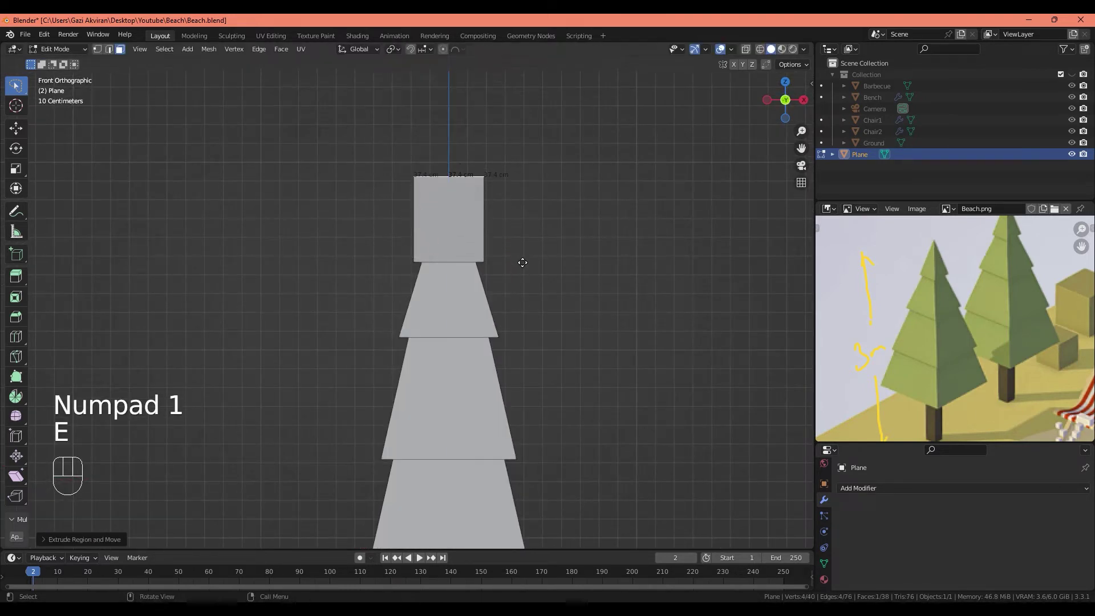
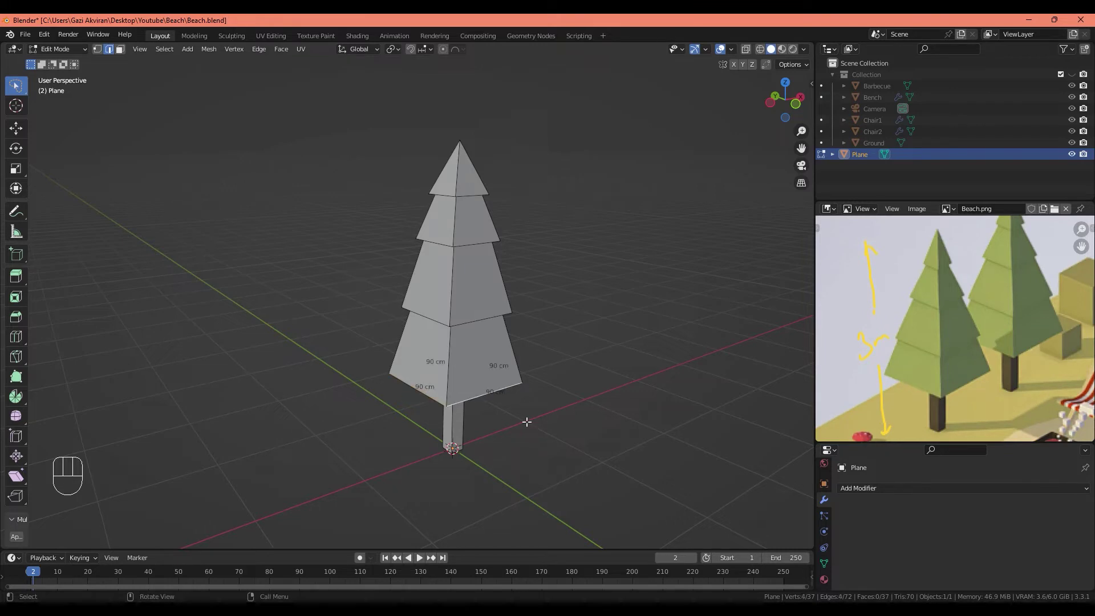
Step: Scale the lower tiers' edge loops outward so the canopy flares out in steps above the trunk
key(s)
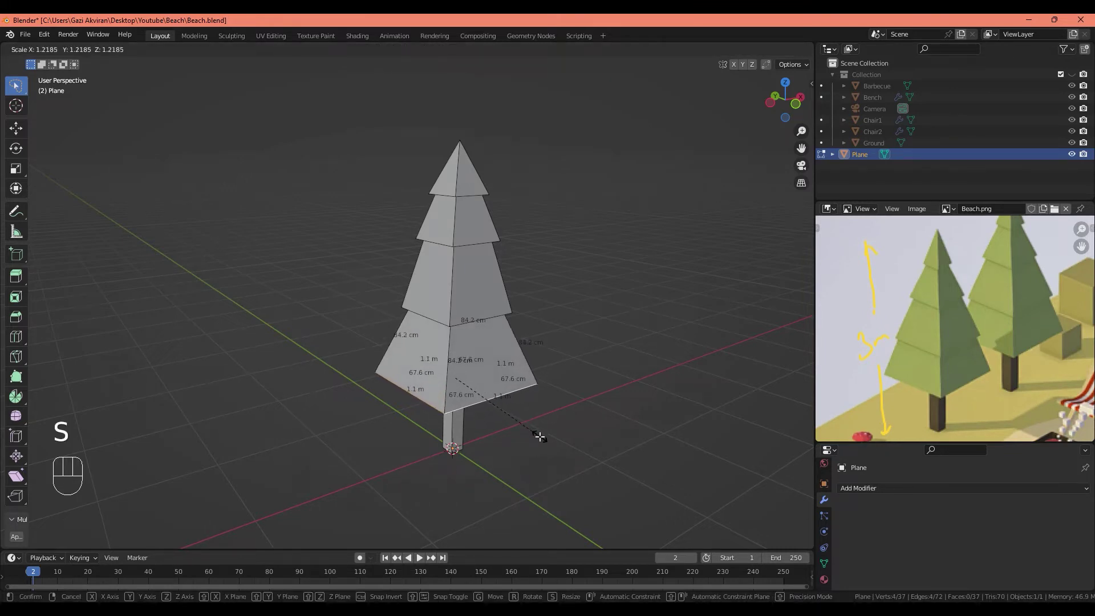
key(alt+a)
click(479, 315)
key(s)
drag(506, 342, 477, 313)
key(alt+a)
drag(481, 256, 493, 266)
key(s)
key(alt+a)
key(s)
Step: Check the tiered tree from the front in Object Mode and undo a stray move
key(KP_1)
middle_click(464, 286)
key(Tab)
drag(483, 335, 412, 315)
key(Tab)
key(ctrl+z)
key(alt+a)
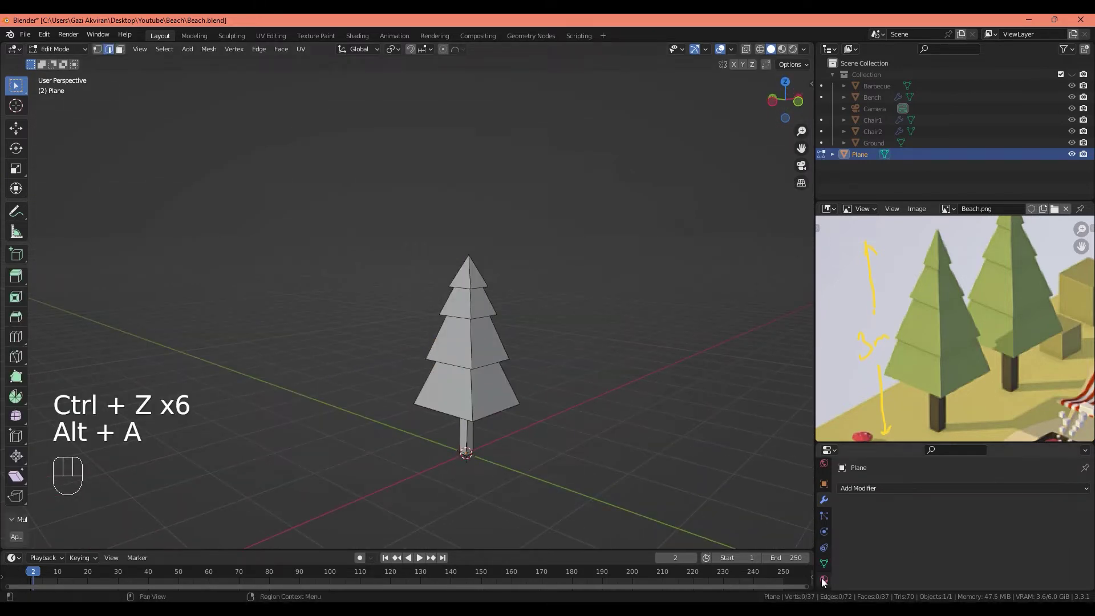
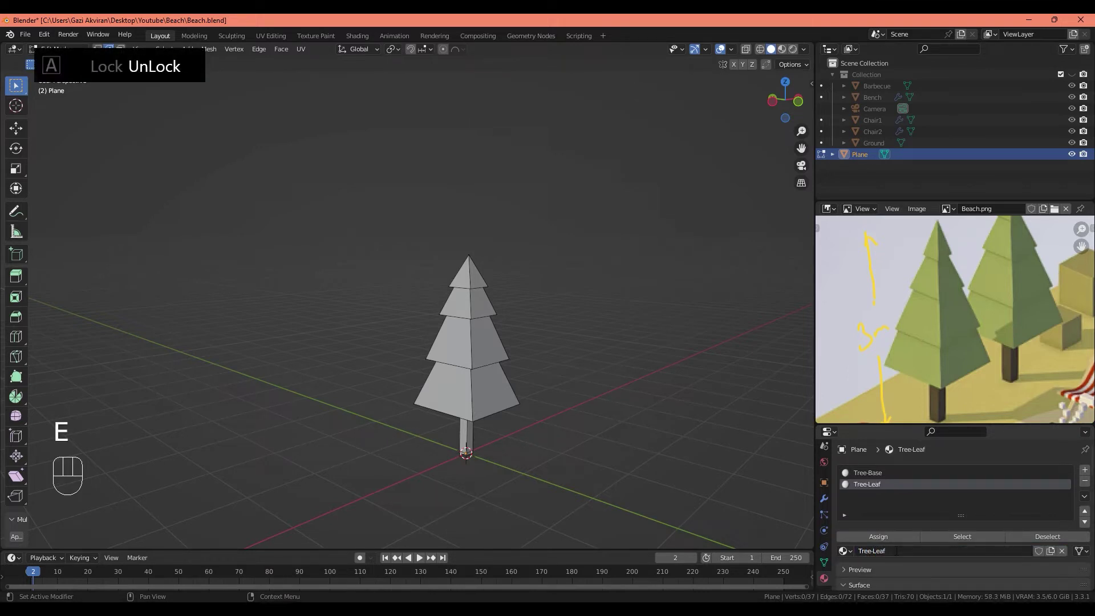
Step: Switch to Material Preview, give Tree-Base a brown Base Color and select the Tree-Leaf material
key(z)
key(z)
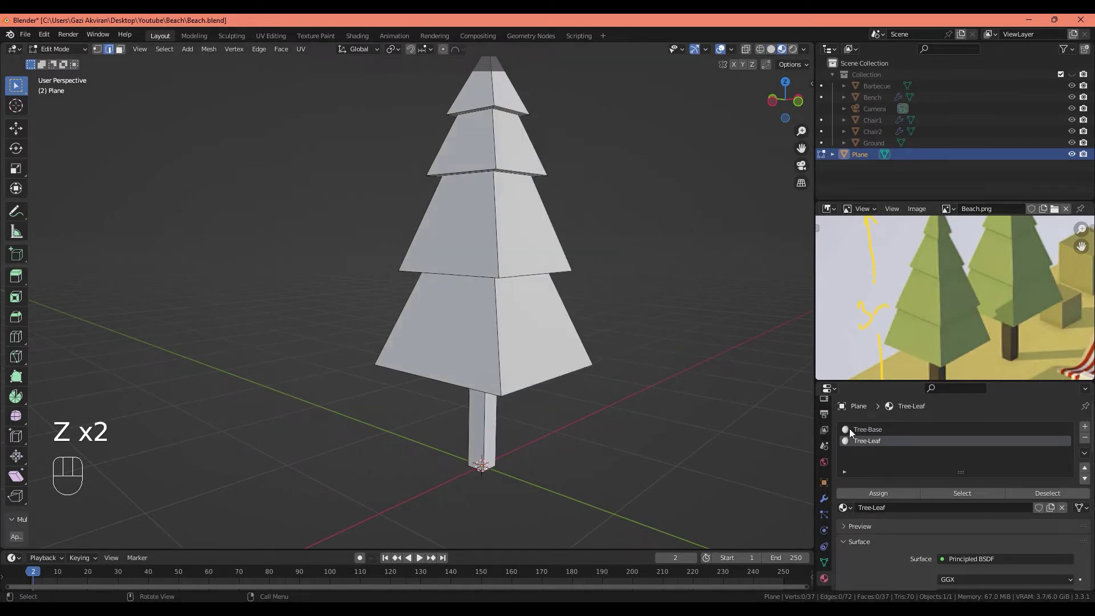
key(z)
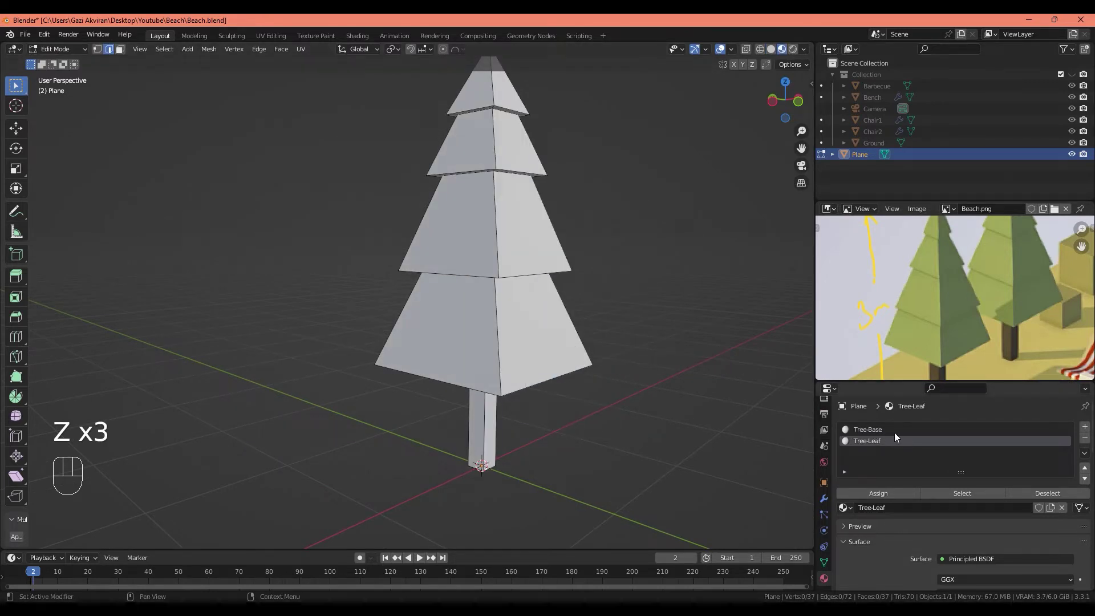
click(886, 437)
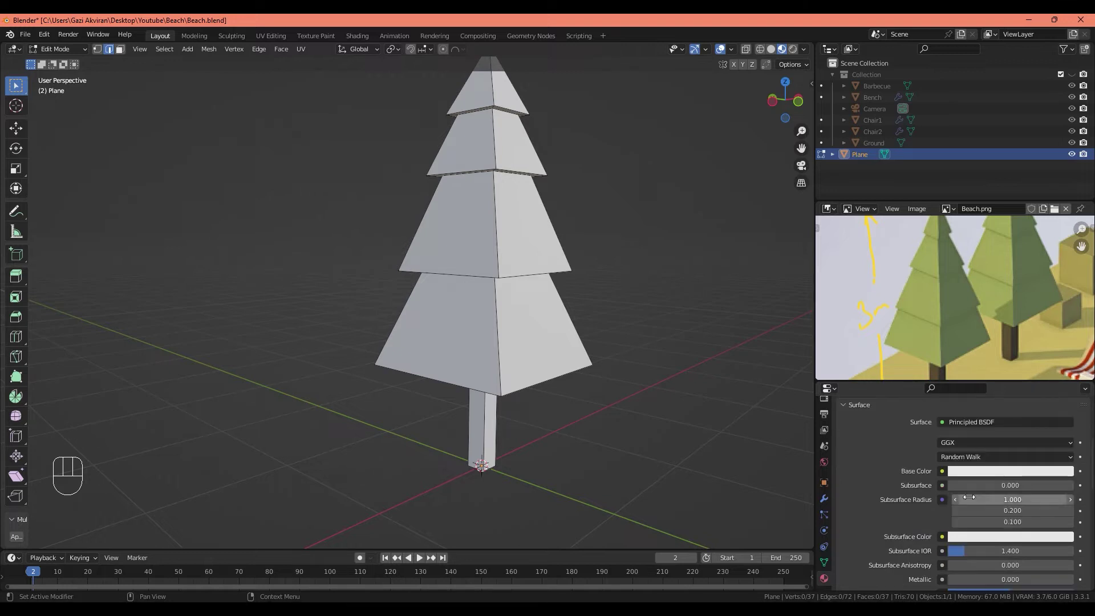
click(962, 477)
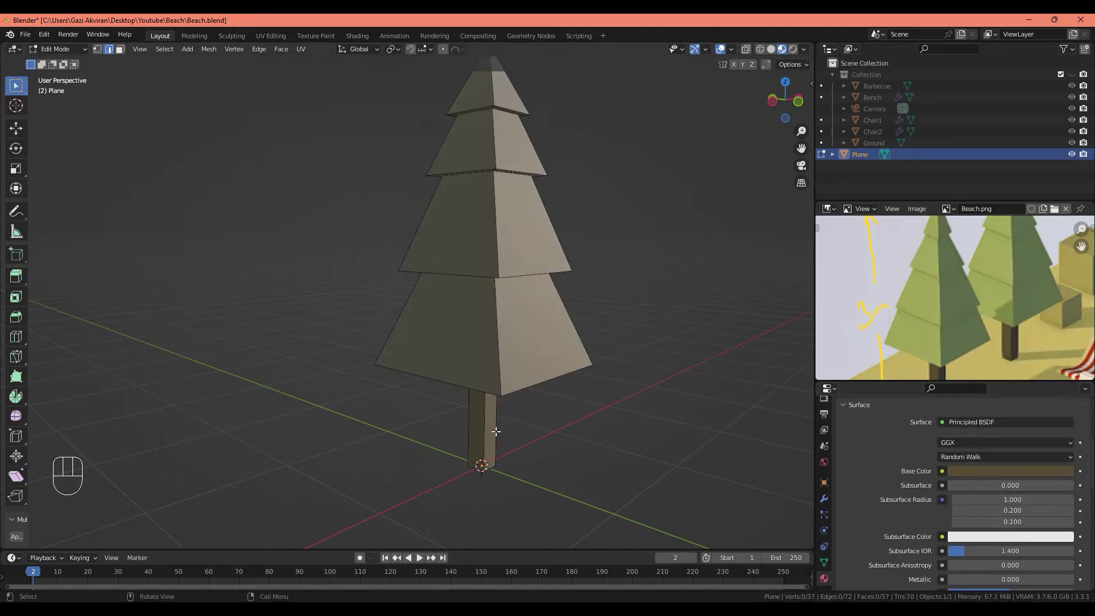
click(881, 443)
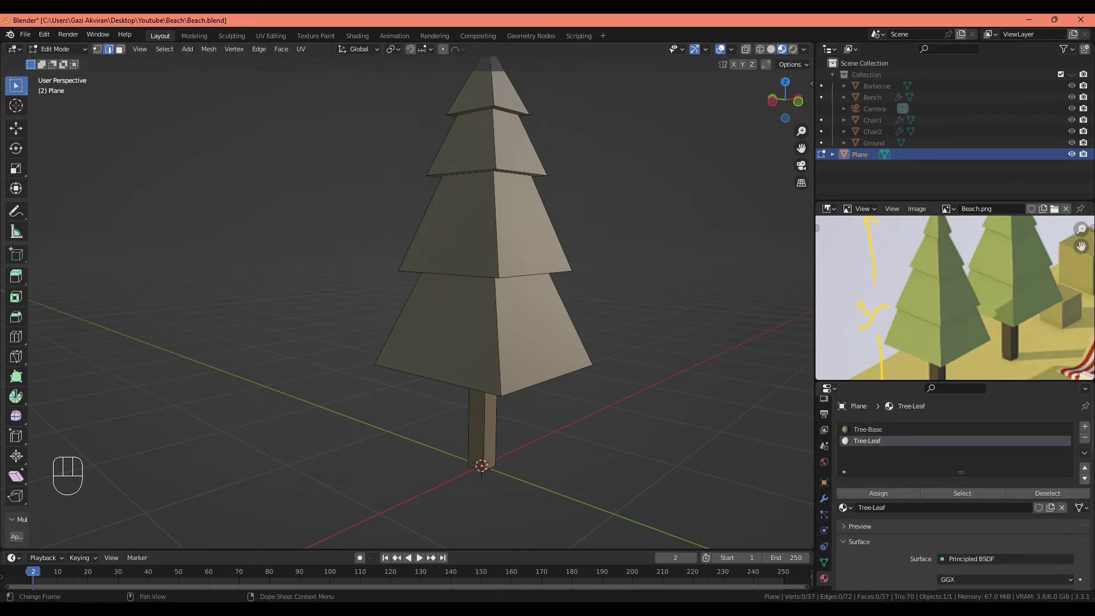
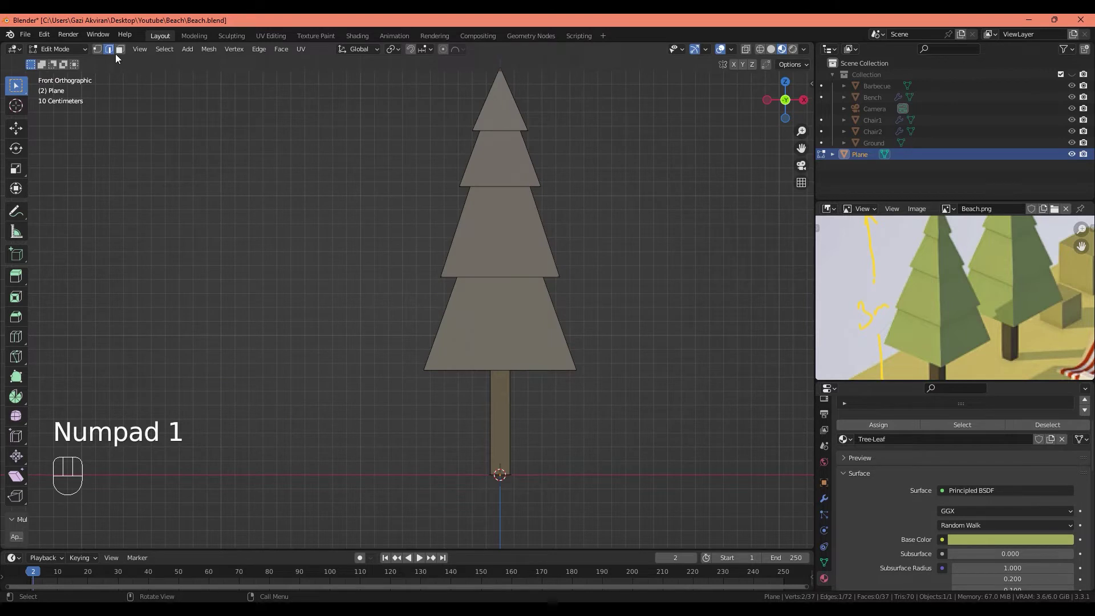
Step: Box-select the canopy faces through X-ray and assign the Tree-Leaf material to them
click(122, 55)
key(z)
key(b)
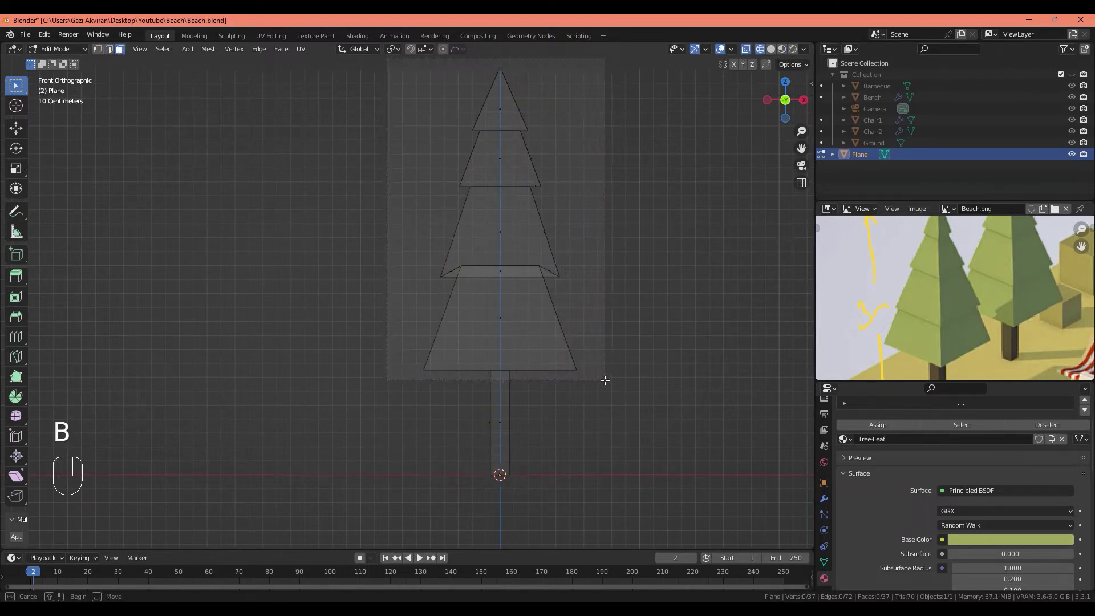
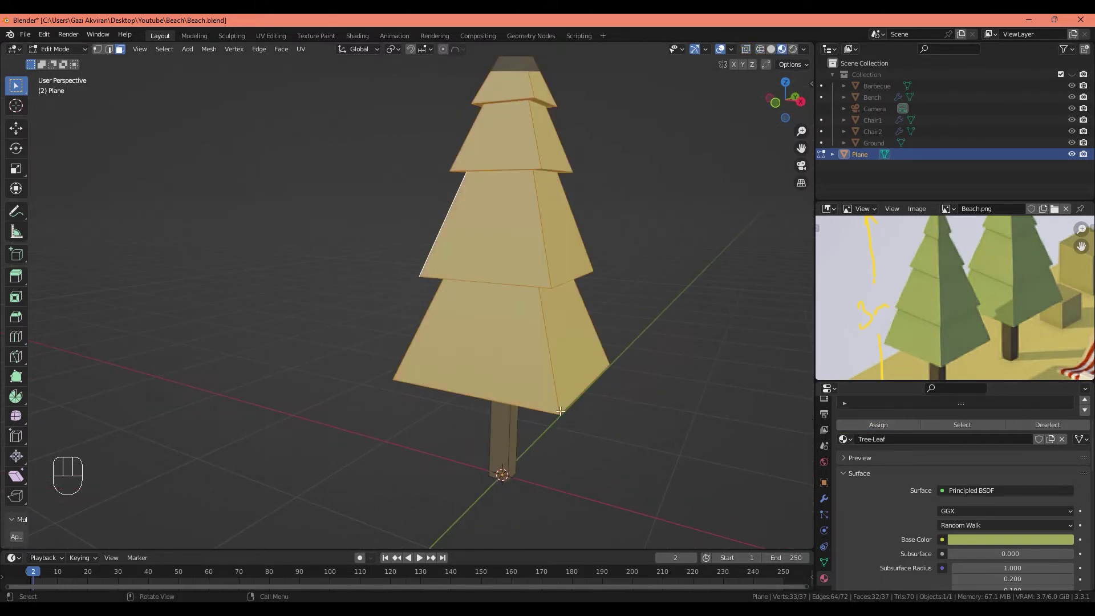
key(Tab)
Step: Adjust the Tree-Leaf Base Color to a green shade over the brown trunk
drag(574, 451, 804, 409)
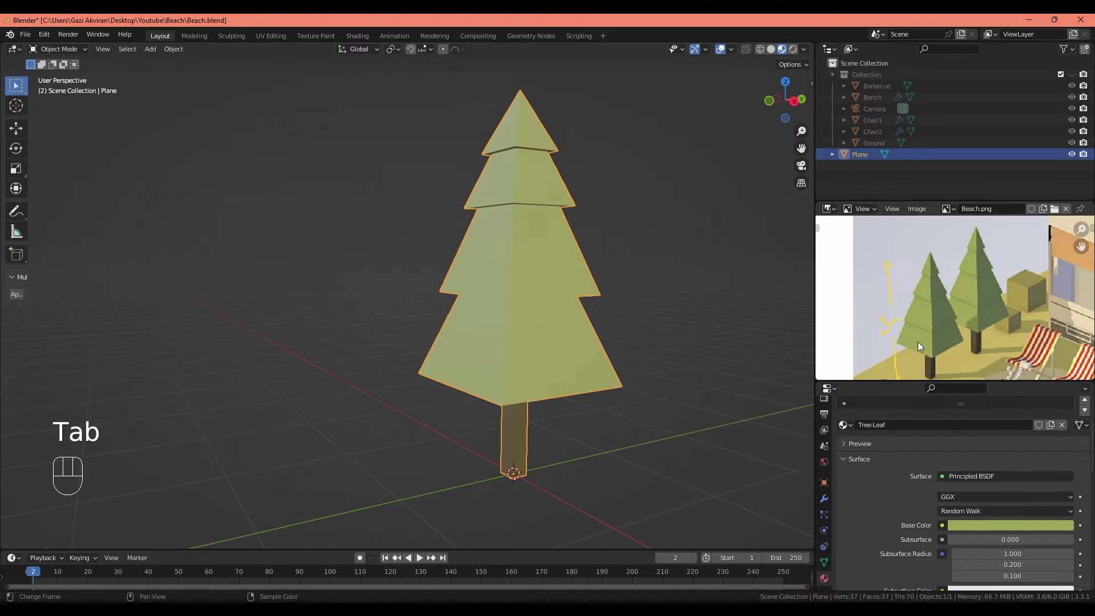
middle_click(604, 349)
middle_click(967, 329)
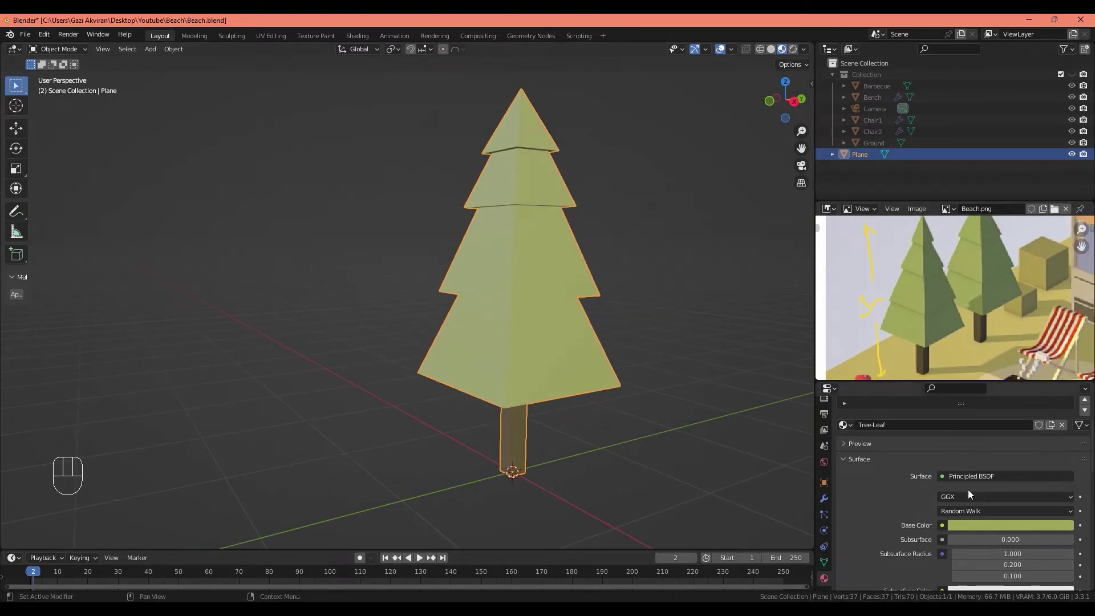
click(988, 530)
drag(1005, 527, 1042, 453)
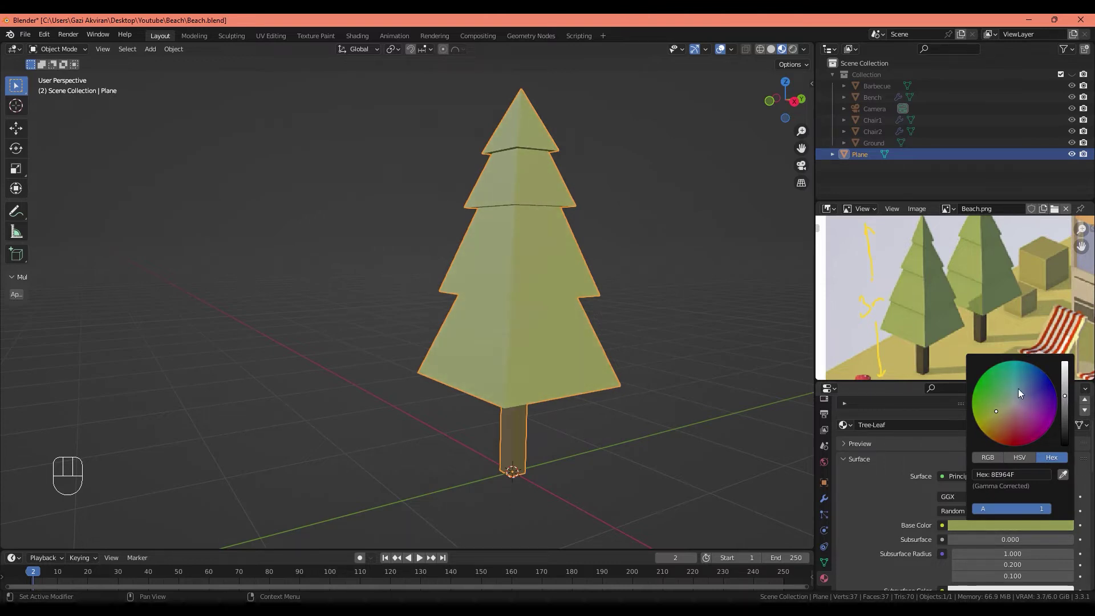
drag(612, 409, 602, 408)
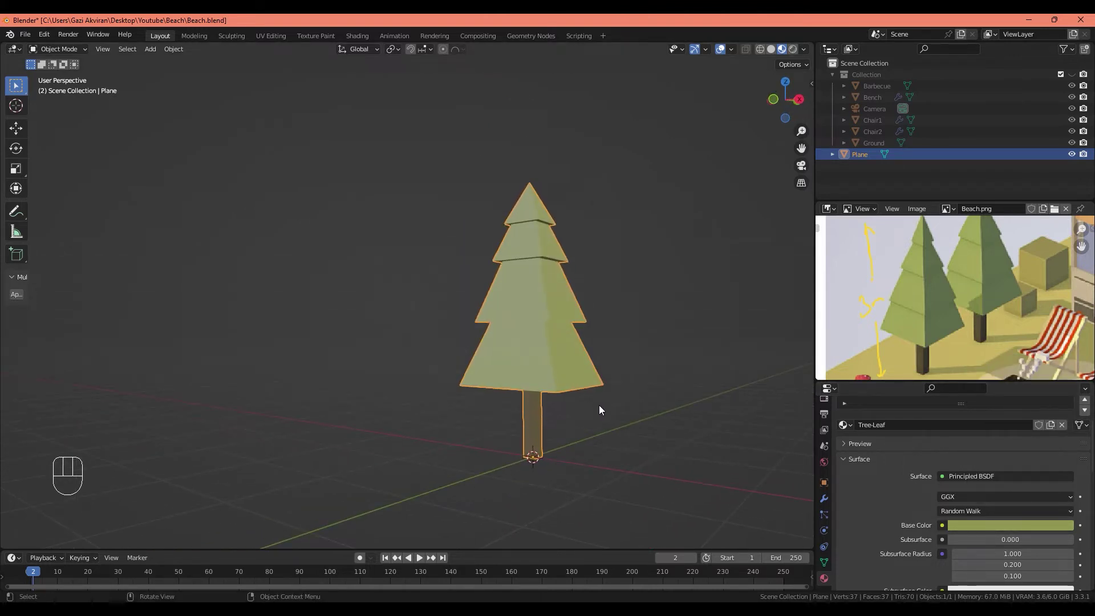
drag(585, 395, 581, 421)
Step: Unhide the beach scene objects around the tree and view the scene from the front
middle_click(948, 302)
middle_click(986, 311)
middle_click(958, 295)
click(1076, 80)
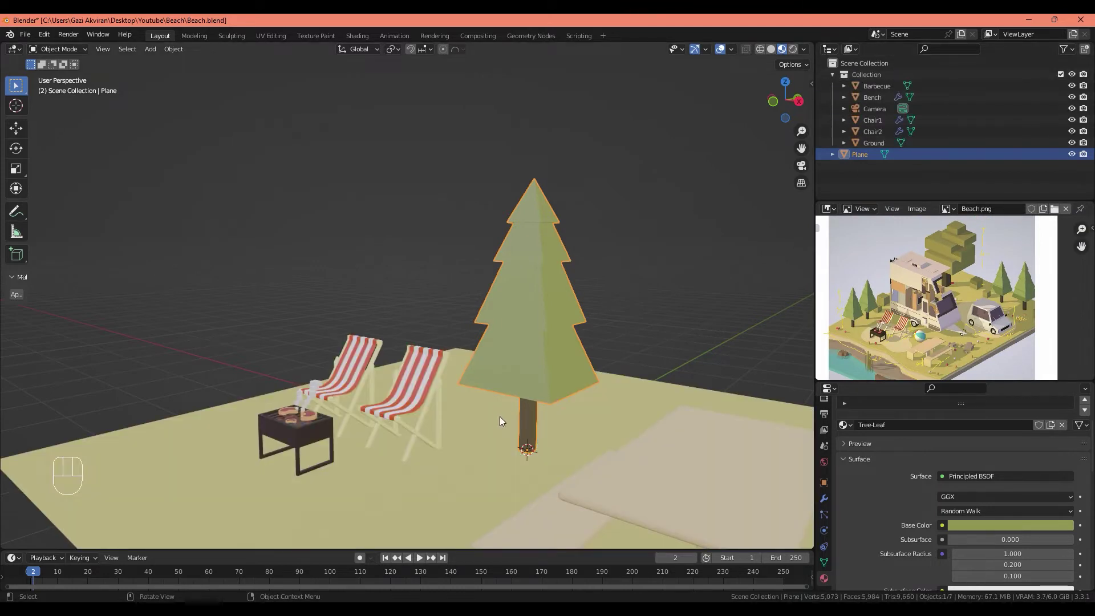
key(KP_7)
key(KP_1)
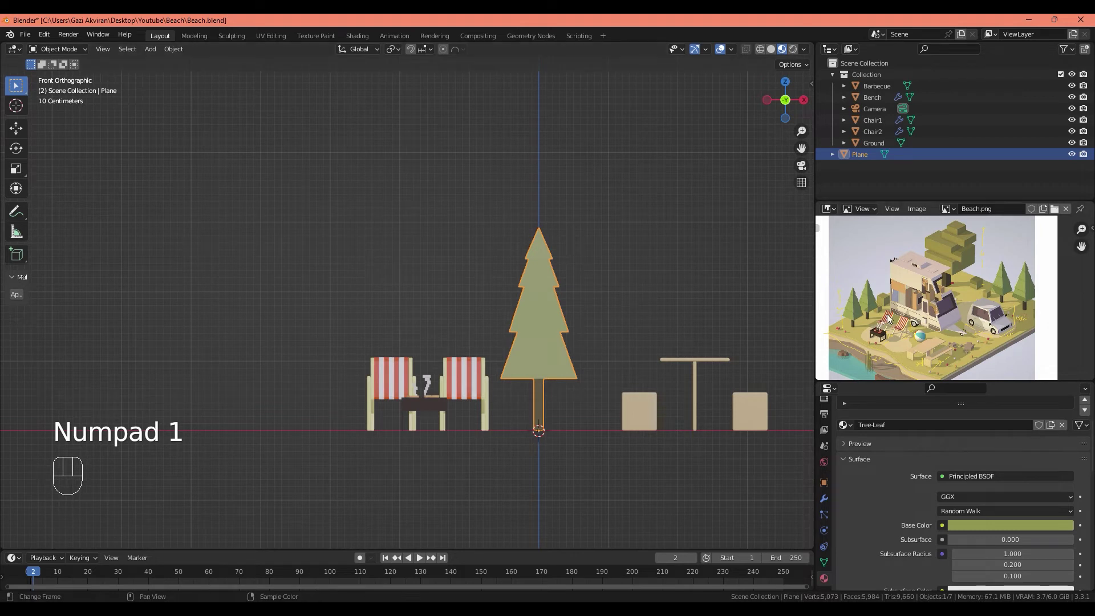
middle_click(904, 325)
middle_click(883, 320)
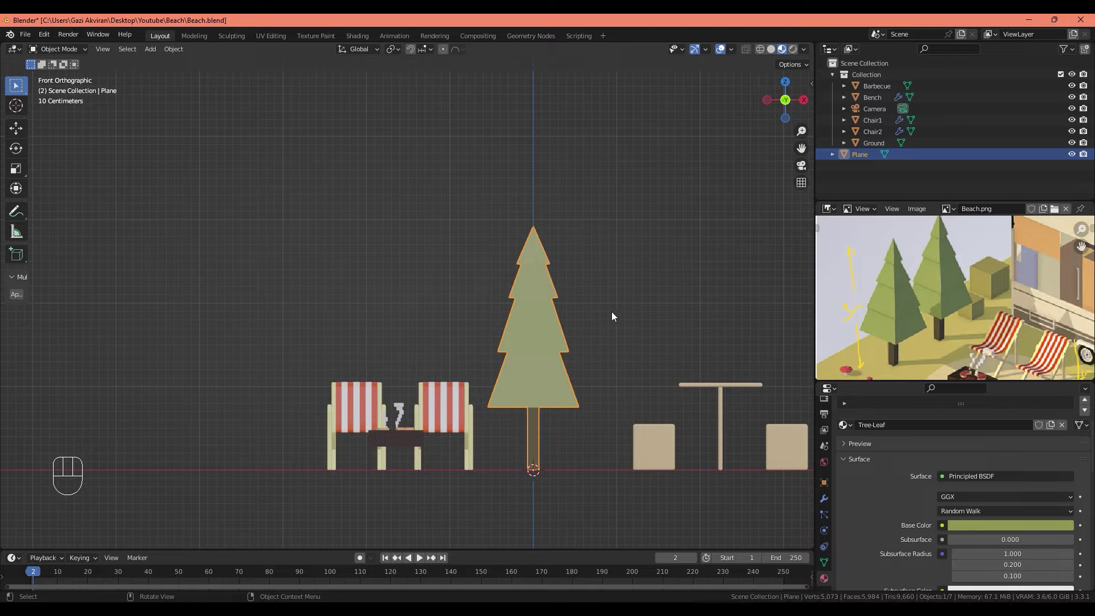
drag(599, 415, 569, 429)
key(KP_7)
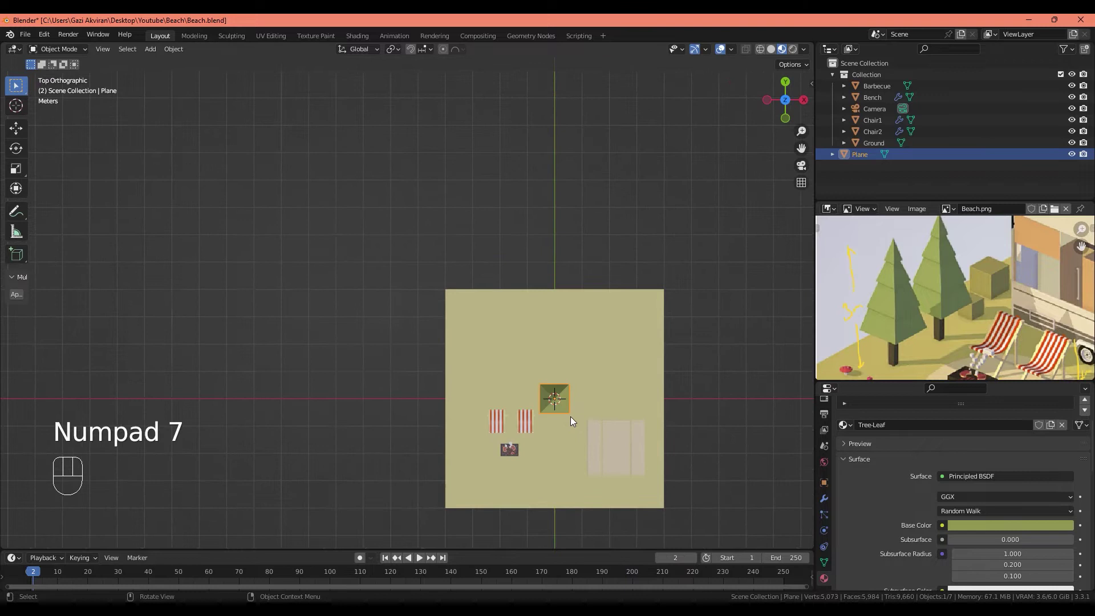
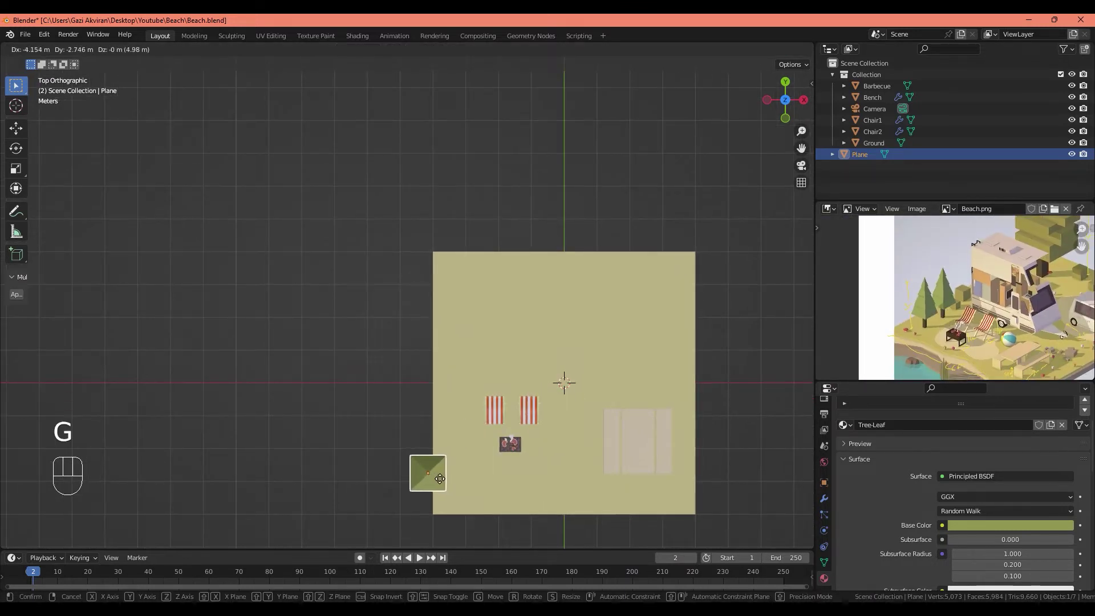
Step: Duplicate the pine as Plane.001 and move both pines along the ground's left edge
key(shift+d)
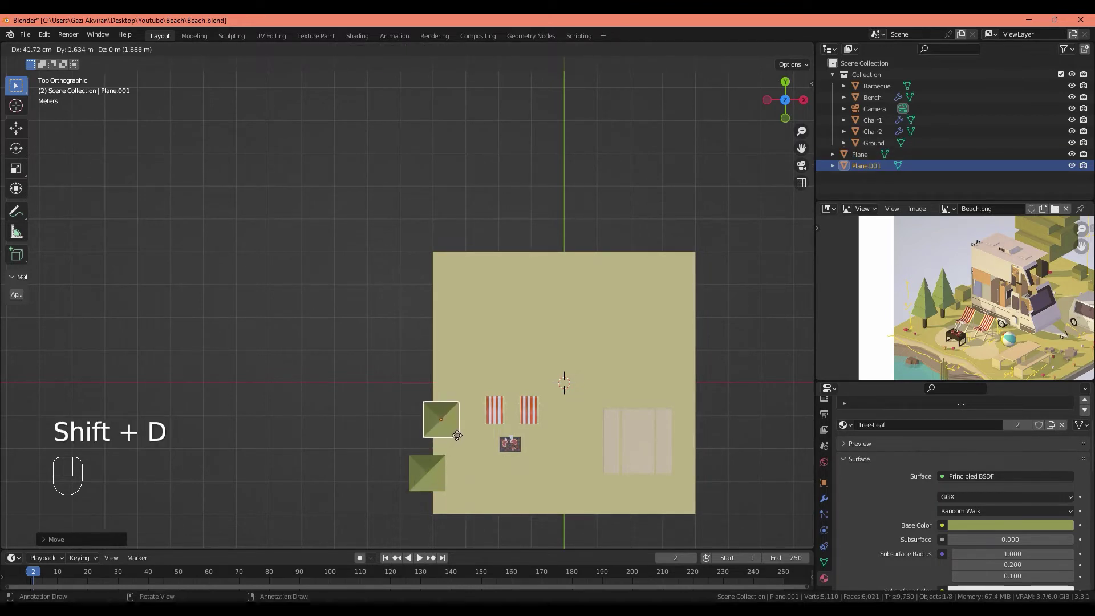
click(442, 484)
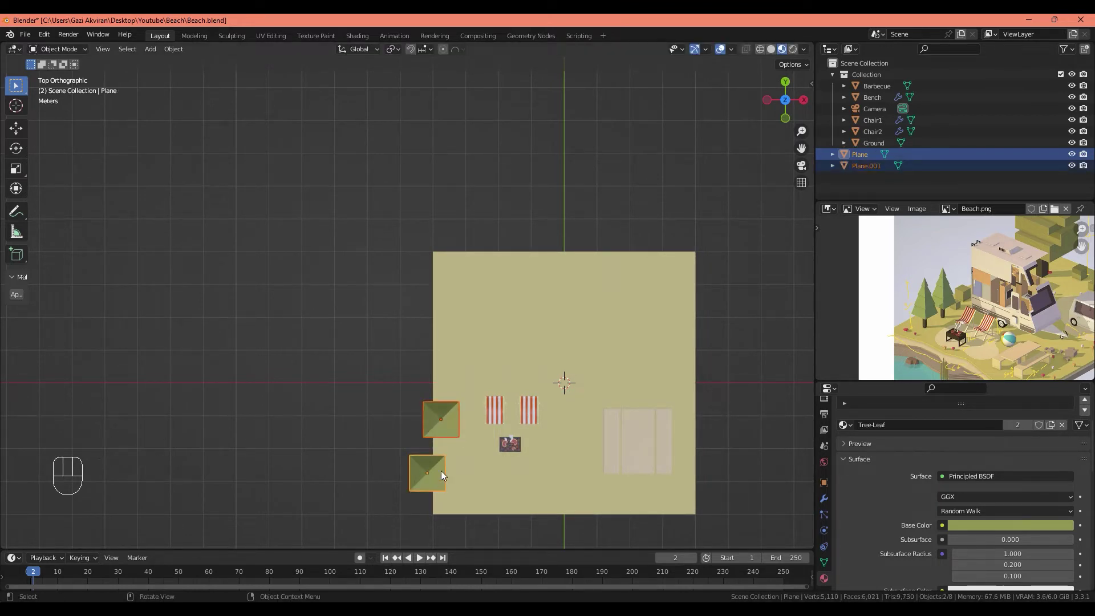
key(g)
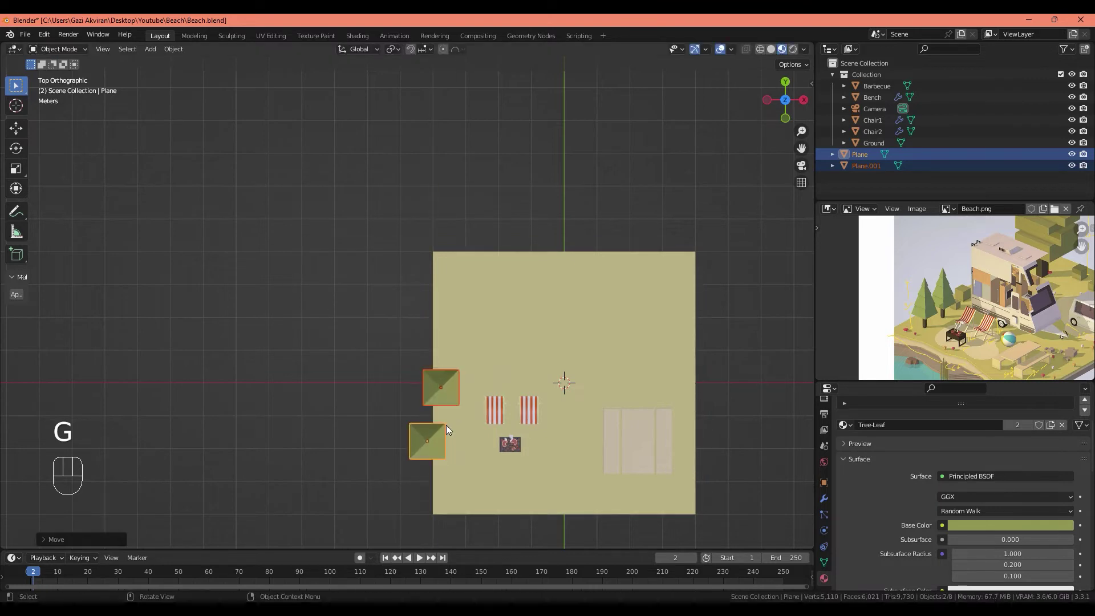
key(g)
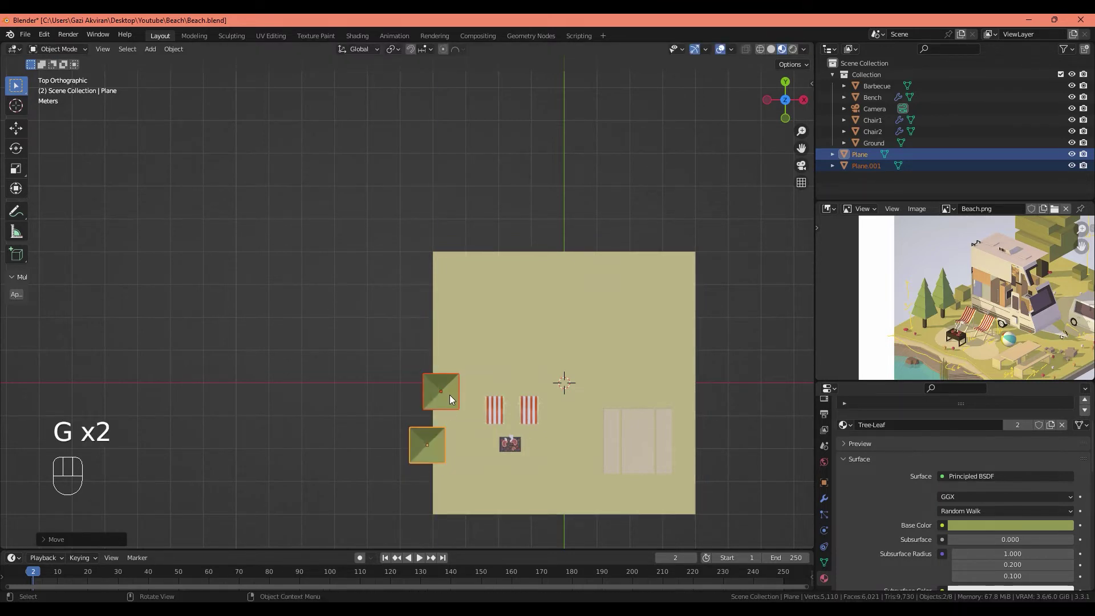
drag(482, 414, 437, 350)
drag(478, 414, 465, 386)
Step: Adjust the pines' scale and orbit the view to check their placement at the edge
key(s)
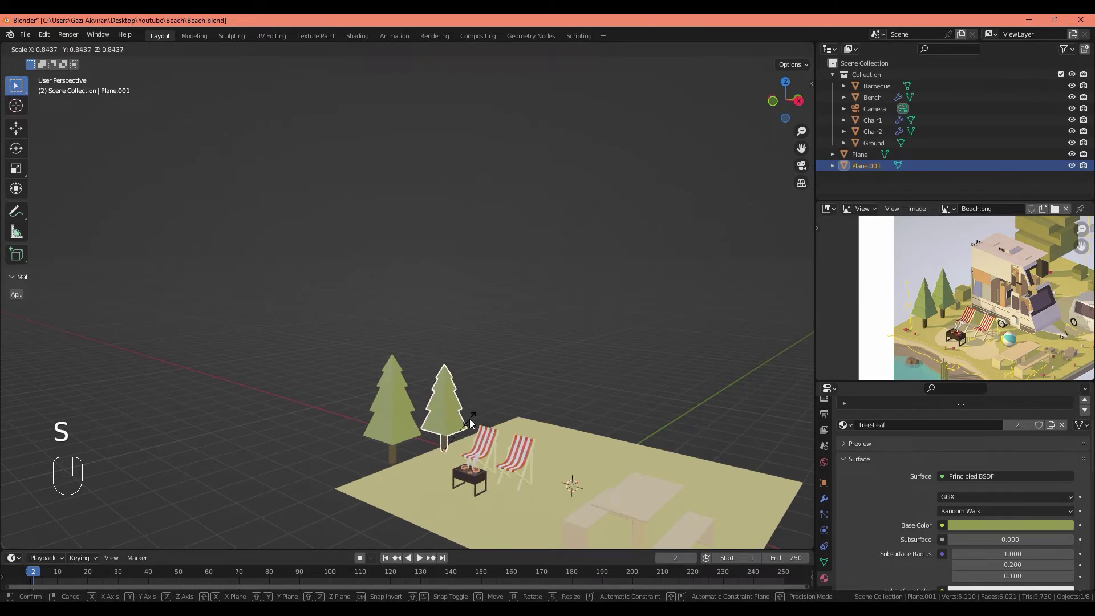
click(416, 431)
key(s)
drag(488, 440, 528, 449)
middle_click(526, 452)
drag(944, 311, 900, 315)
middle_click(1005, 332)
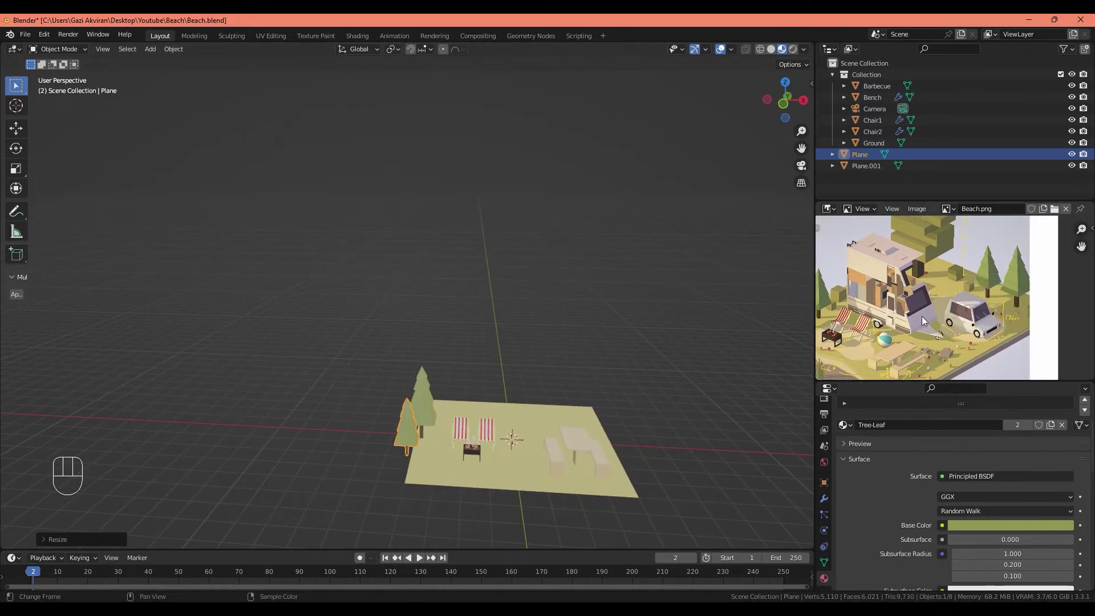
middle_click(930, 319)
Step: From top view, duplicate a pine and move the copy onto the ground's top-right corner
key(KP_7)
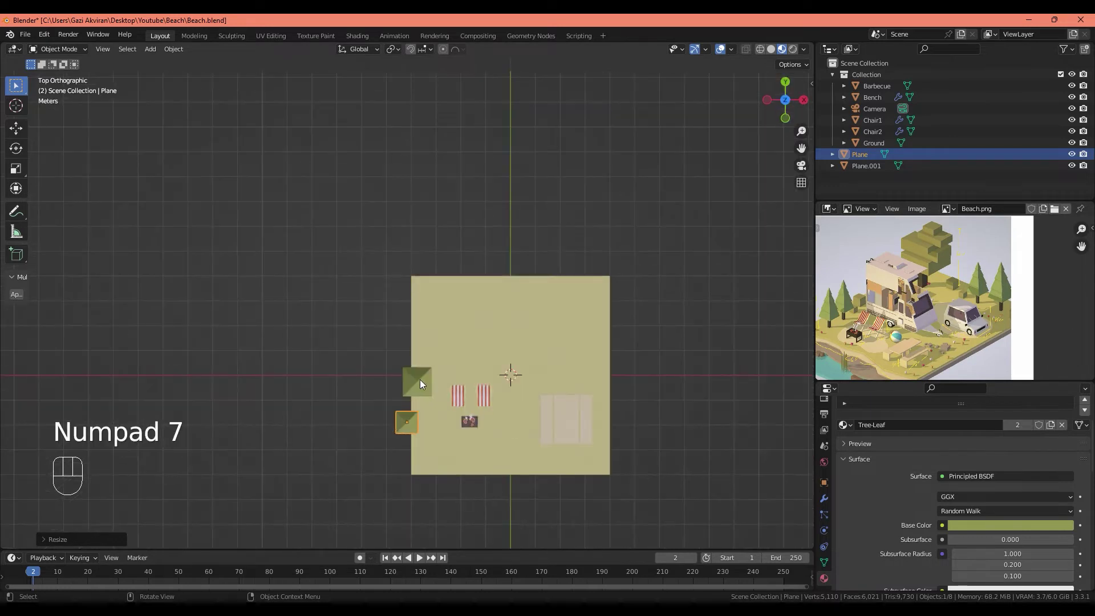
click(427, 421)
click(498, 408)
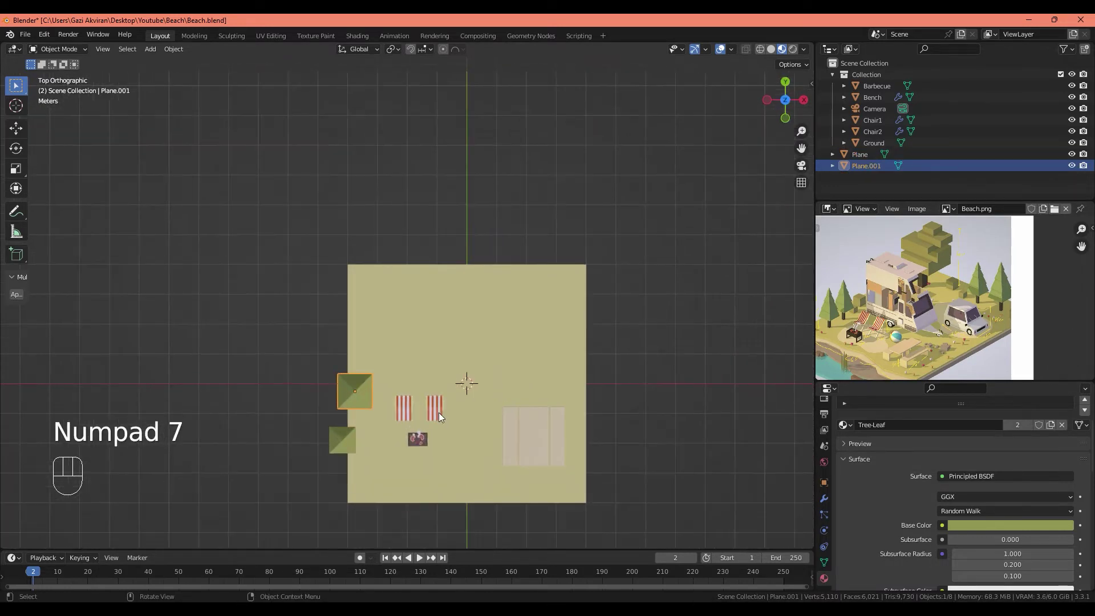
key(shift+d)
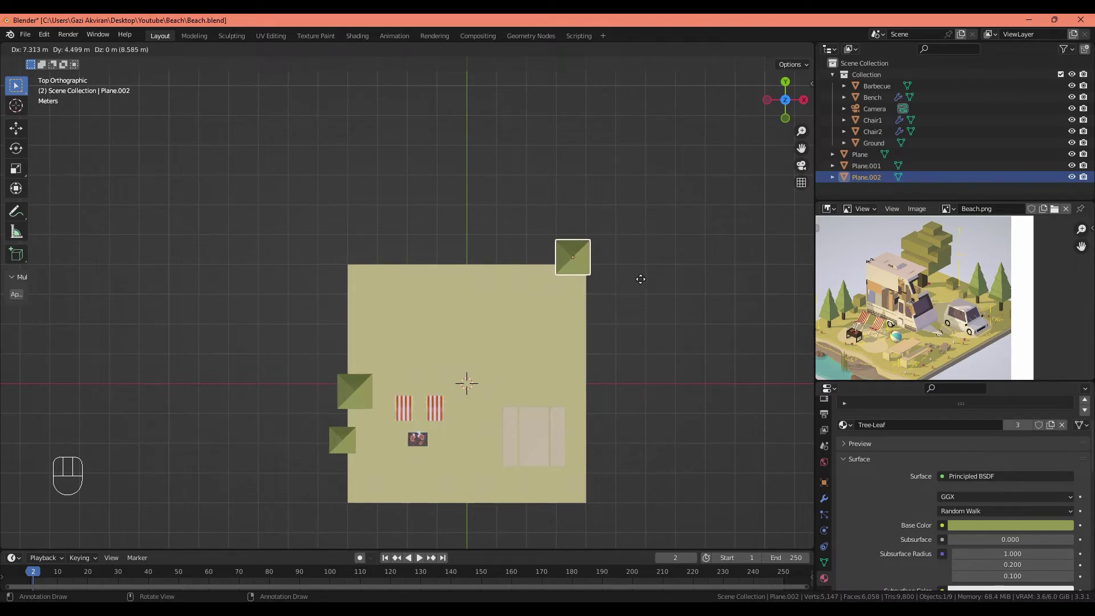
click(579, 311)
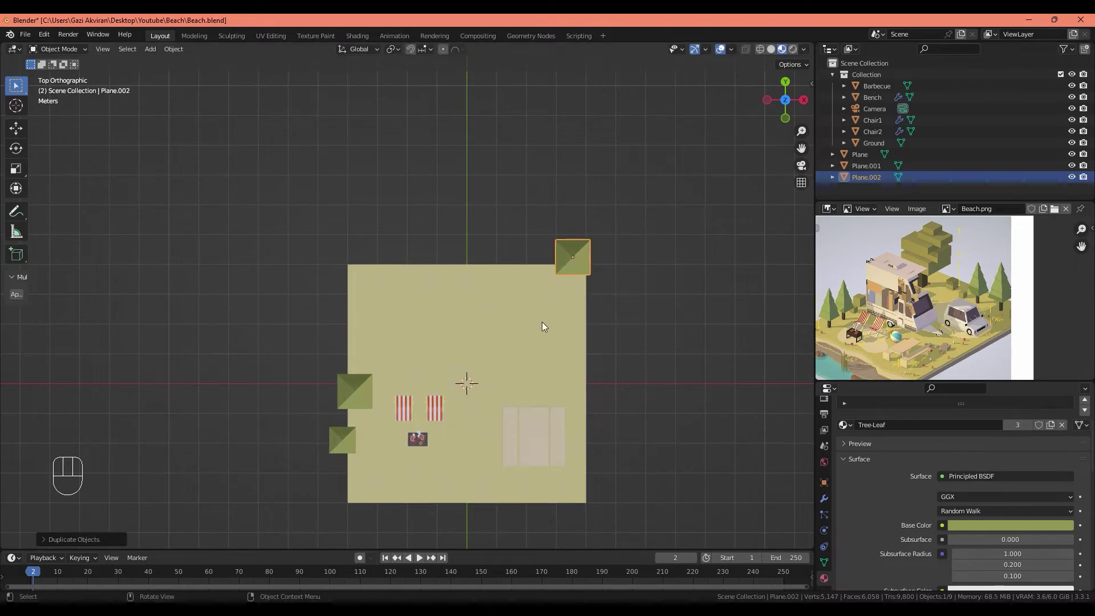
key(g)
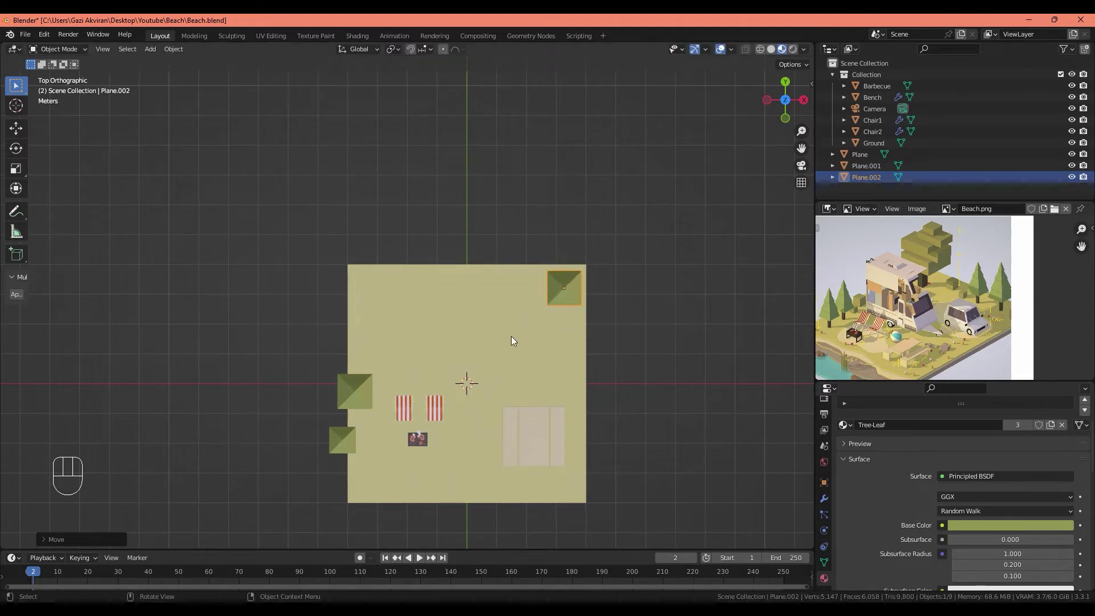
click(513, 355)
Step: Duplicate the pine again and slide the fourth copy along the ground's top edge
key(g)
key(g)
click(568, 338)
key(shift+d)
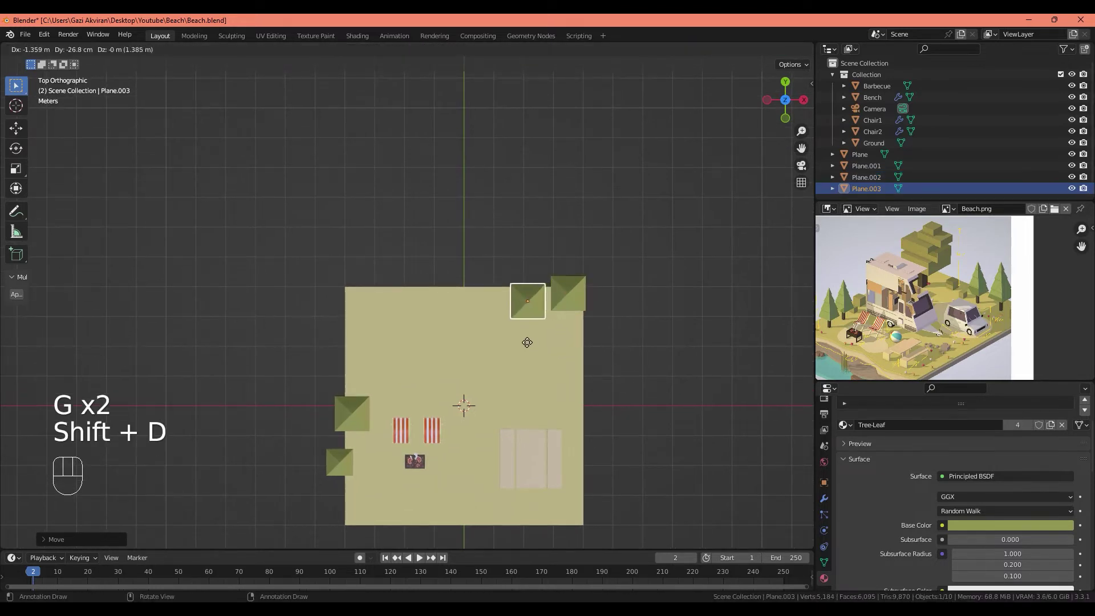
drag(558, 335, 541, 275)
click(565, 330)
Step: Orbit to a perspective view showing all four pines, with the reference framed on the stacked tree
key(s)
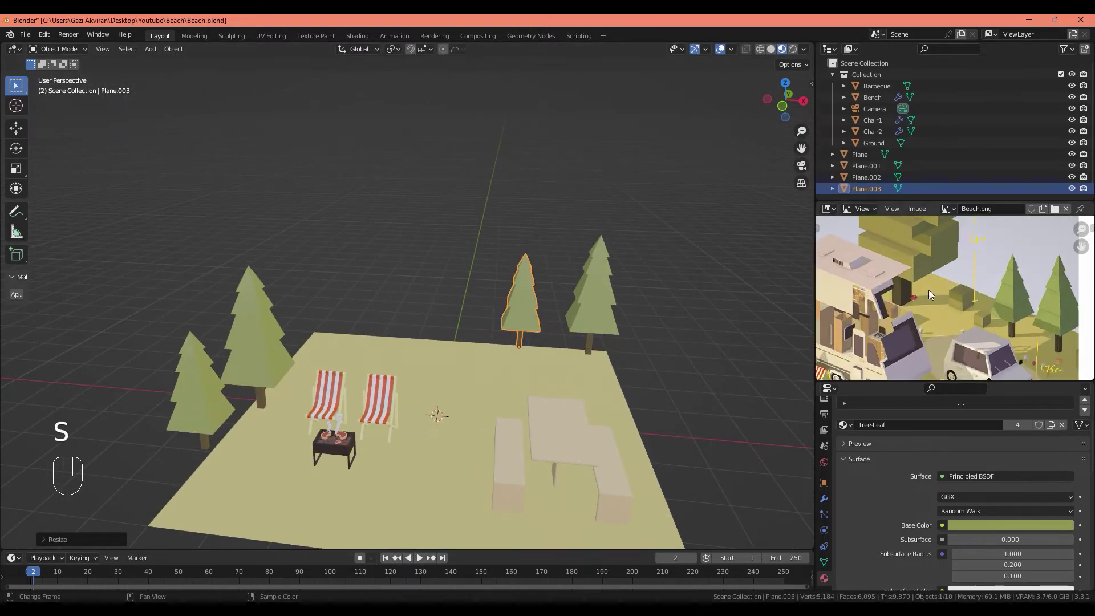
drag(957, 276, 941, 248)
drag(939, 280, 956, 299)
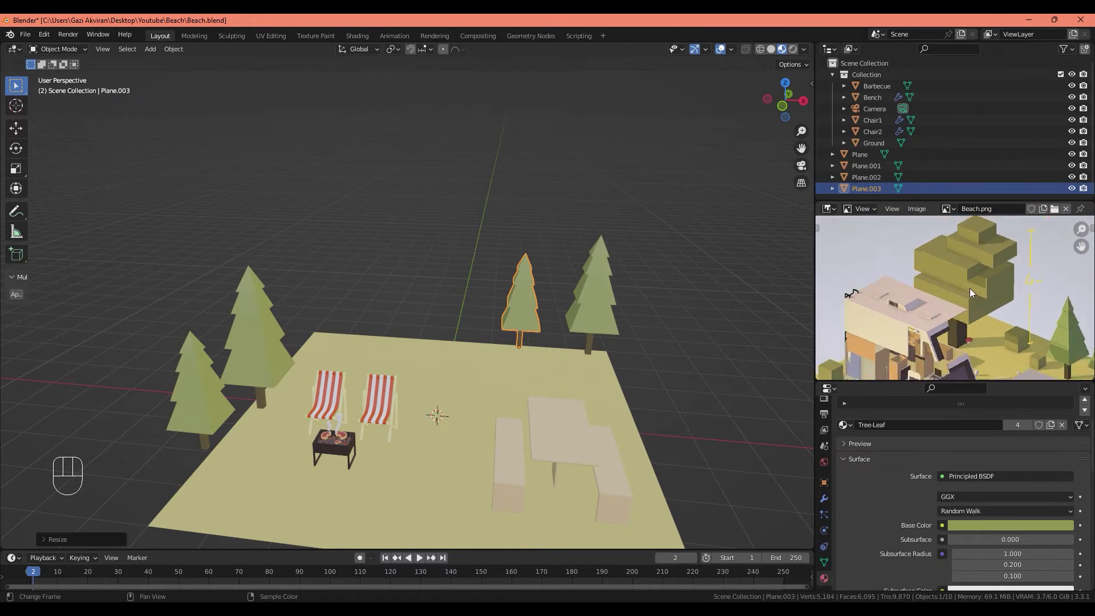
middle_click(979, 308)
middle_click(578, 369)
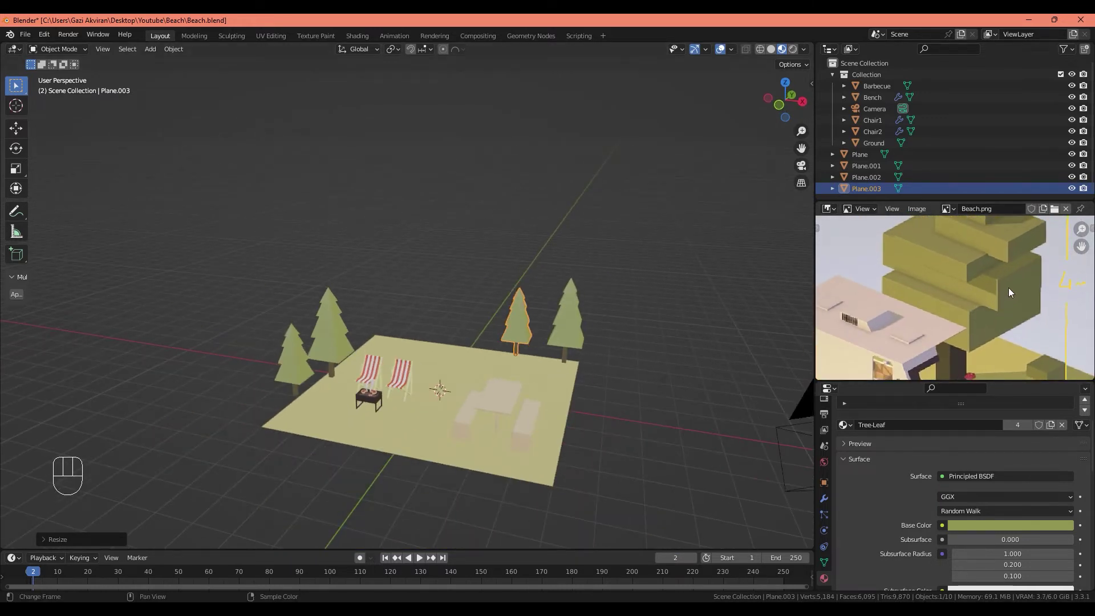
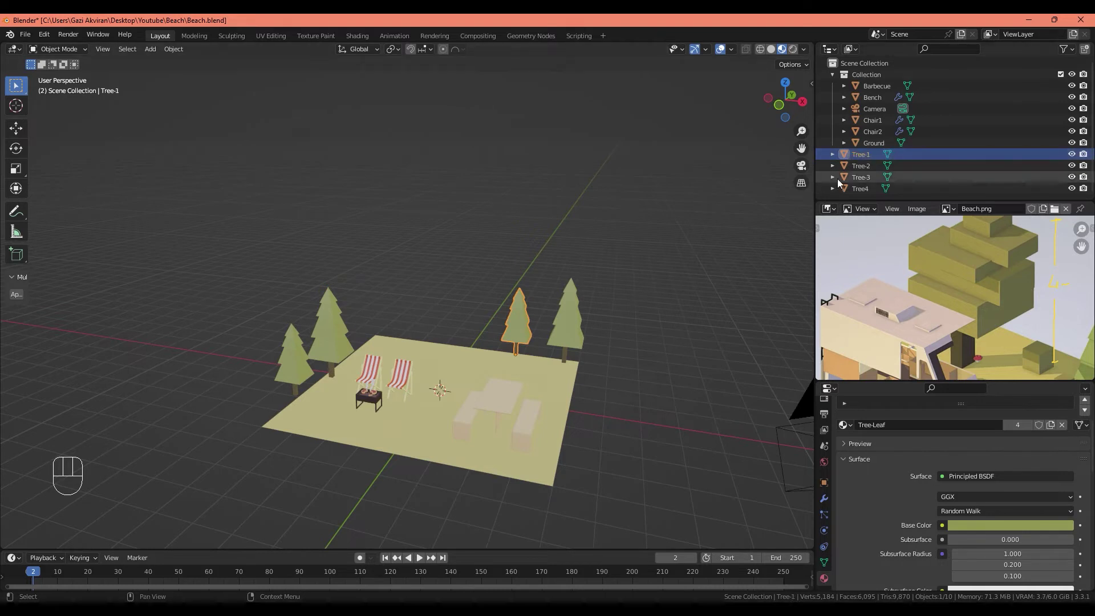
Step: Select Tree-1 through Tree4 in the Outliner and gather them into the main Collection
click(861, 187)
click(868, 157)
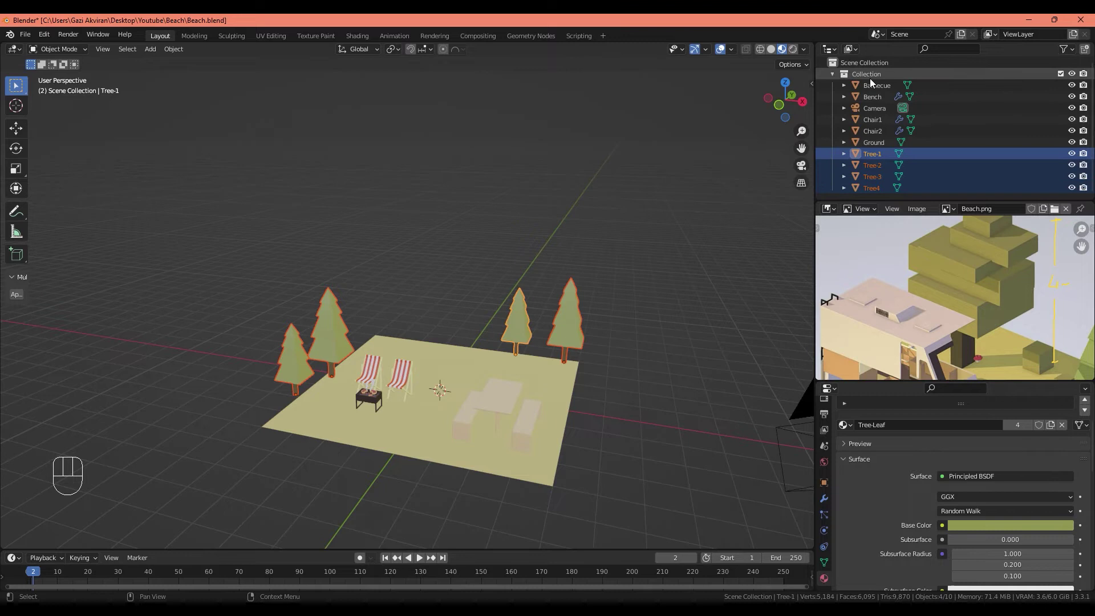
click(834, 76)
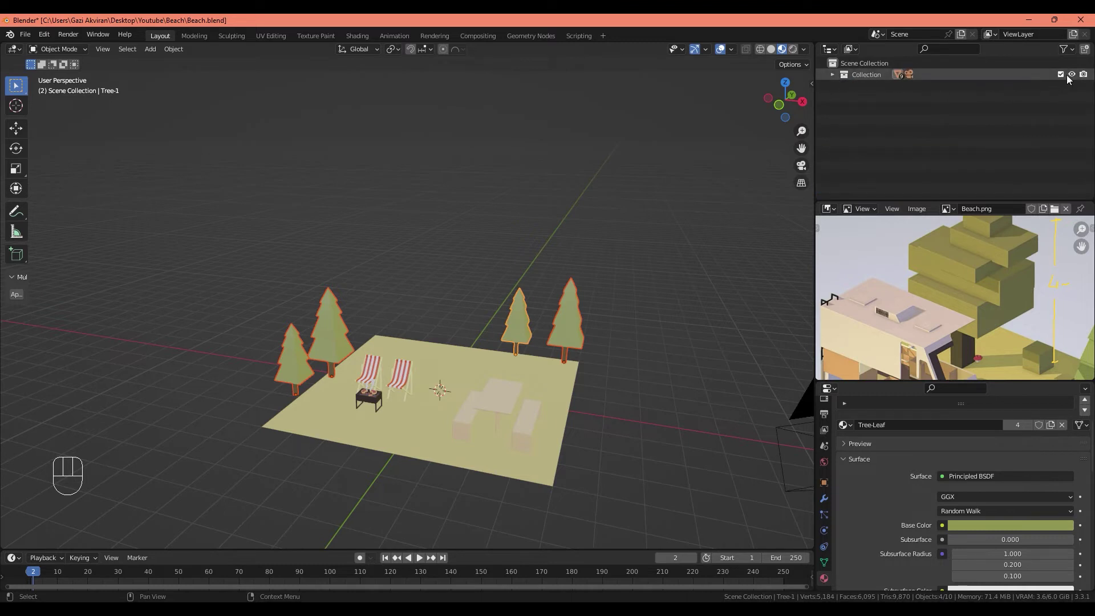
Step: Hide the whole Collection from the viewport and look straight down at the empty grid
drag(538, 279, 503, 292)
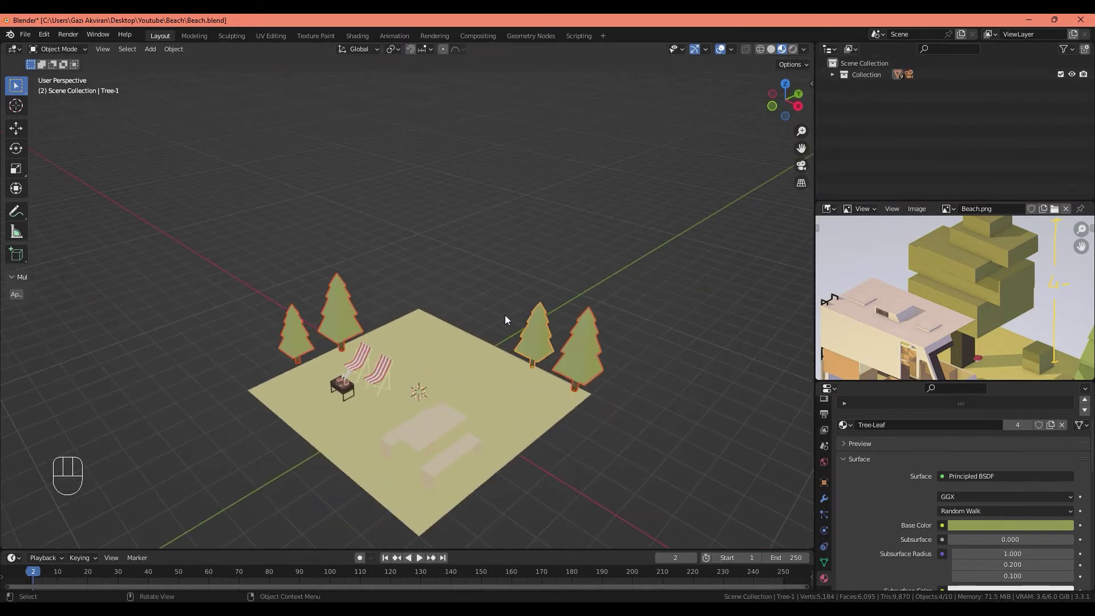
drag(992, 282, 1008, 273)
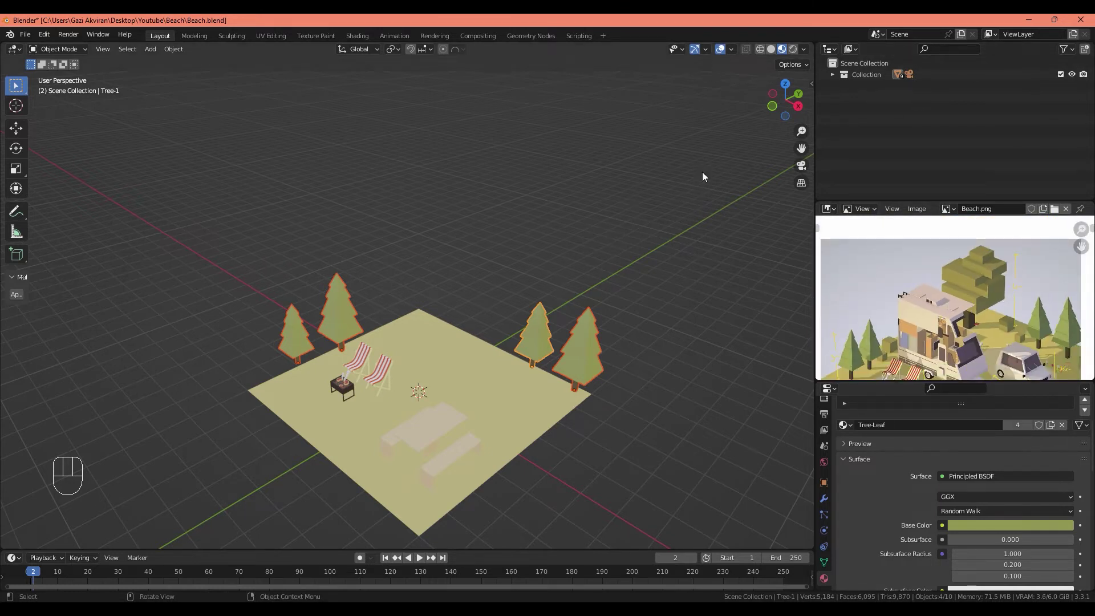
click(1075, 78)
key(KP_7)
middle_click(966, 314)
Step: Add a new plane at the origin and shrink it to a small square of about 20 cm
key(shift+a)
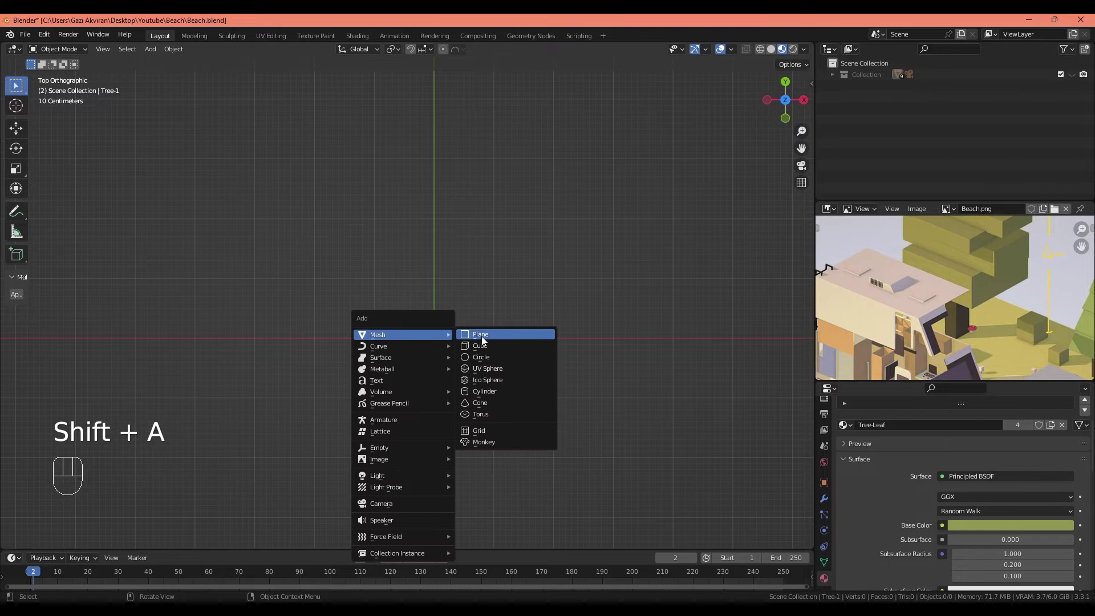
click(442, 358)
key(Tab)
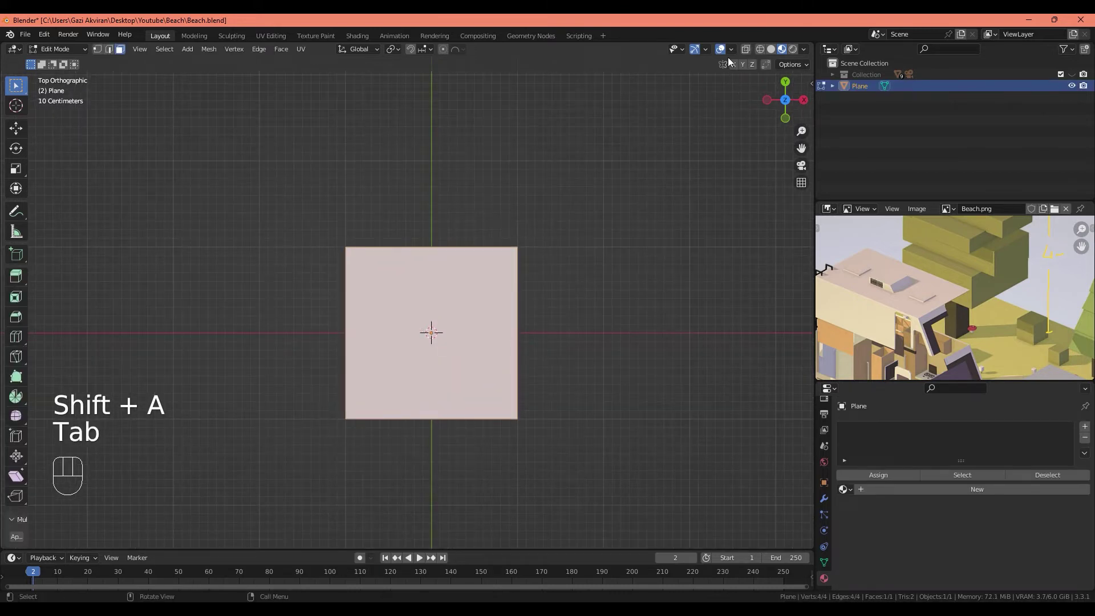
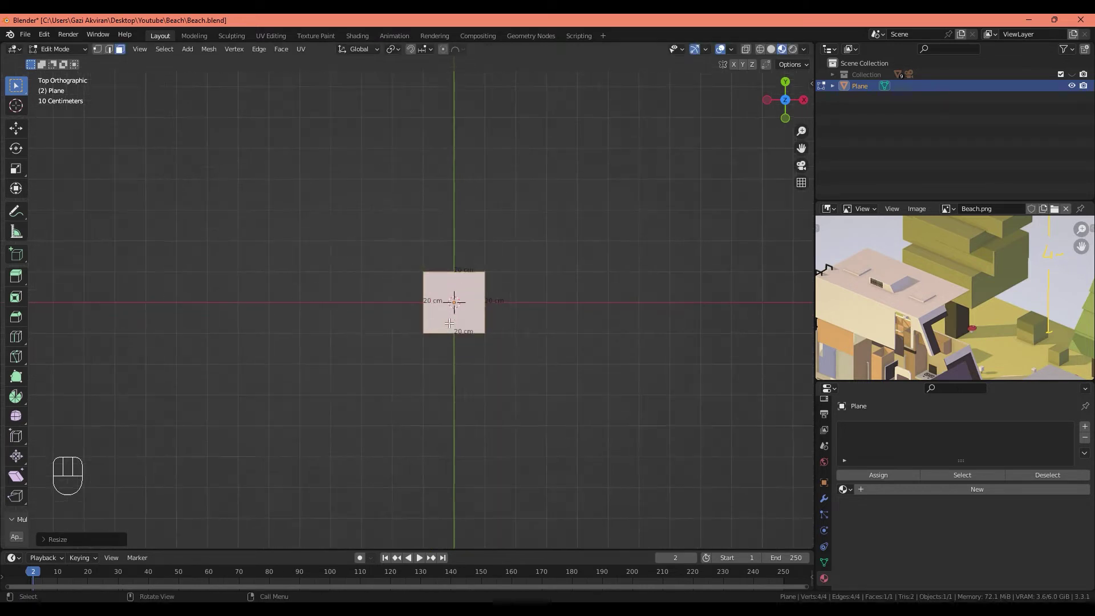
key(s)
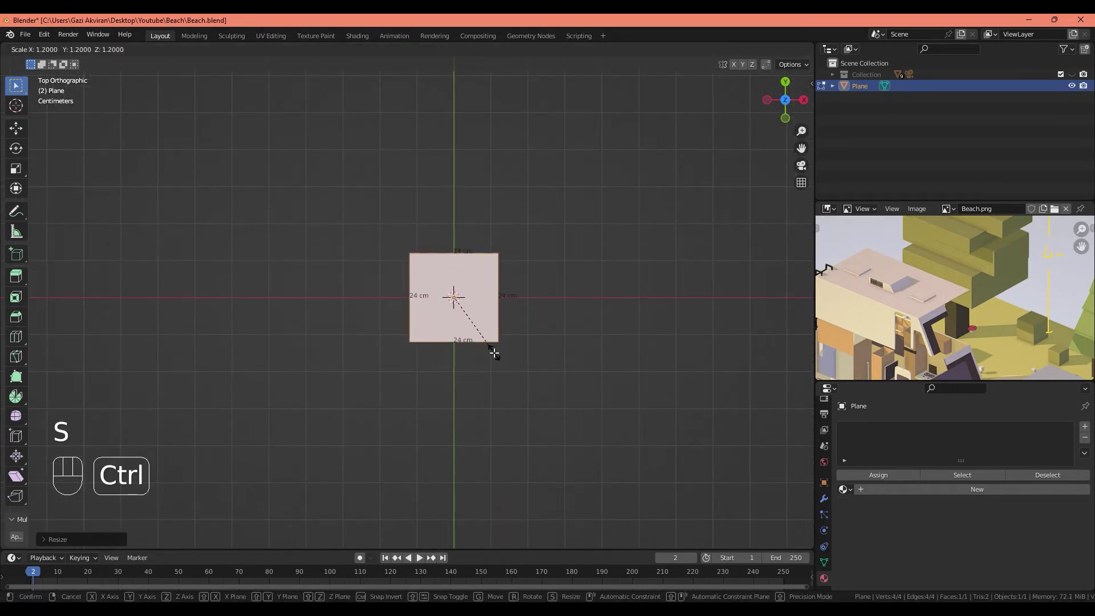
middle_click(489, 329)
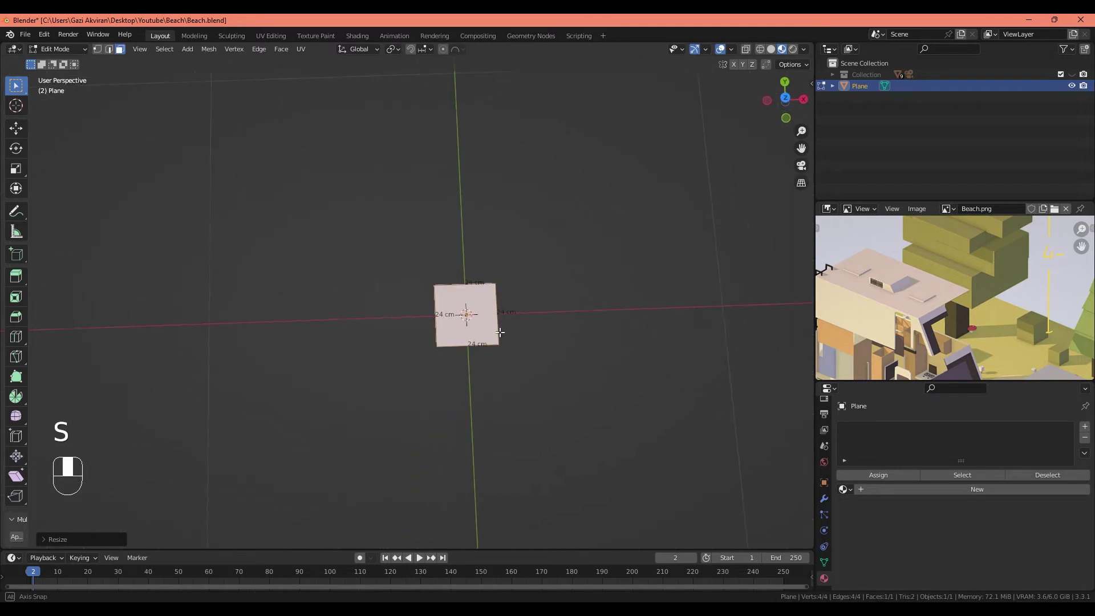
middle_click(951, 290)
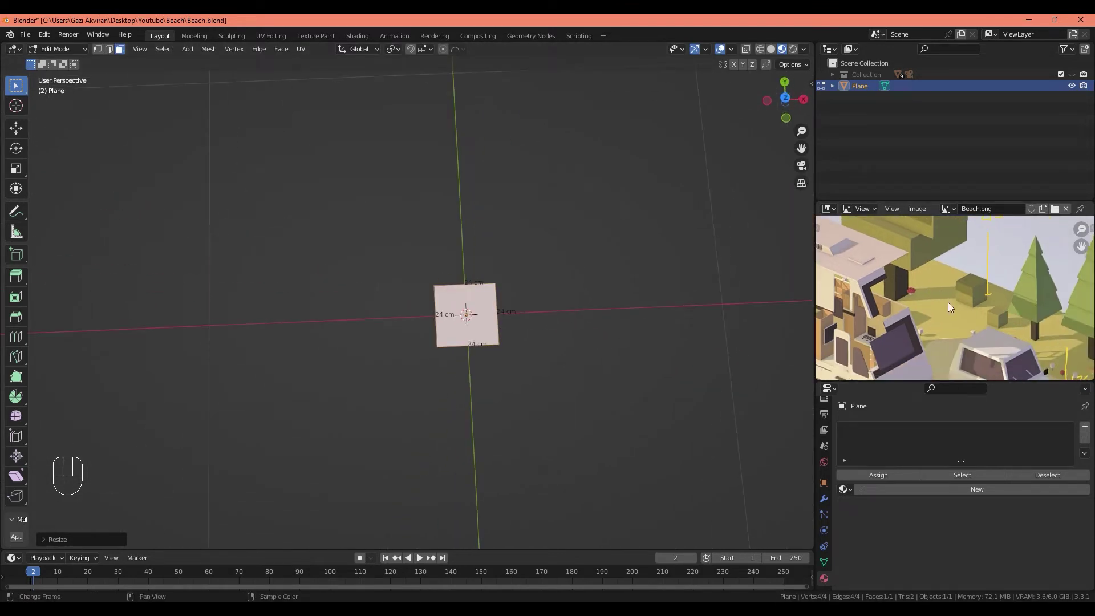
Step: Resize the plane to around 26 cm and extrude it upward into a tall trunk block
key(s)
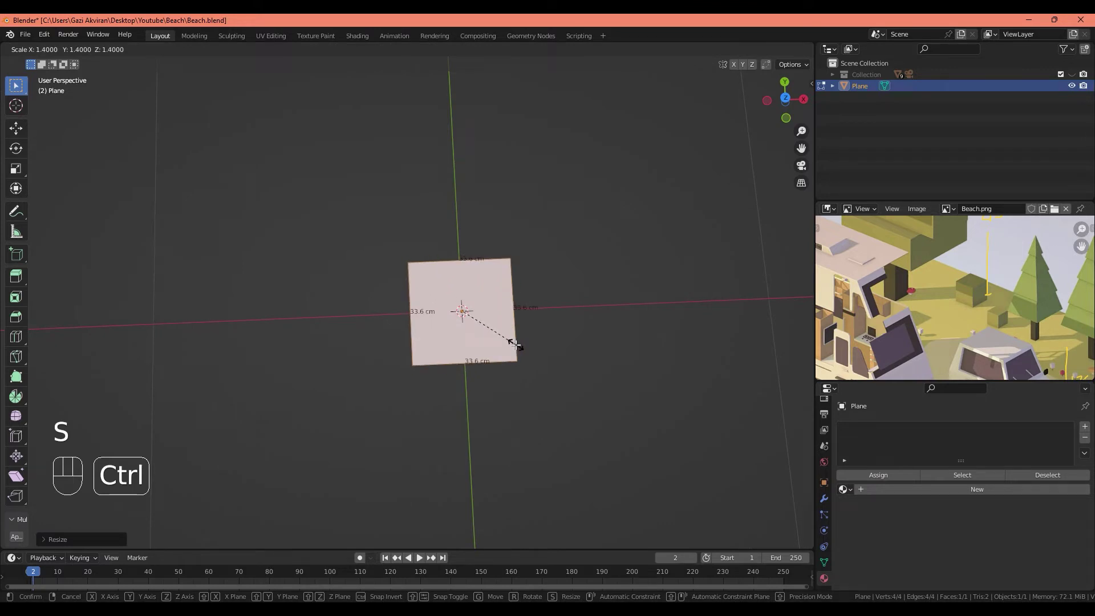
key(ctrl+z)
key(KP_8)
key(KP_7)
key(s)
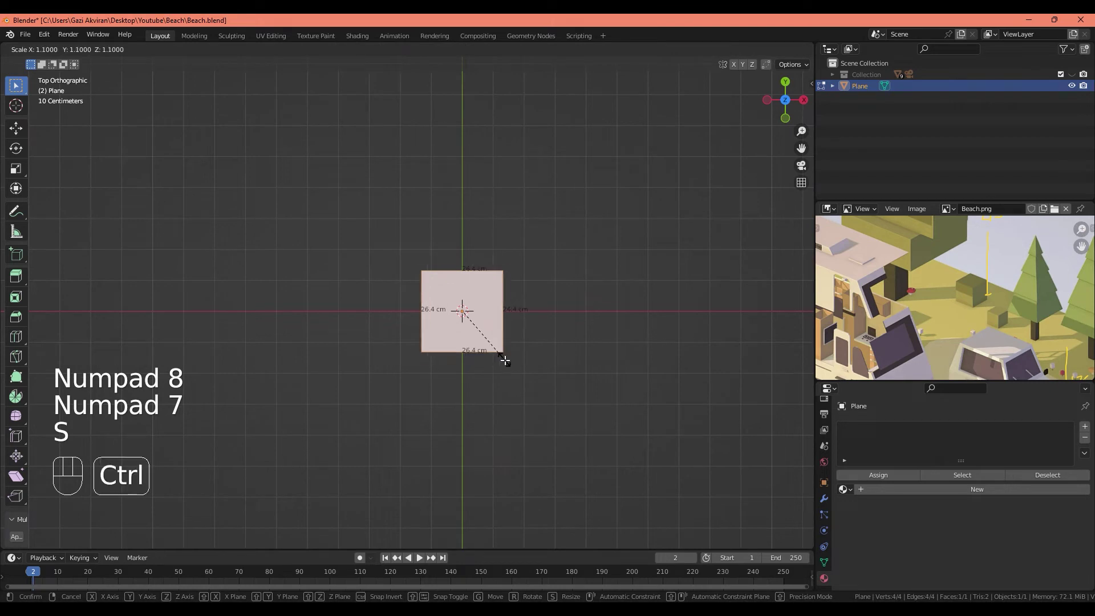
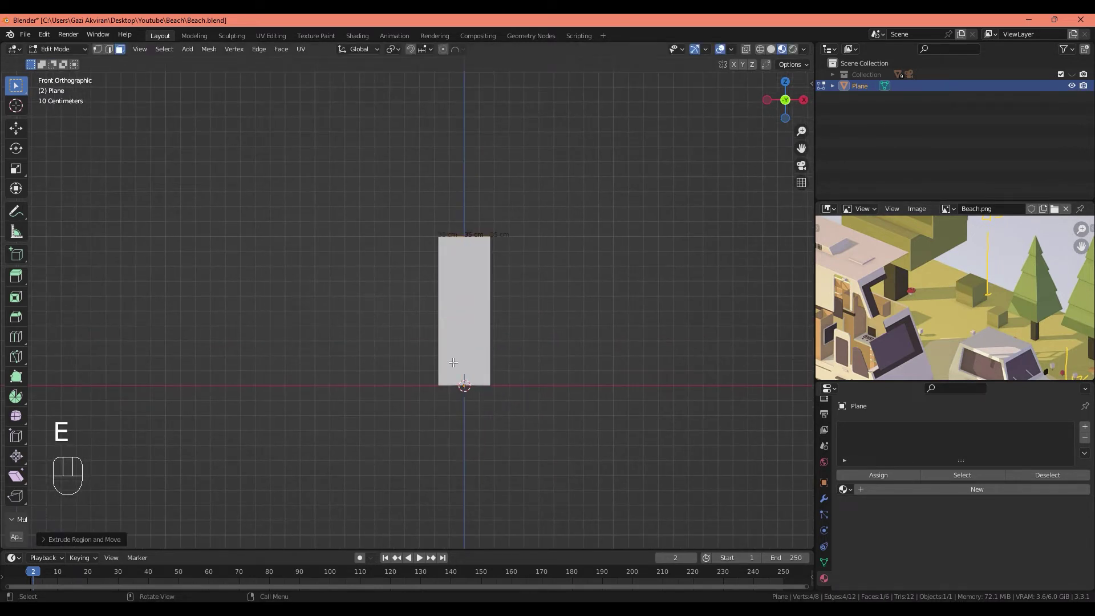
Step: Widen the trunk's top face into a first leaf block of roughly 1.5 by 1.3 m
drag(928, 268, 947, 295)
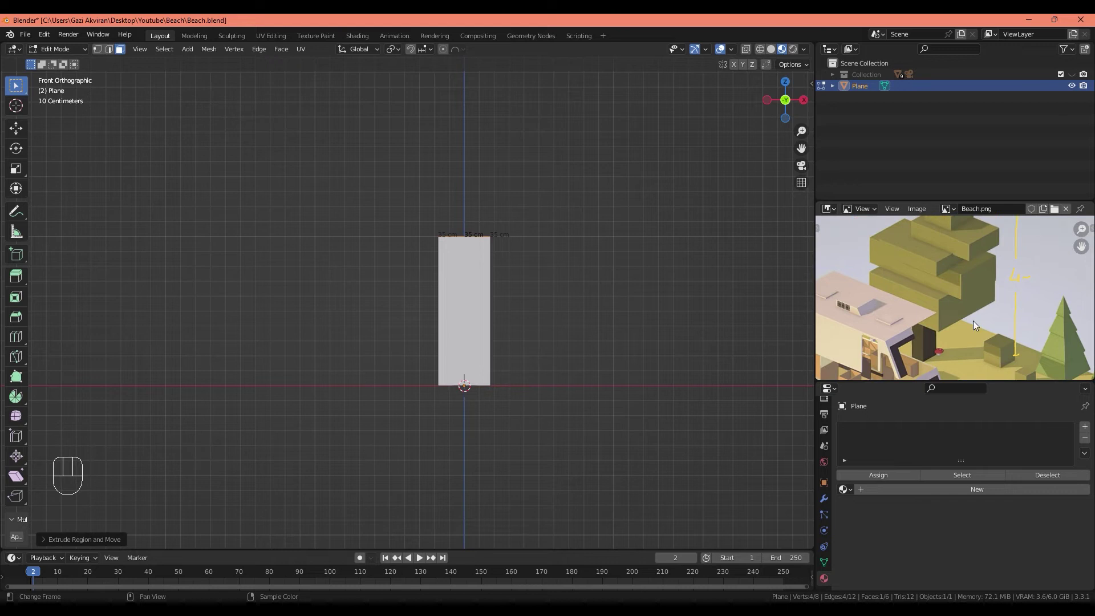
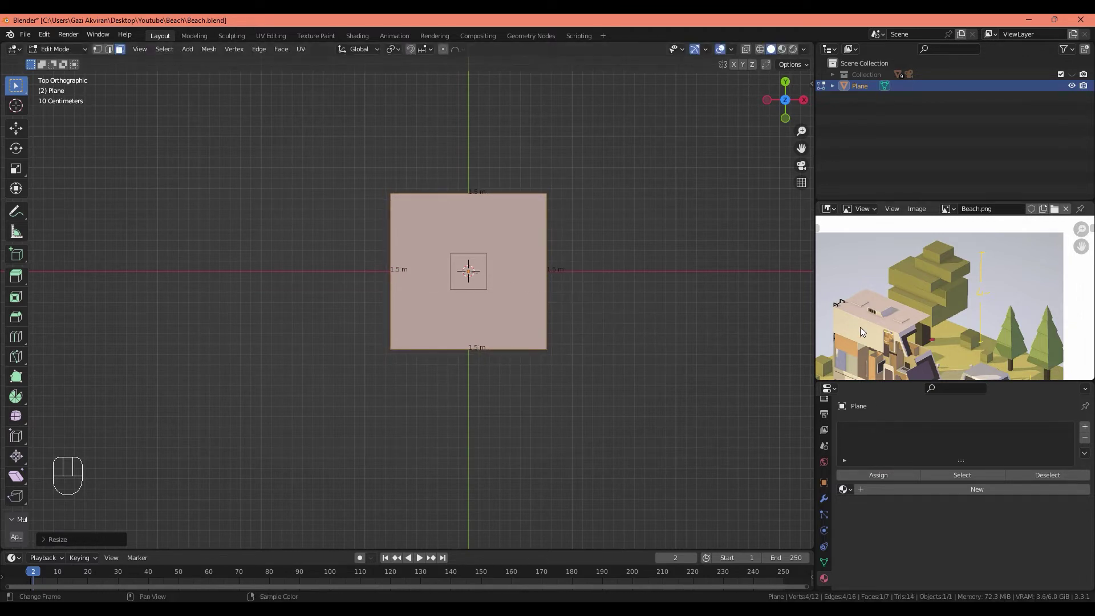
key(s)
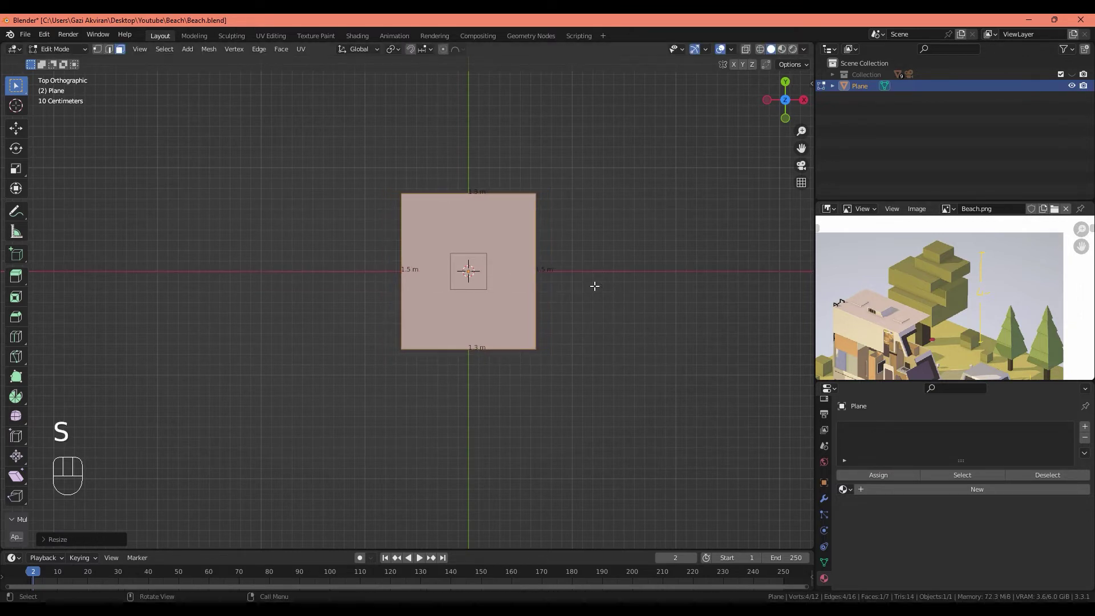
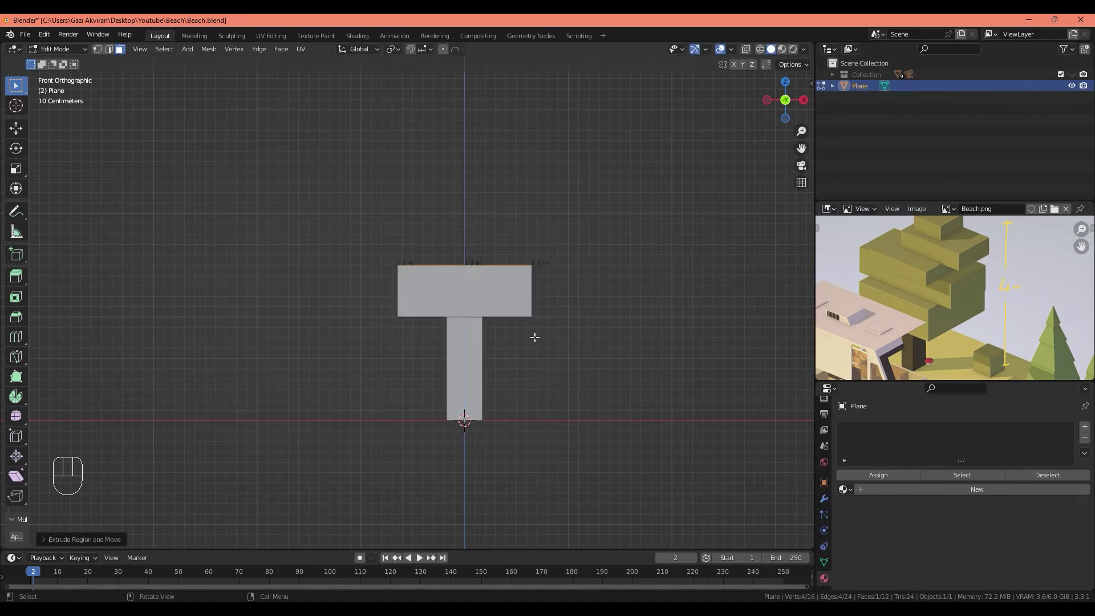
Step: Extrude the top face upward to form a second leaf block above the first
drag(556, 322, 535, 335)
drag(509, 334, 504, 336)
key(KP_1)
key(g)
drag(544, 300, 506, 313)
click(507, 312)
key(KP_8)
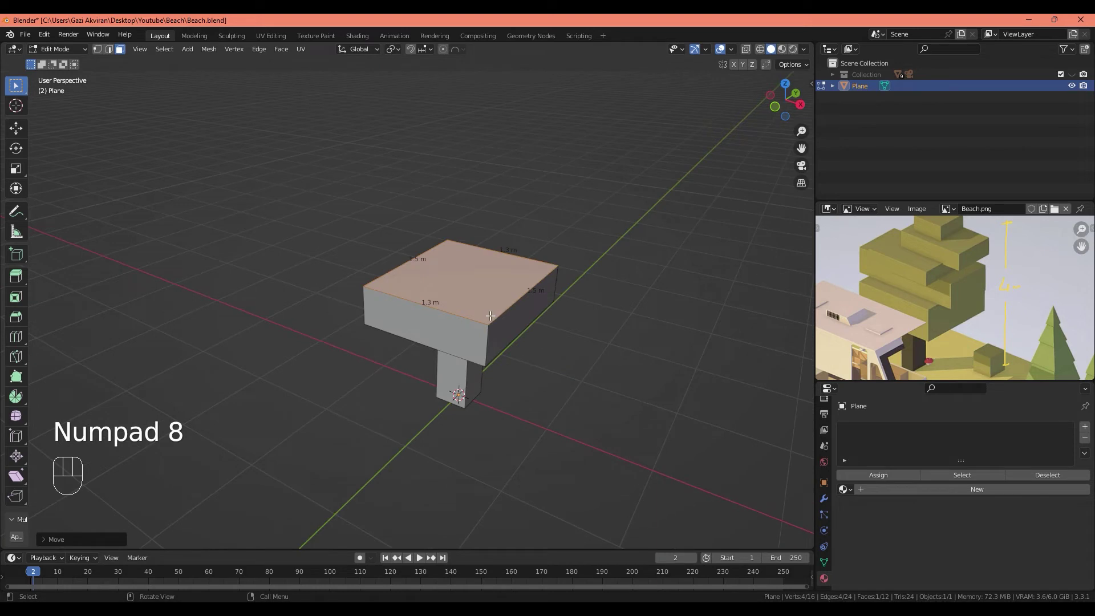
key(KP_7)
click(518, 301)
Step: Reshape the second block's top face to about 1.73 by 1.02 m from the top view
key(shift+d)
key(r)
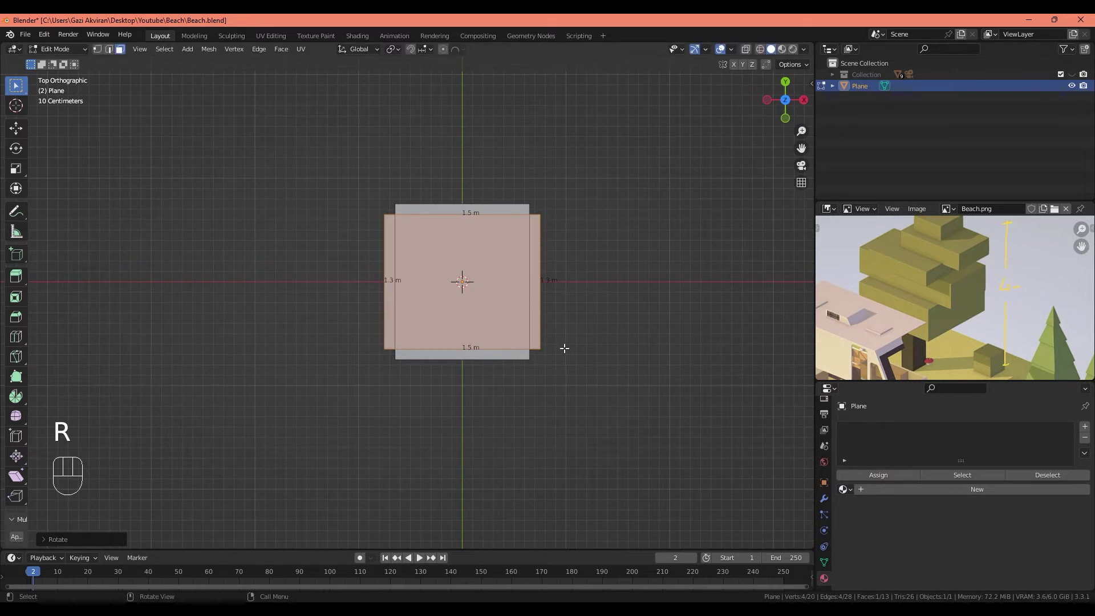
key(s)
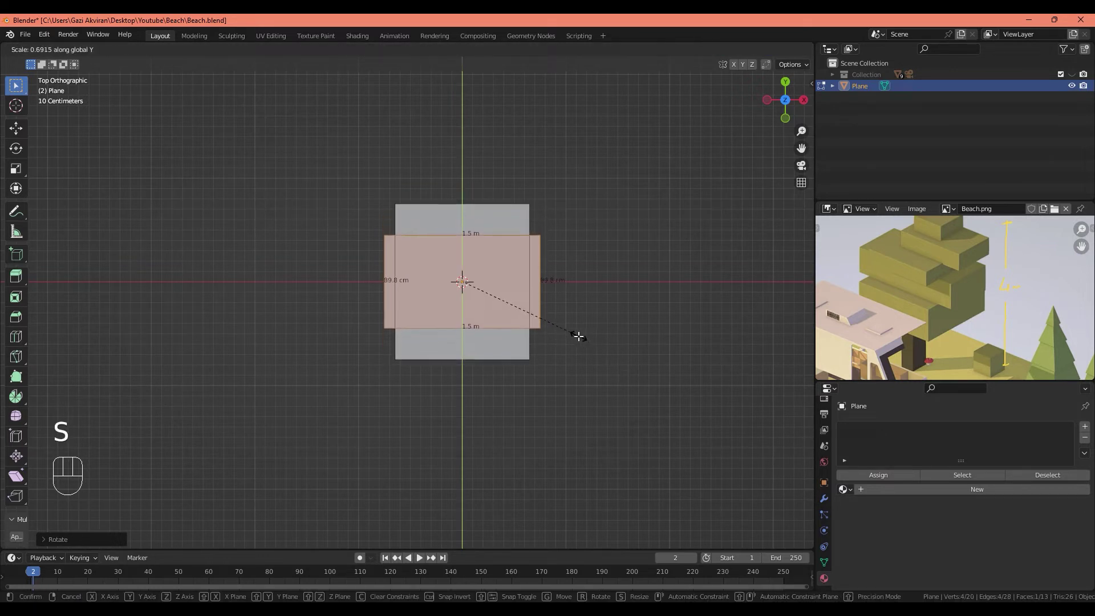
key(g)
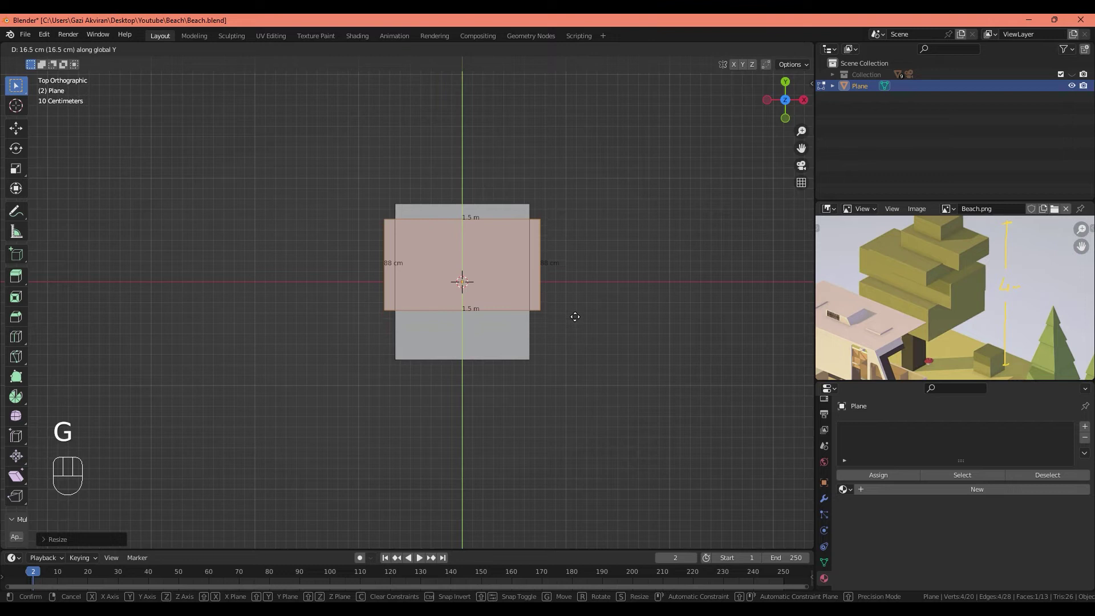
key(s)
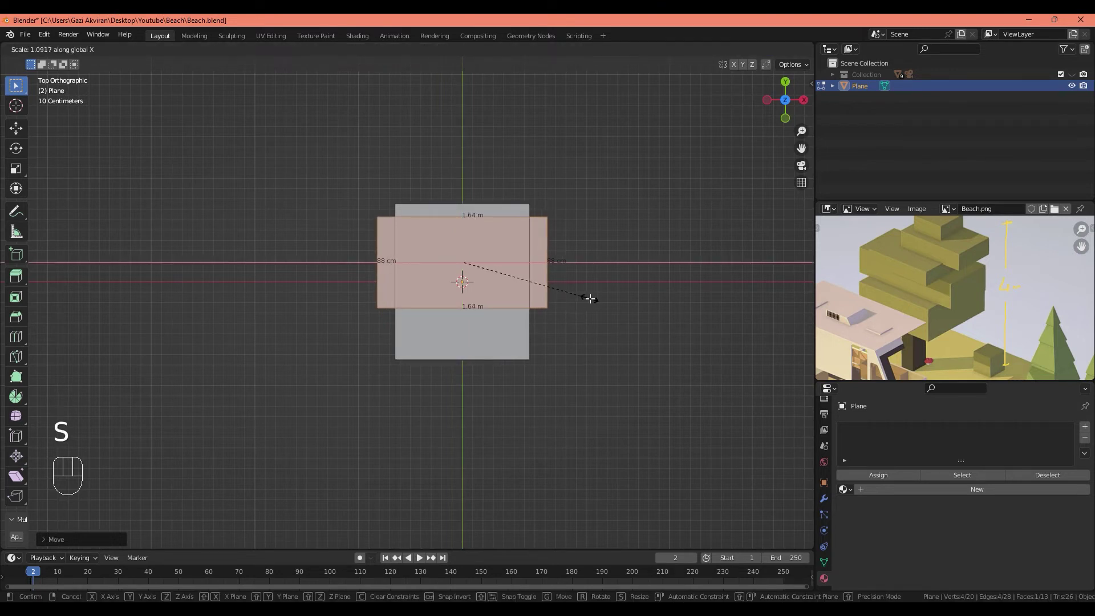
key(s)
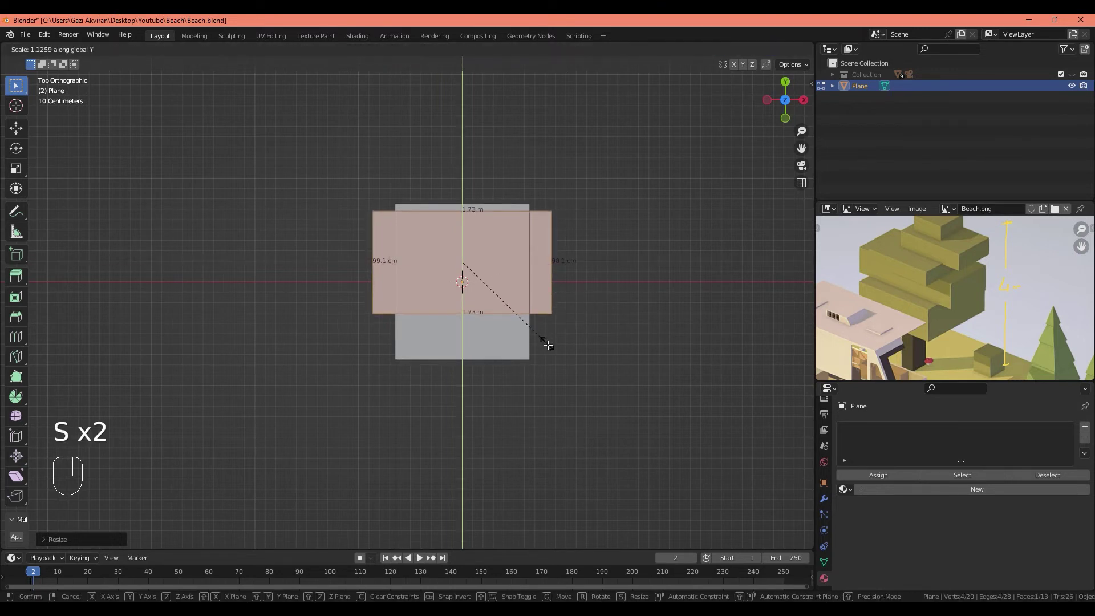
key(g)
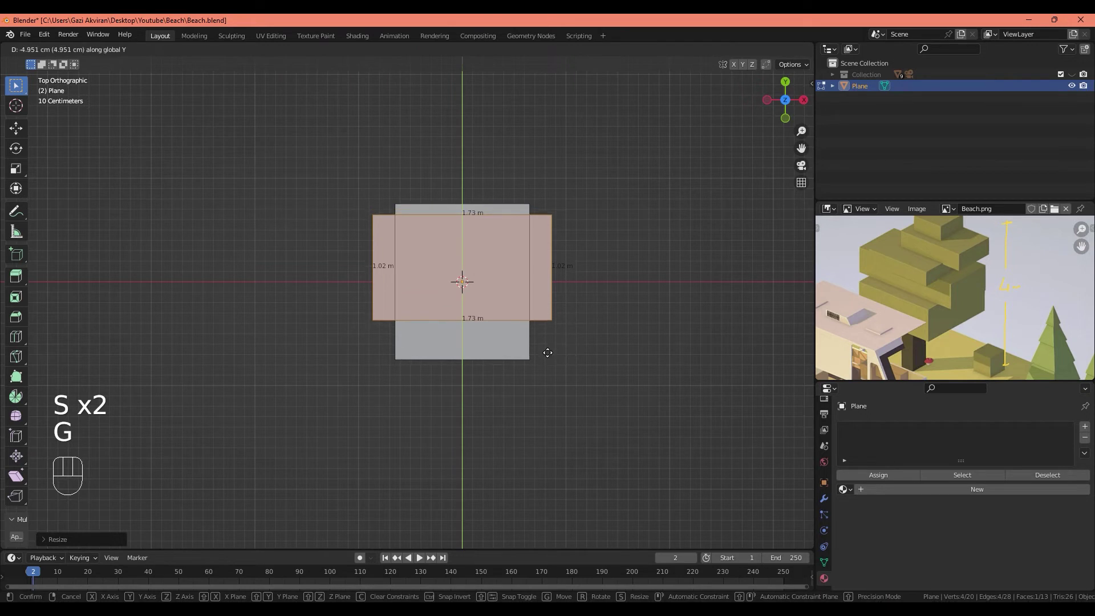
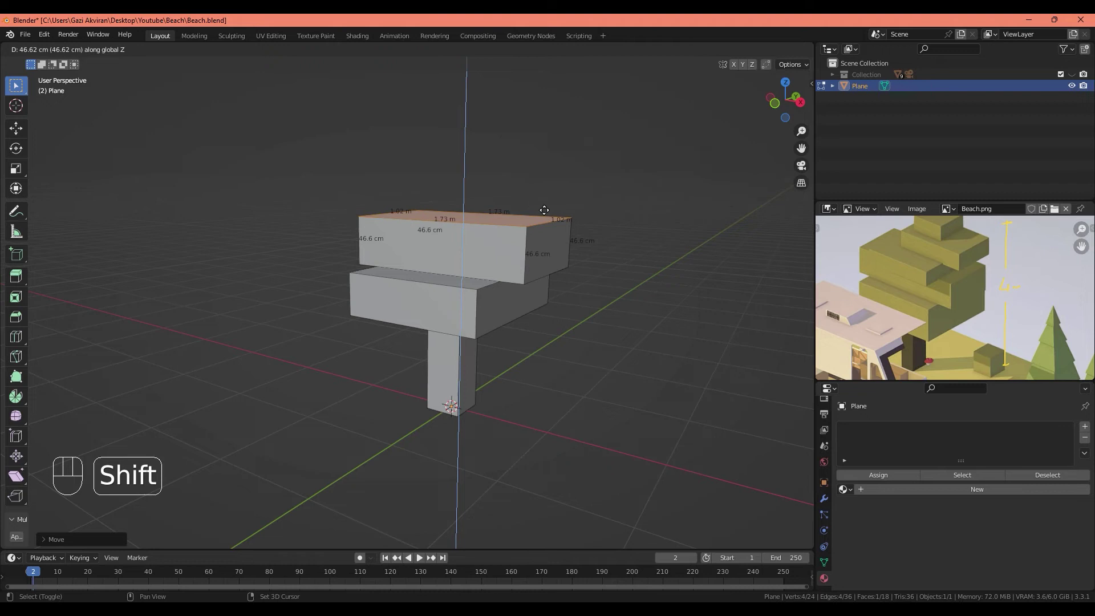
Step: Extrude a third block and narrow its top face to about 1.28 by 1.02 m
drag(531, 258, 523, 260)
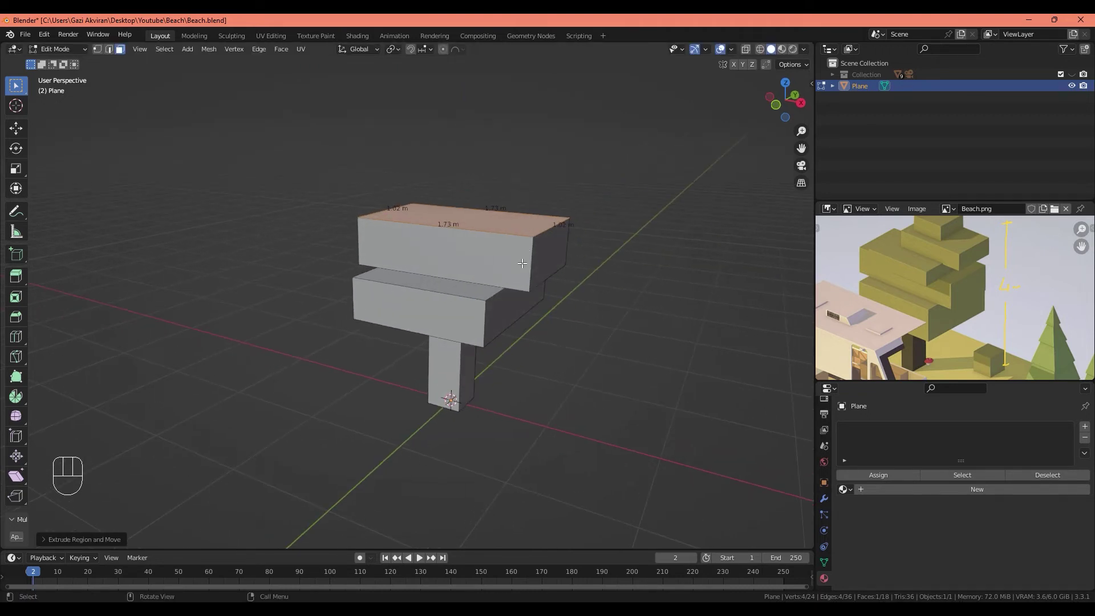
middle_click(516, 255)
key(shift+d)
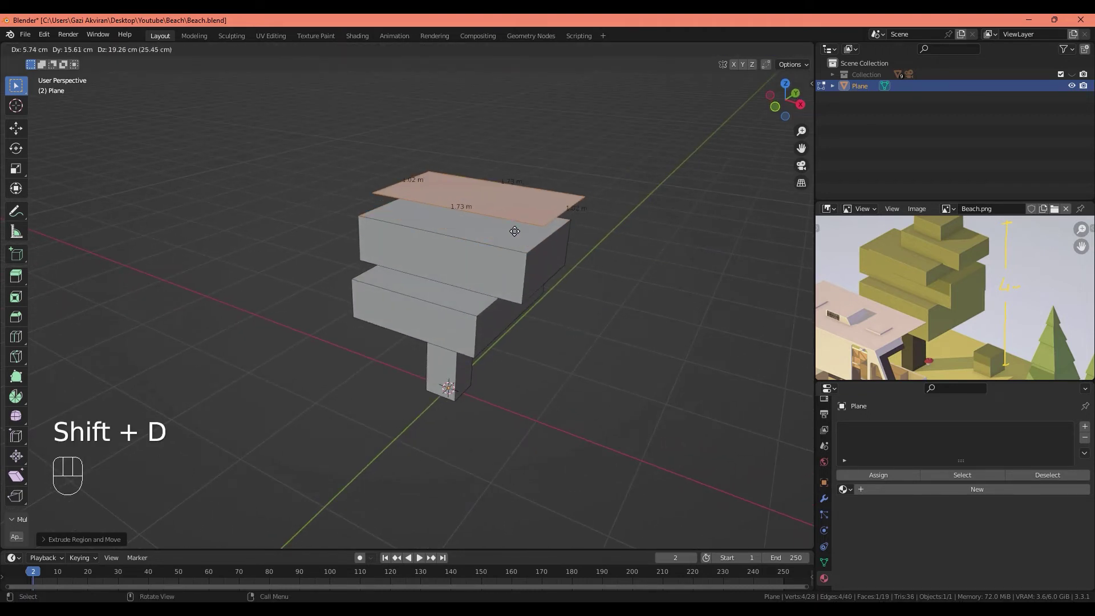
key(KP_7)
key(r)
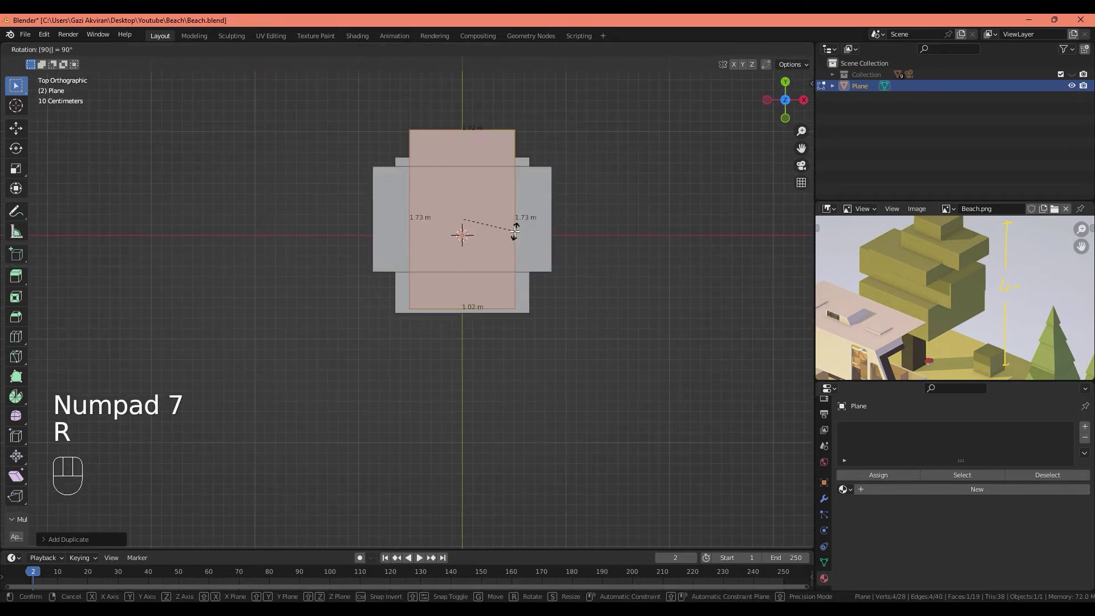
key(s)
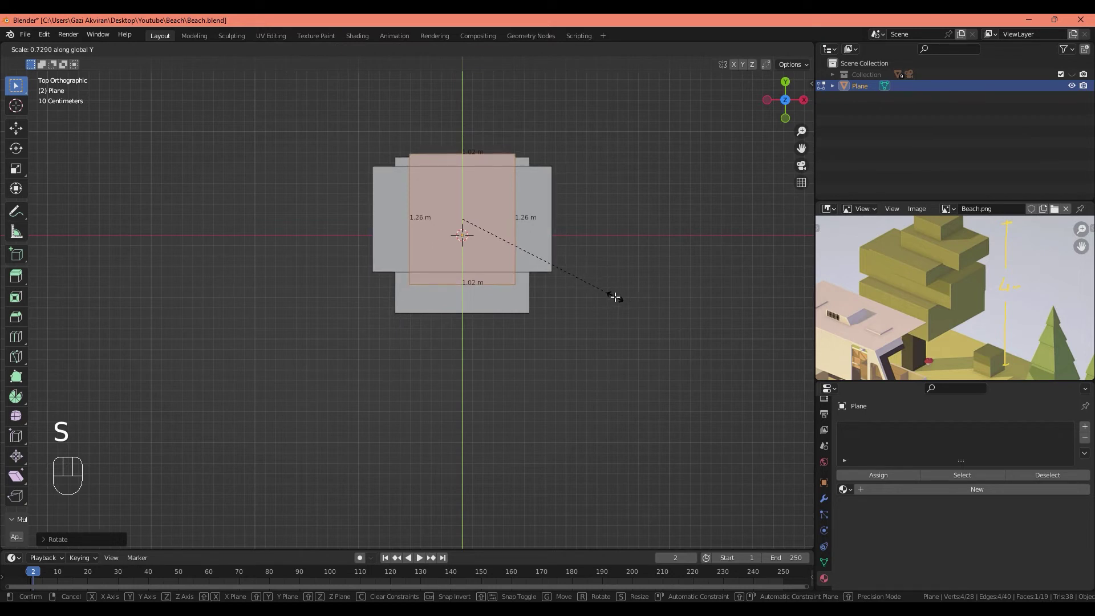
key(g)
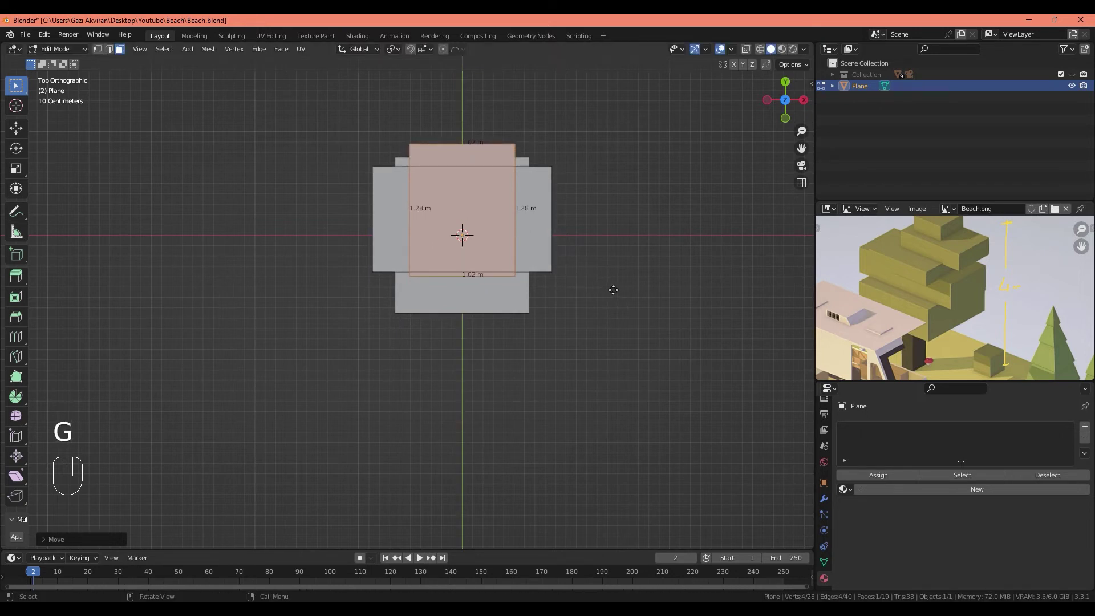
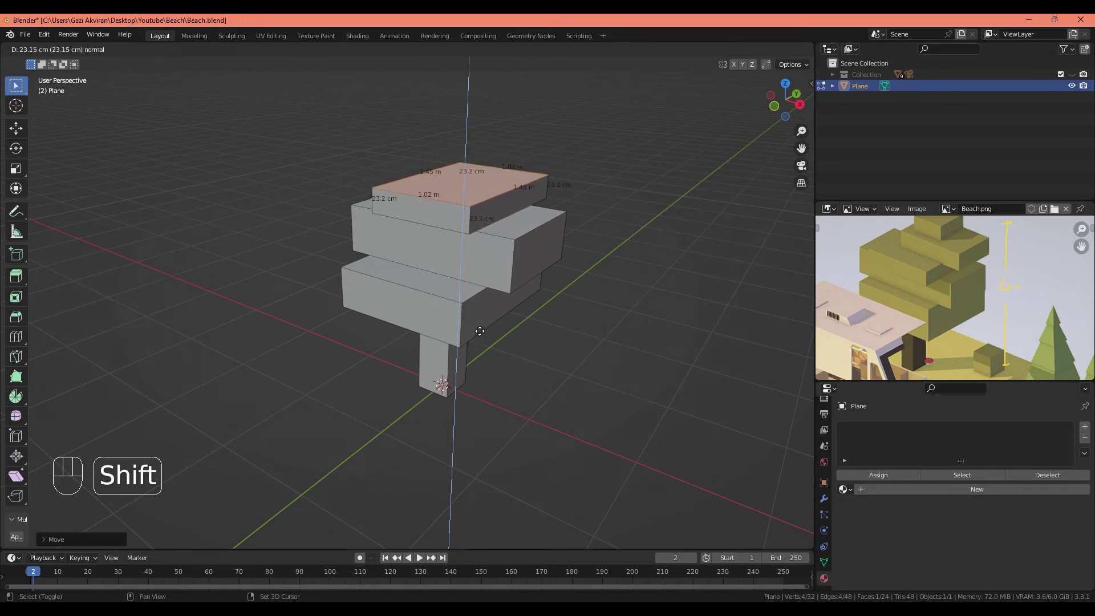
Step: Extrude another canopy tier and shrink its top face to about 99 by 70 cm, offset toward a corner
drag(478, 263, 456, 280)
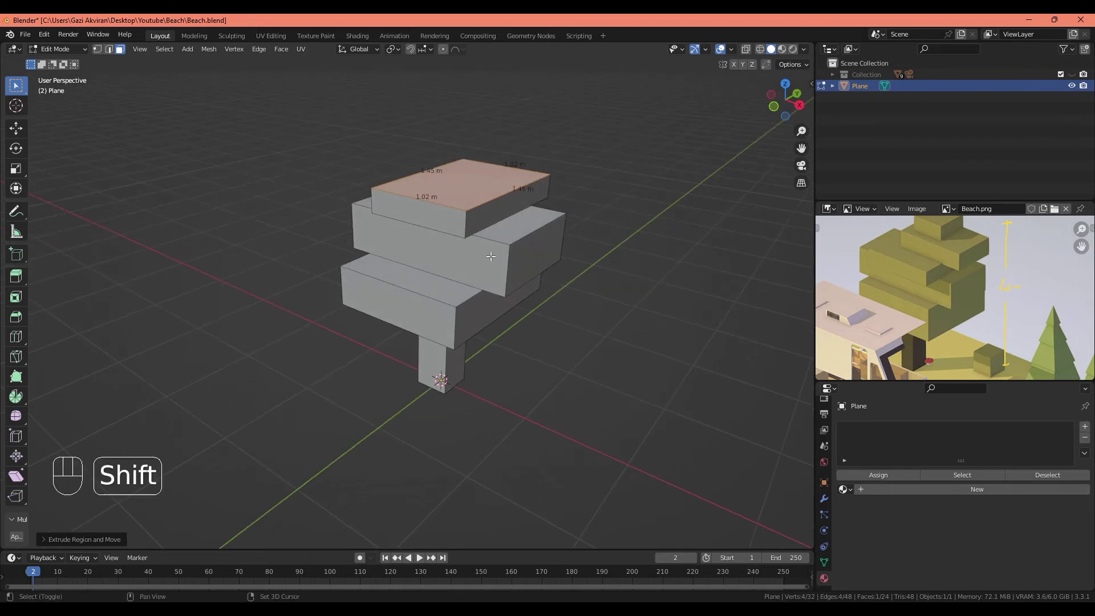
key(shift+d)
key(KP_7)
click(927, 308)
key(r)
key(KP_9)
key(KP_0)
key(r)
key(s)
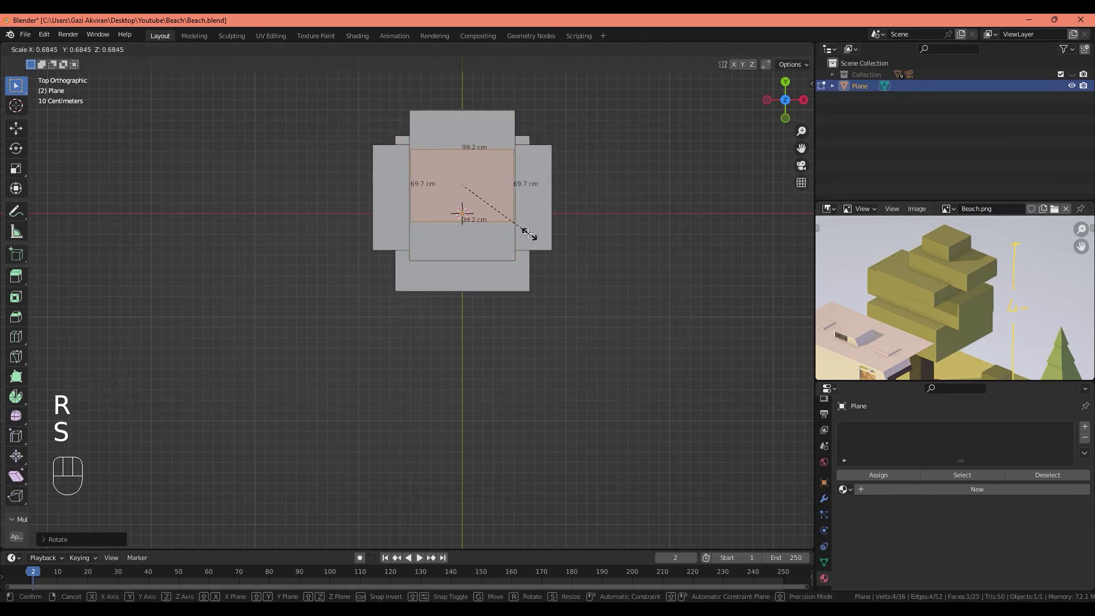
key(g)
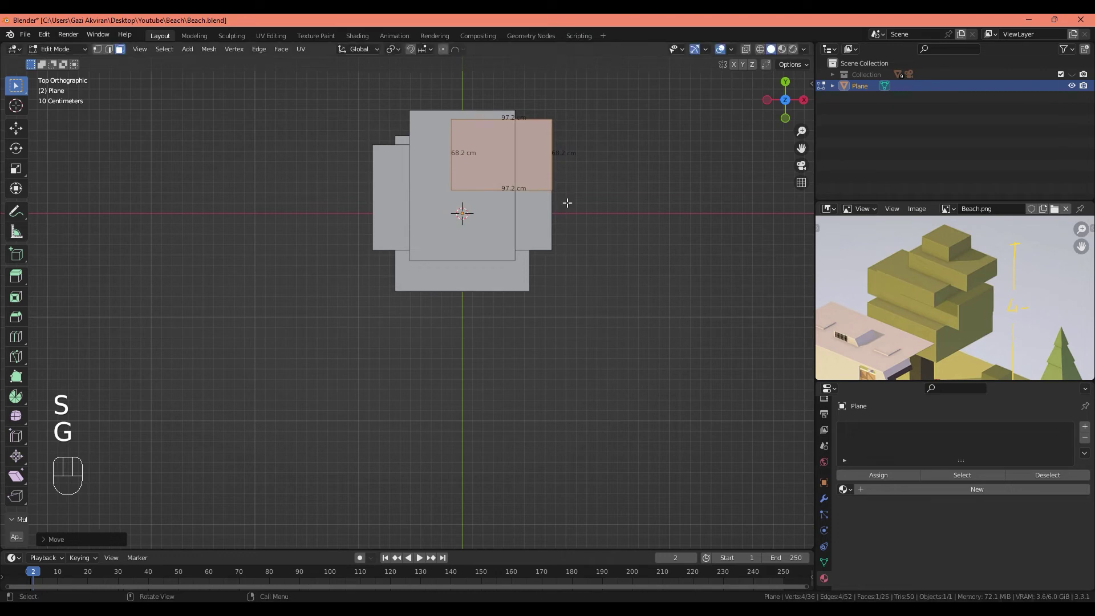
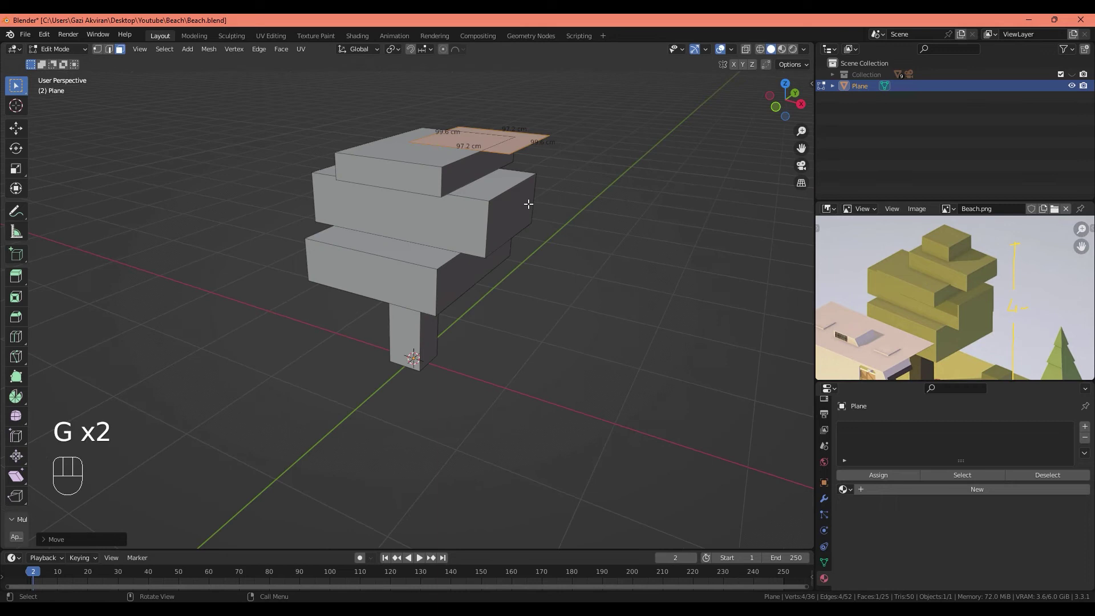
Step: Extrude two more blocks, shrinking the top face to about half a metre, and extrude it upward
key(e)
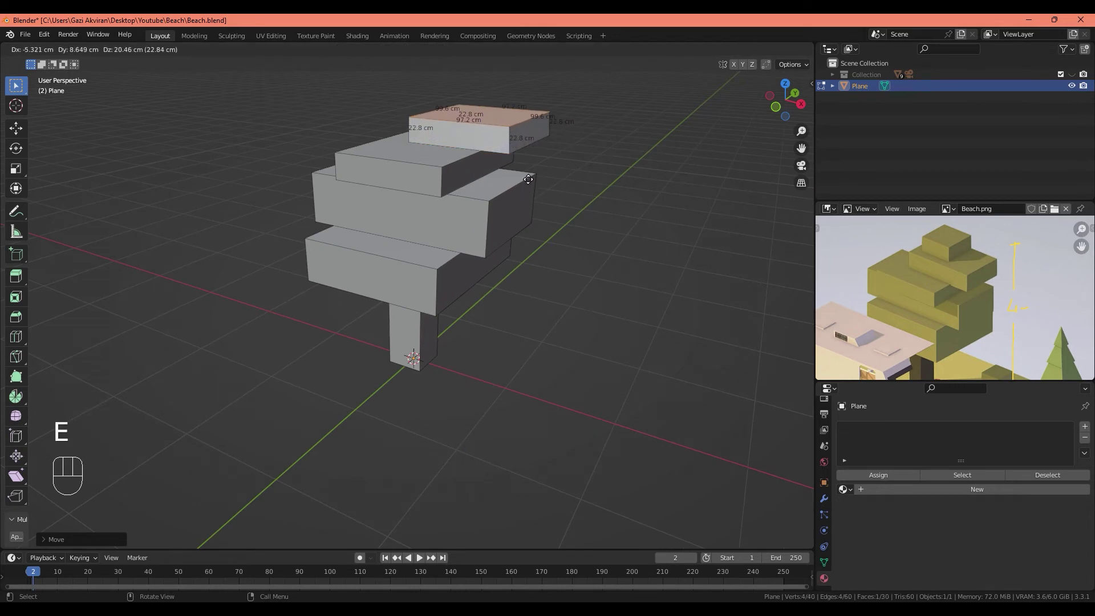
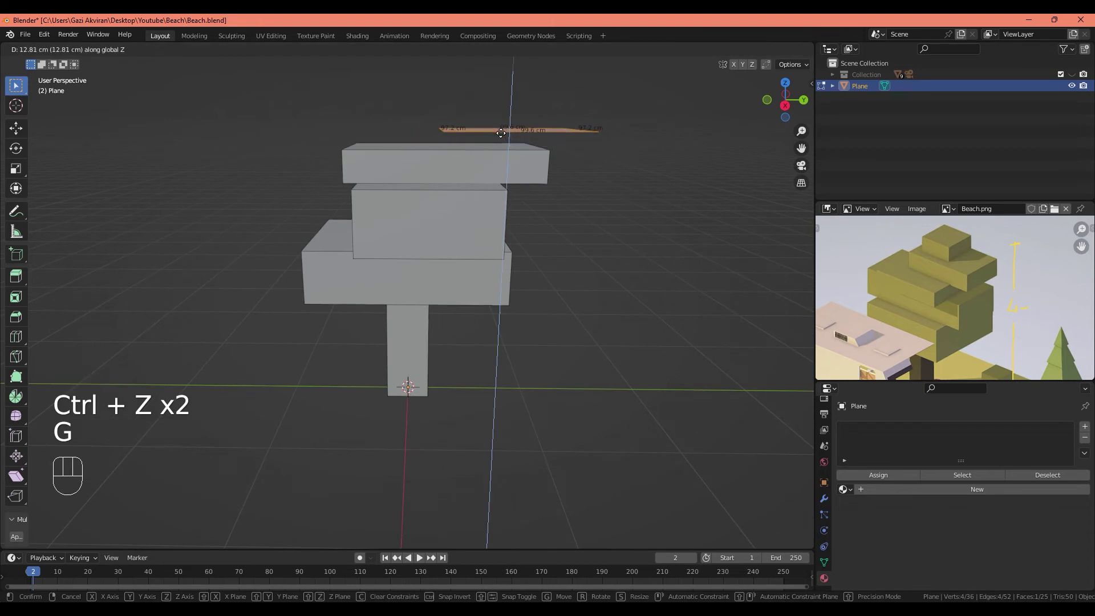
key(e)
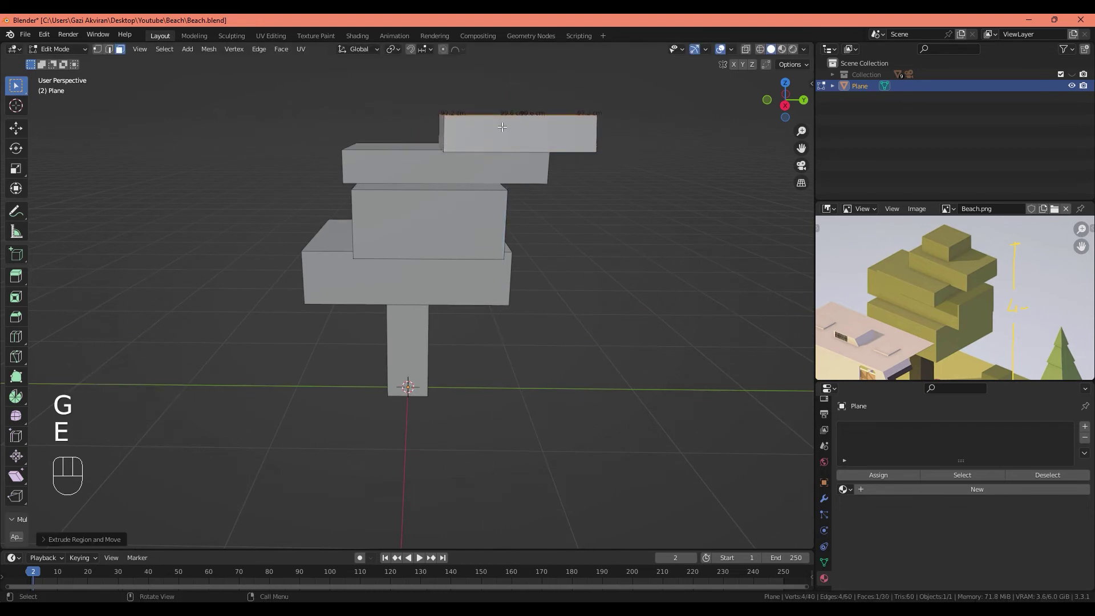
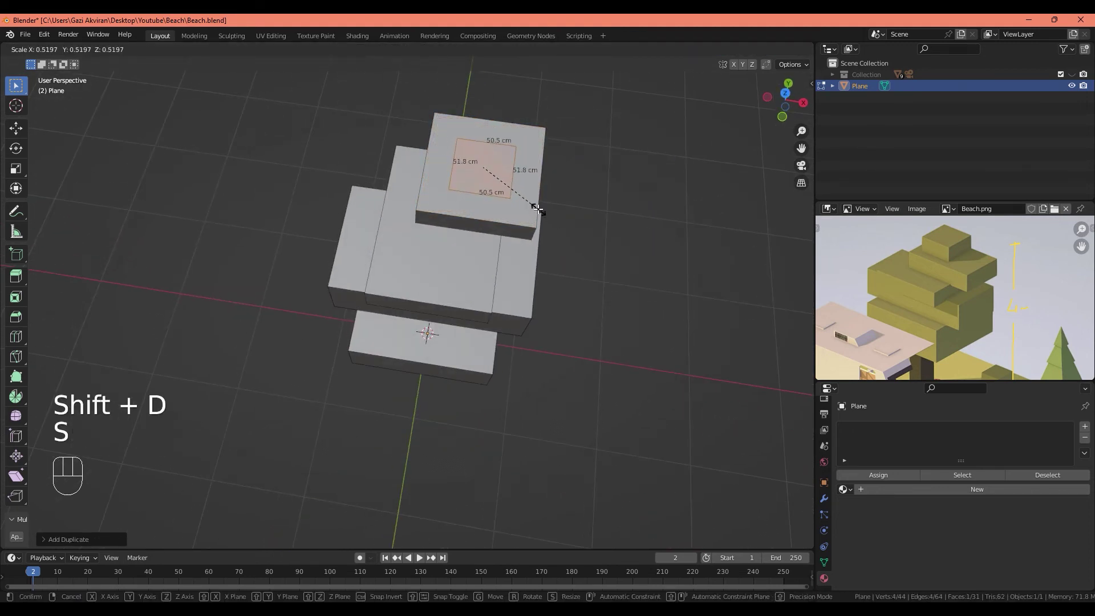
drag(540, 212, 552, 232)
key(KP_7)
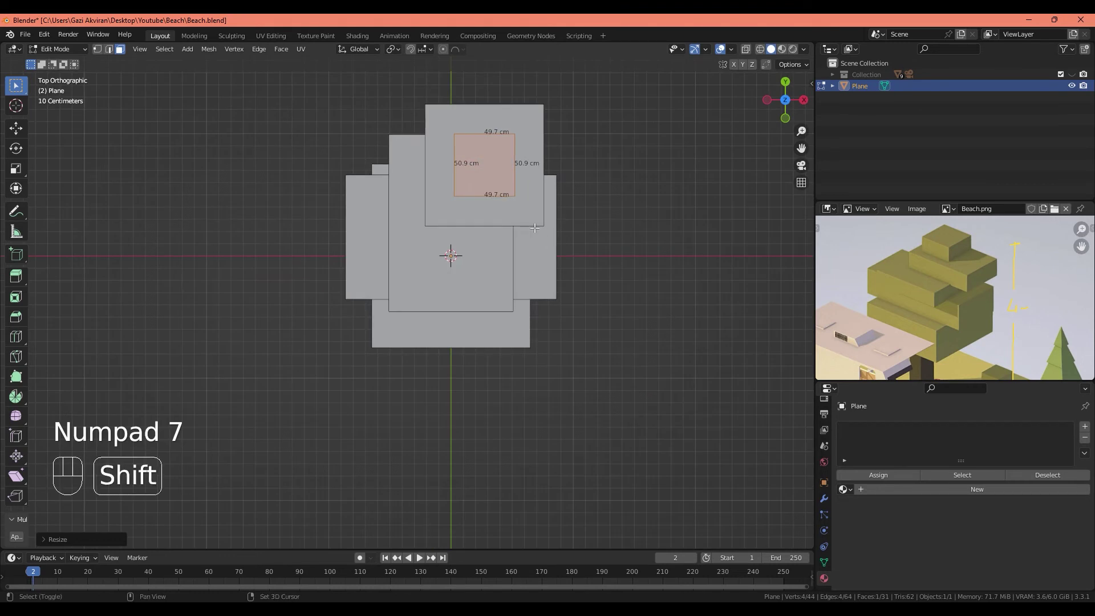
key(g)
drag(509, 225, 496, 179)
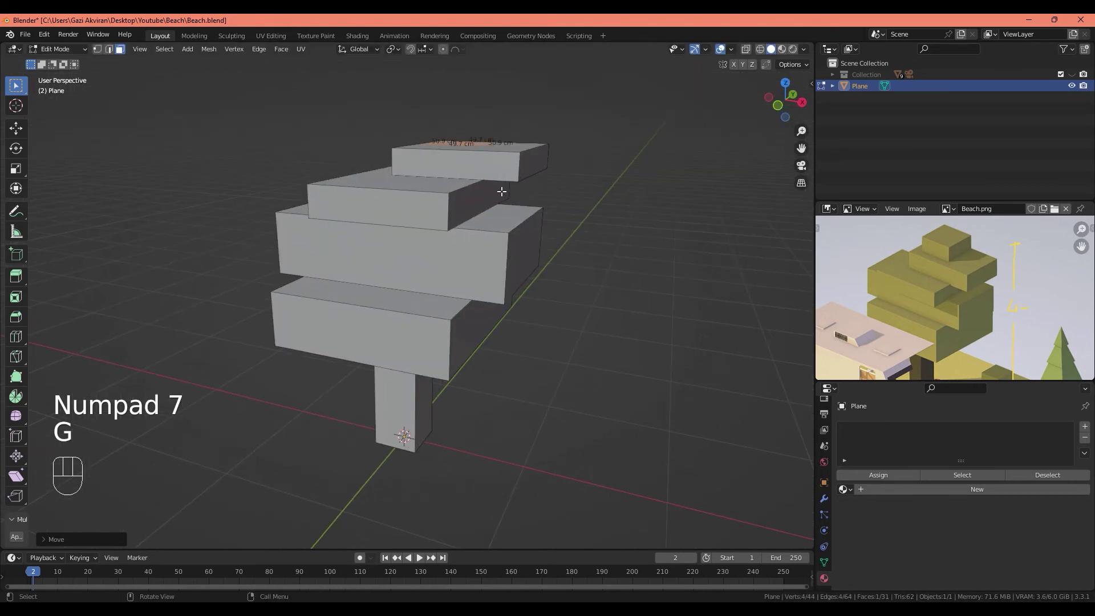
click(502, 176)
key(e)
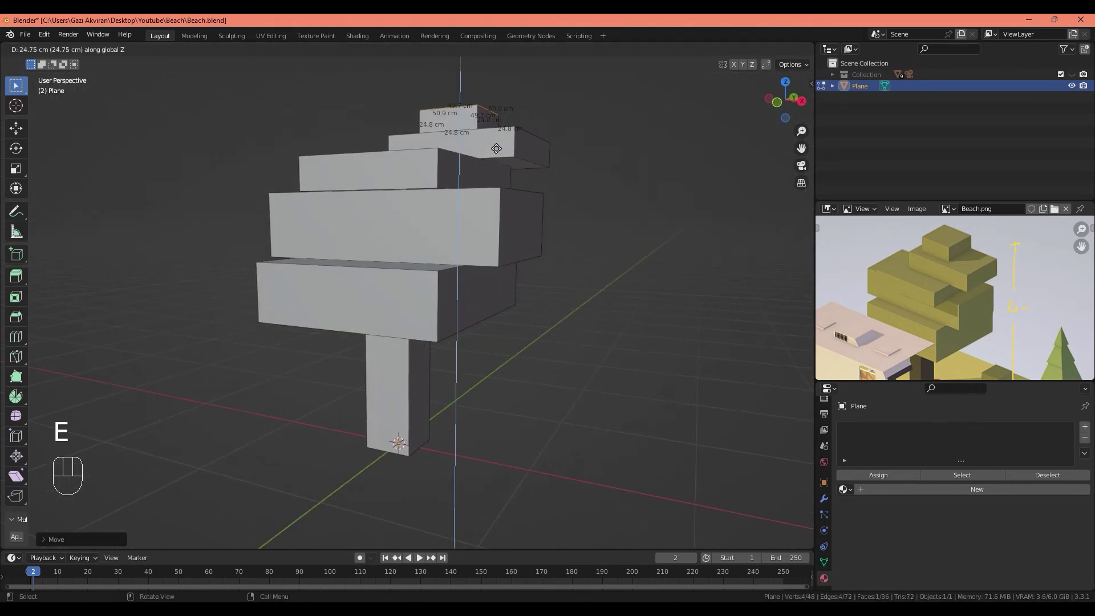
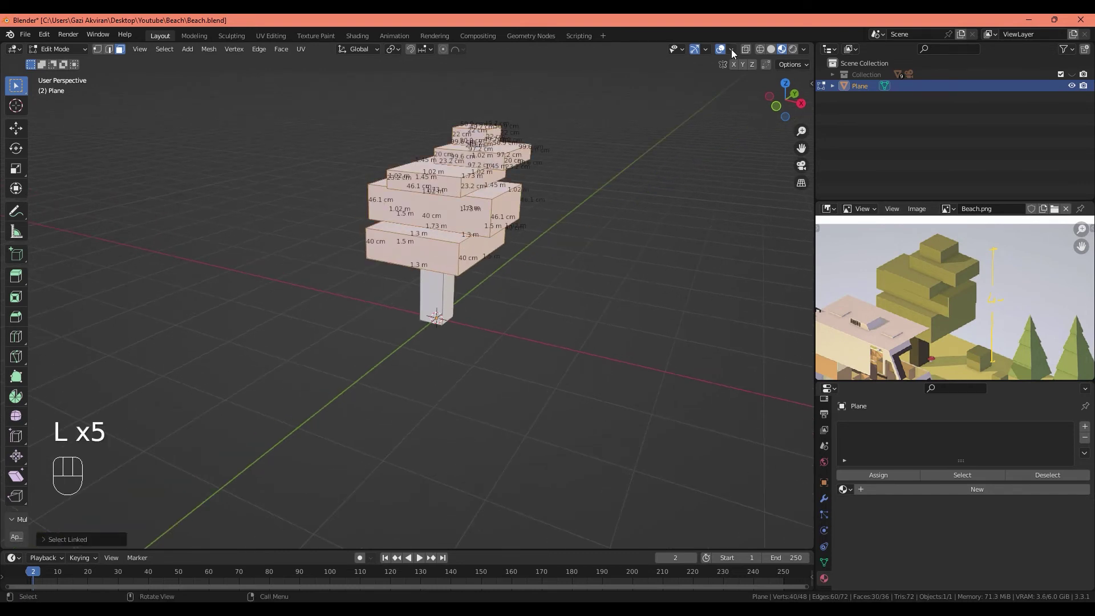
Step: Reposition the upper canopy blocks into an offset stepped arrangement
drag(732, 52, 558, 363)
click(559, 368)
key(s)
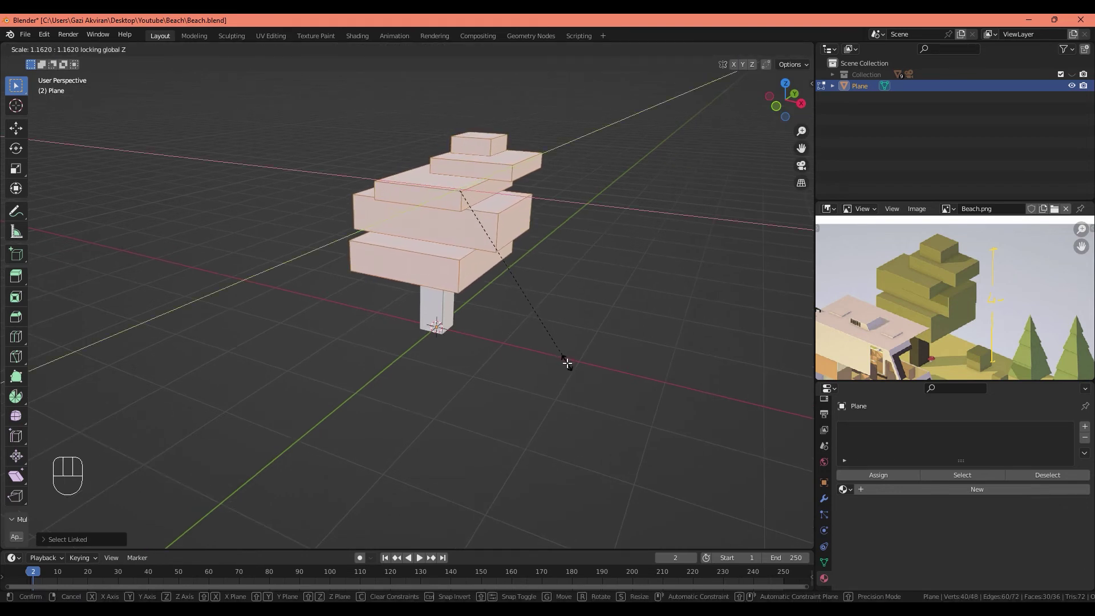
drag(545, 376, 514, 320)
key(alt+a)
Step: Select a single canopy block and adjust its position from the top view
click(494, 233)
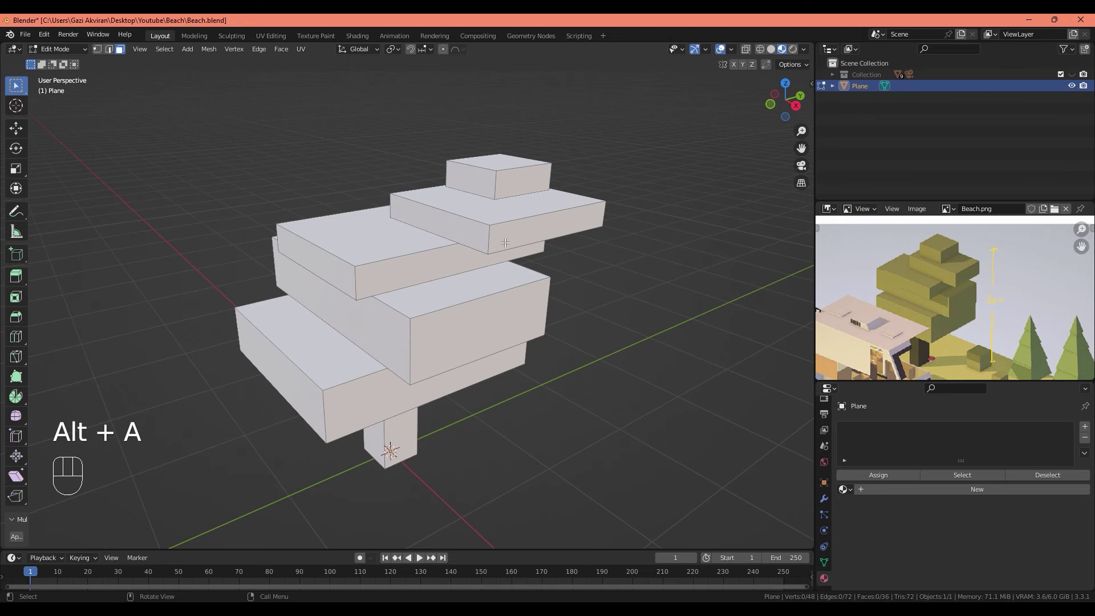
key(l)
key(KP_6)
key(KP_7)
key(g)
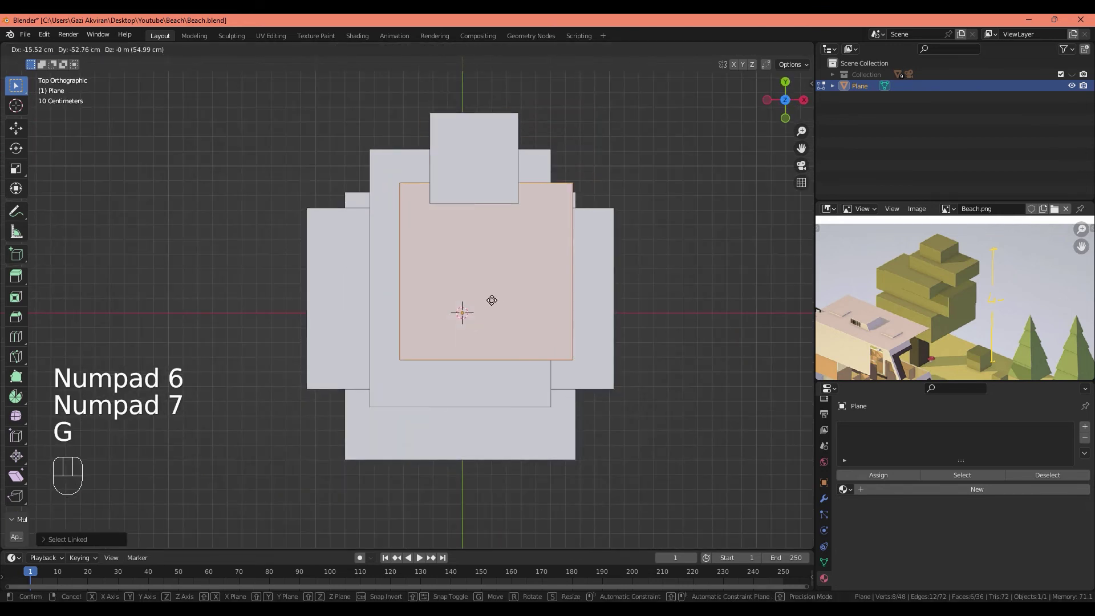
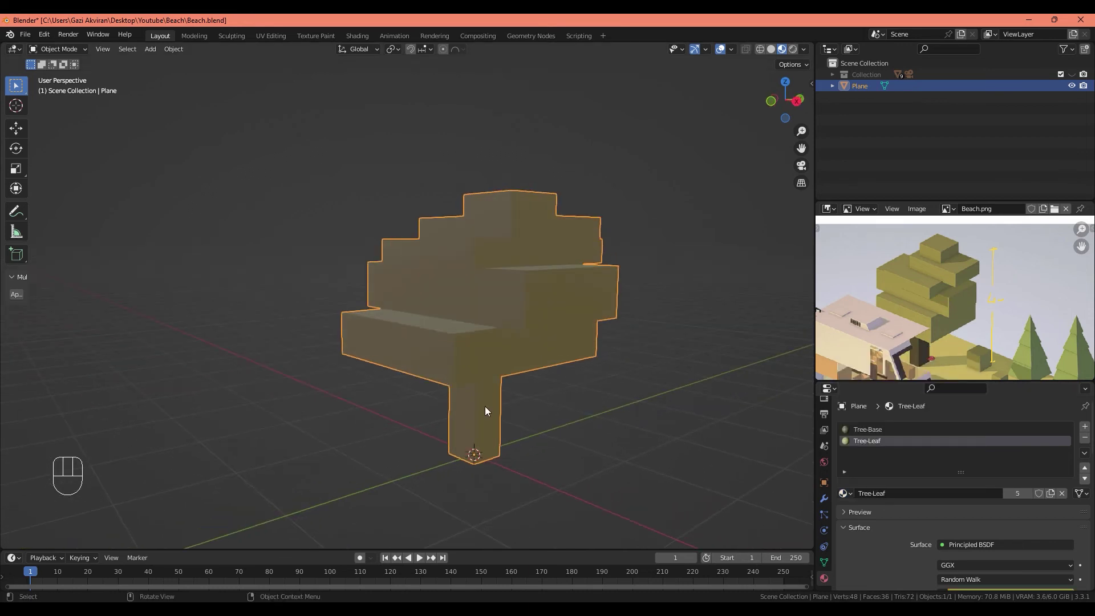
Step: Select all the canopy blocks and assign them the green Tree-Leaf material
key(Tab)
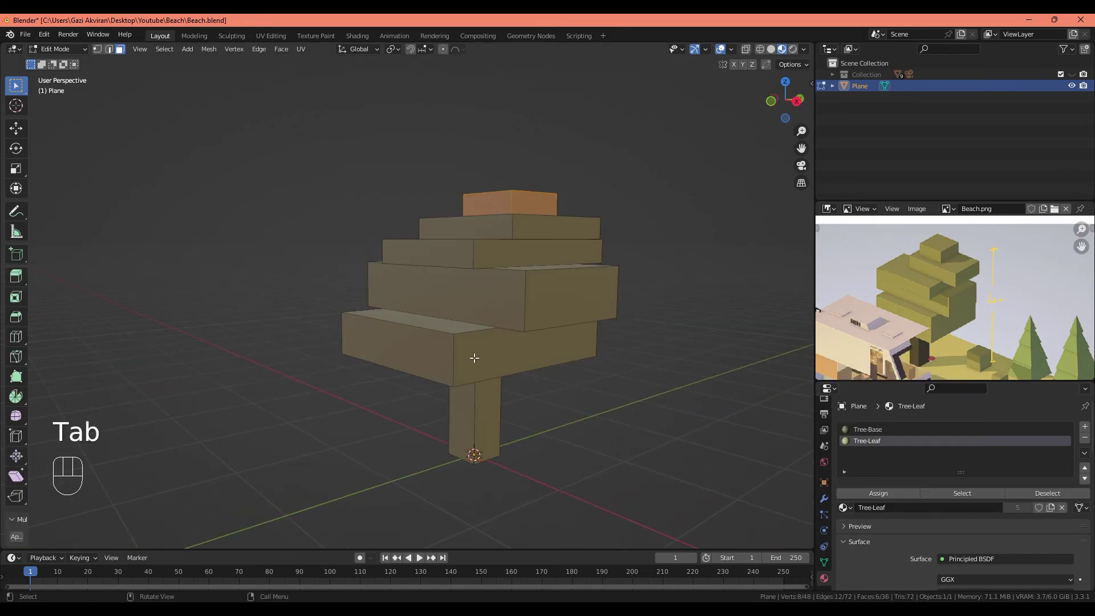
key(l)
key(l)
key(l)
key(l)
key(l)
key(Tab)
drag(565, 423, 535, 433)
click(544, 432)
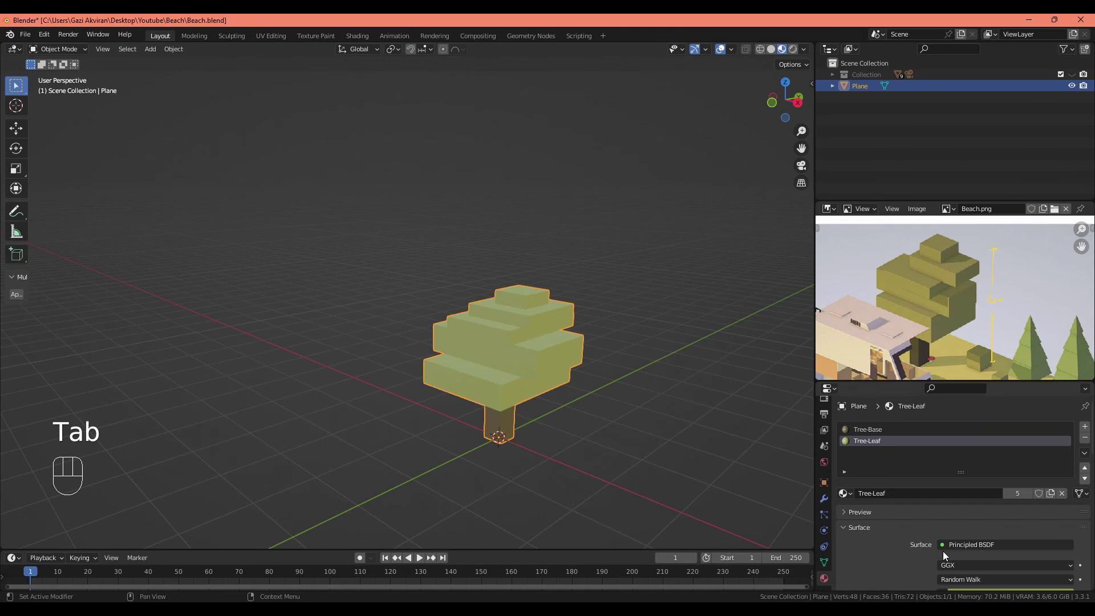
Step: Switch the viewport to solid shading to show the green canopy and darker trunk
key(z)
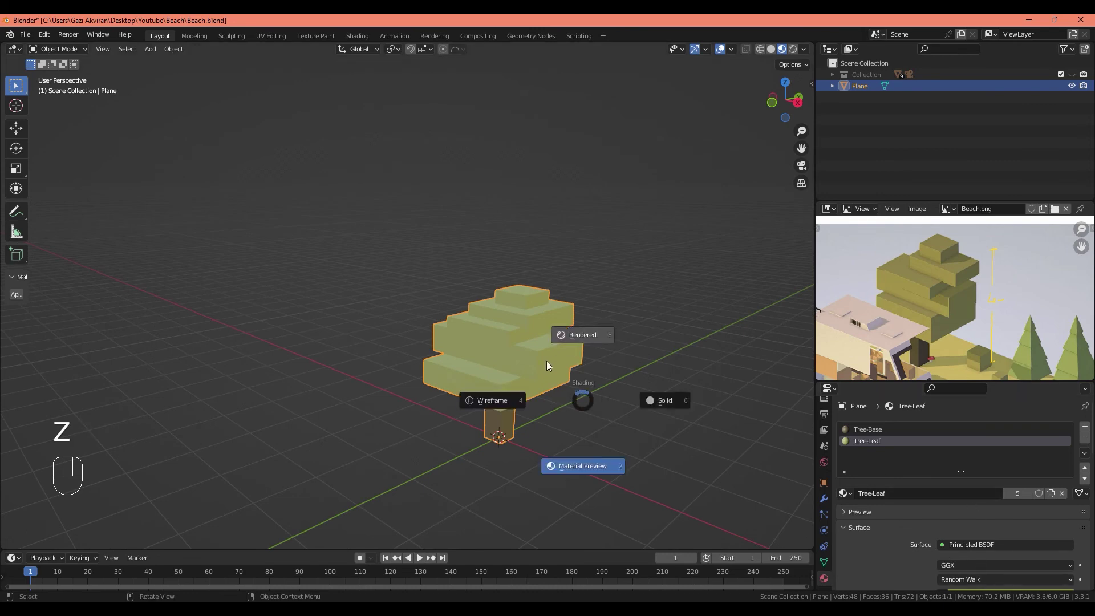
drag(541, 411, 584, 401)
drag(554, 402, 542, 421)
middle_click(546, 421)
key(z)
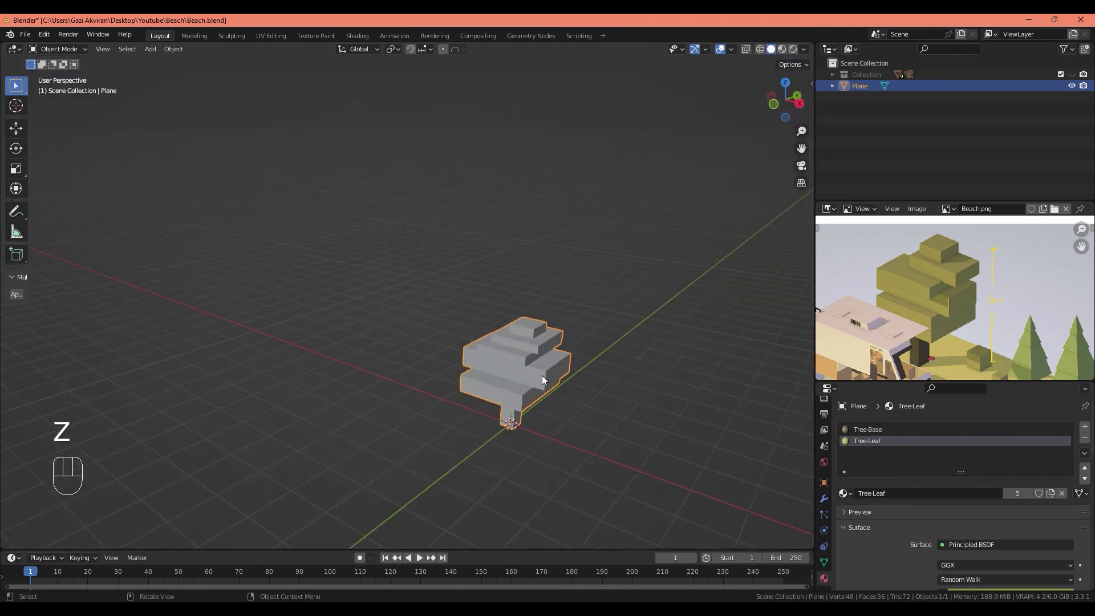
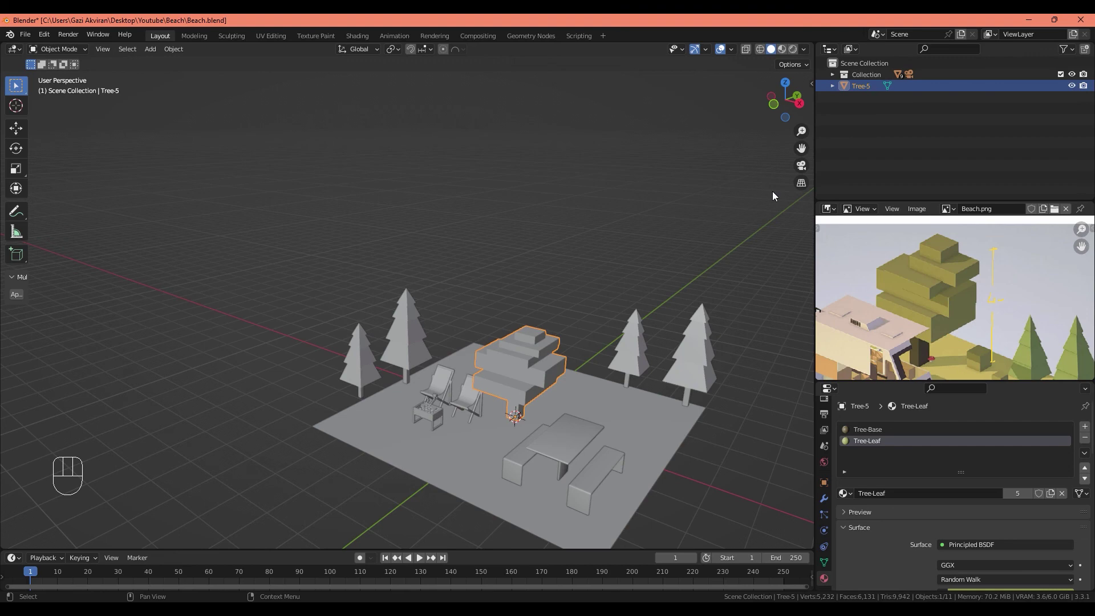
Step: Move the tree to the back of the ground and enlarge it to suit the pines in front view
key(KP_7)
key(g)
drag(472, 260, 450, 208)
middle_click(460, 272)
click(442, 276)
click(416, 284)
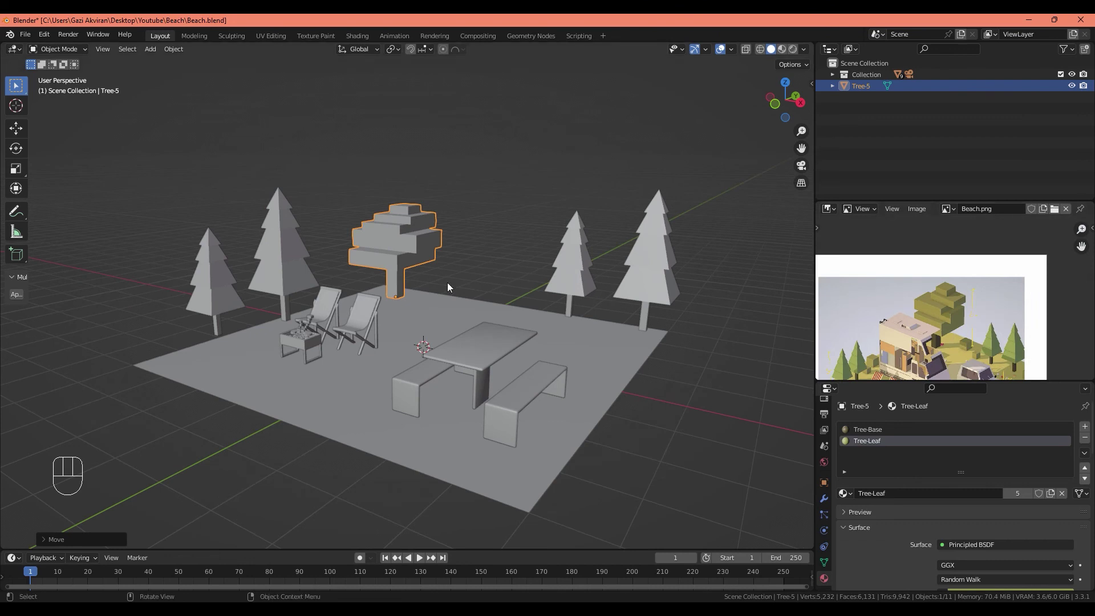
key(KP_1)
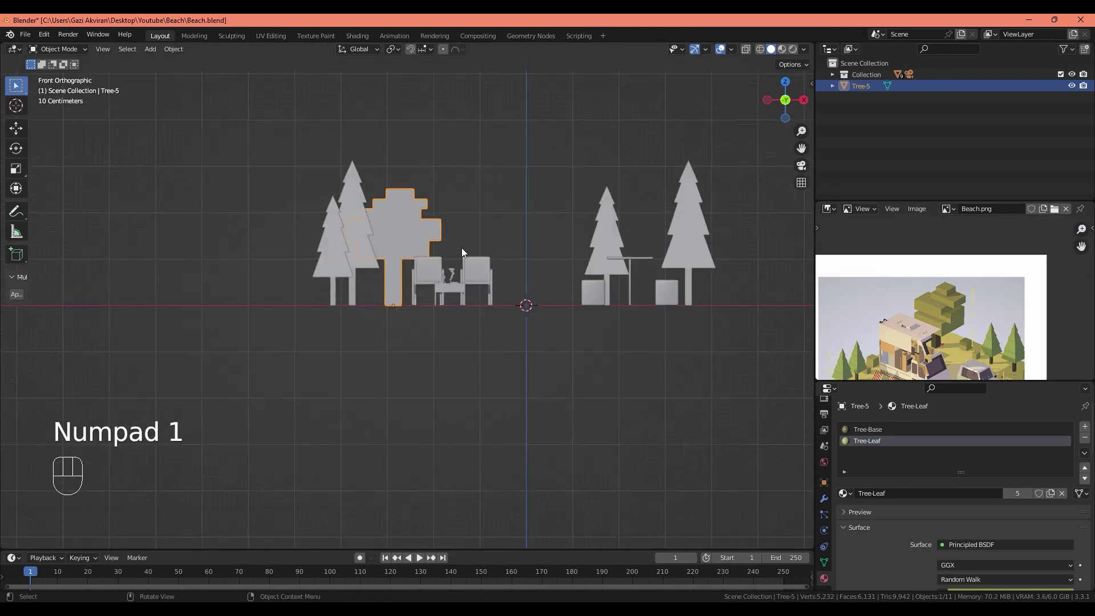
key(s)
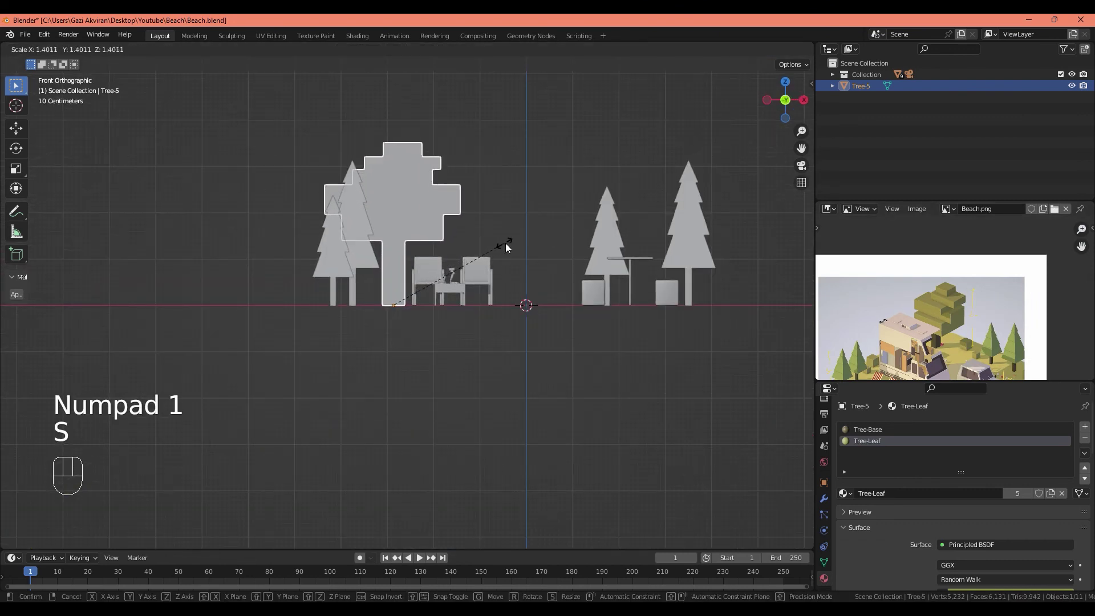
drag(552, 253, 512, 278)
key(Tab)
click(486, 299)
Step: Select the deciduous tree with the pines and move them together along Y at the back of the scene
key(Tab)
double_click(491, 313)
key(Tab)
click(448, 246)
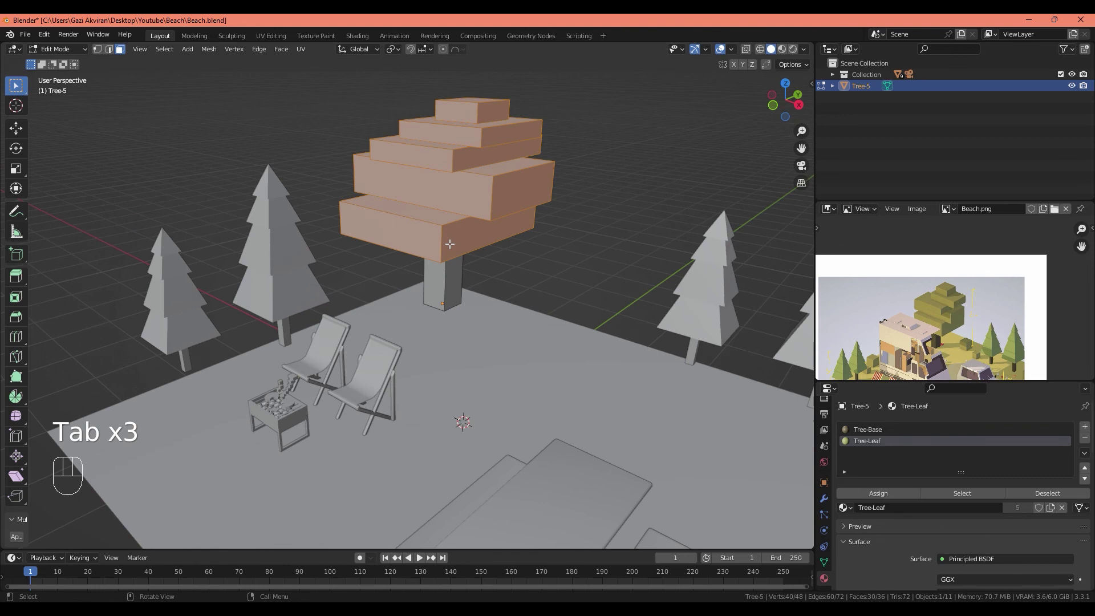
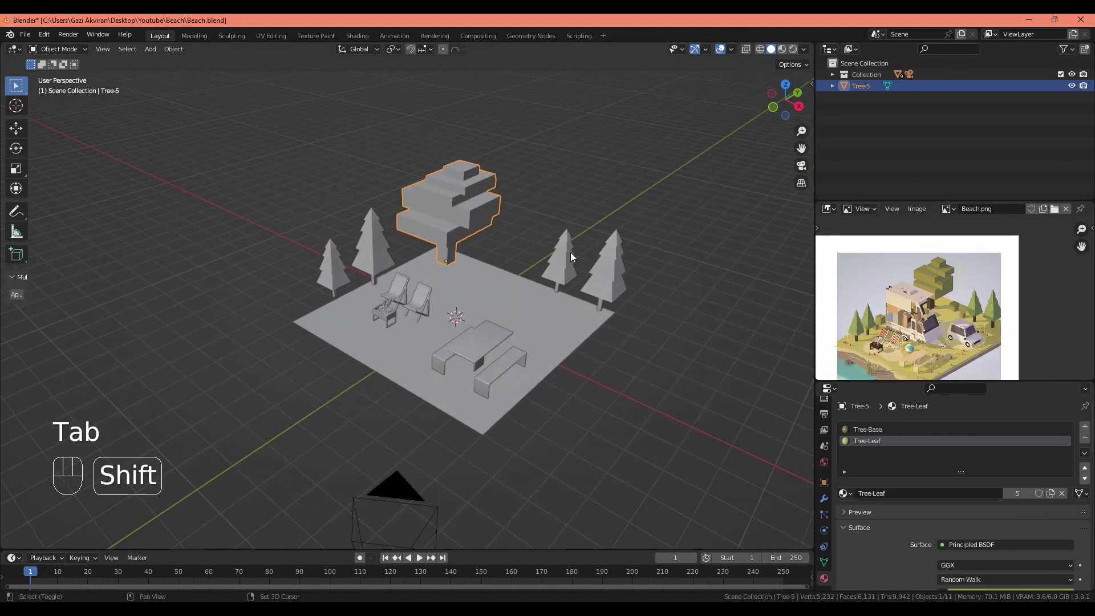
click(587, 286)
key(g)
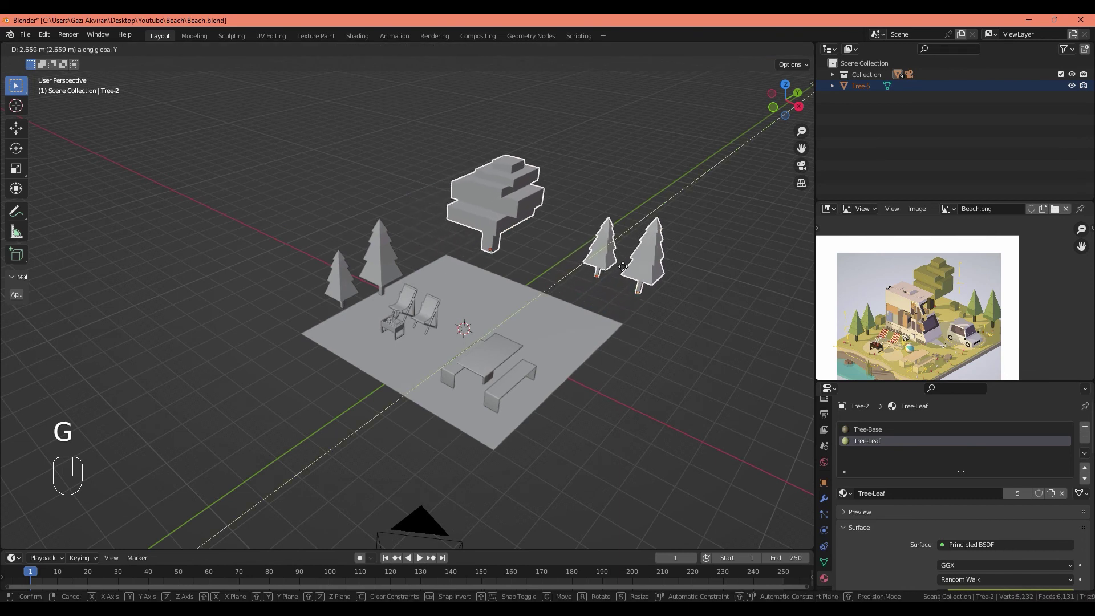
click(569, 344)
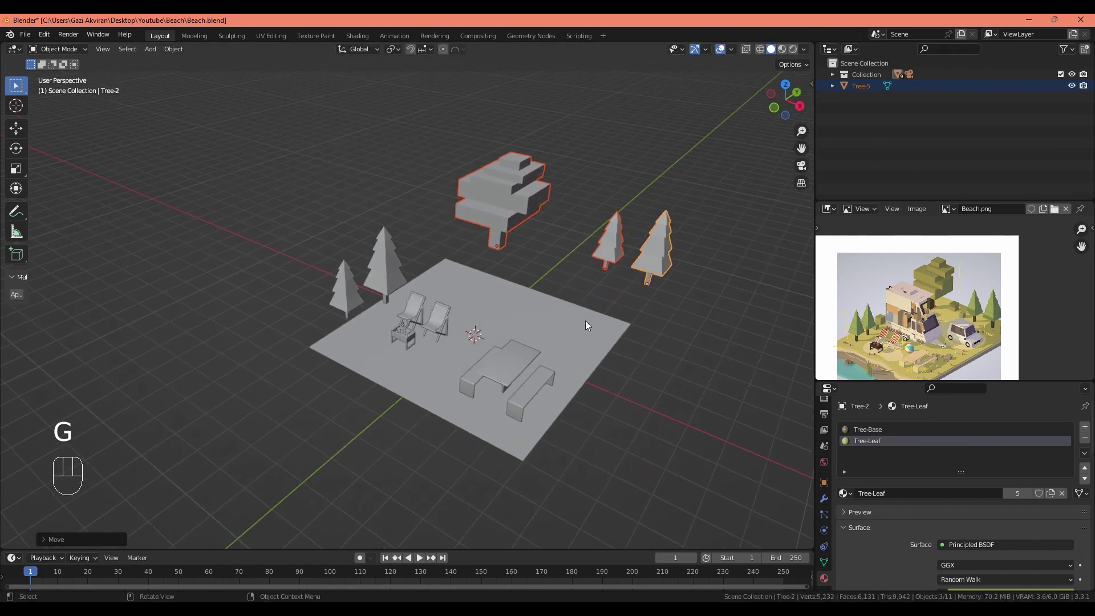
key(f)
key(y)
key(f)
key(g)
click(623, 323)
key(Tab)
key(Tab)
Step: Pan and zoom around the reference beach picture to compare the tree placement
drag(895, 333, 953, 334)
click(878, 301)
click(969, 297)
drag(969, 320, 953, 288)
click(980, 325)
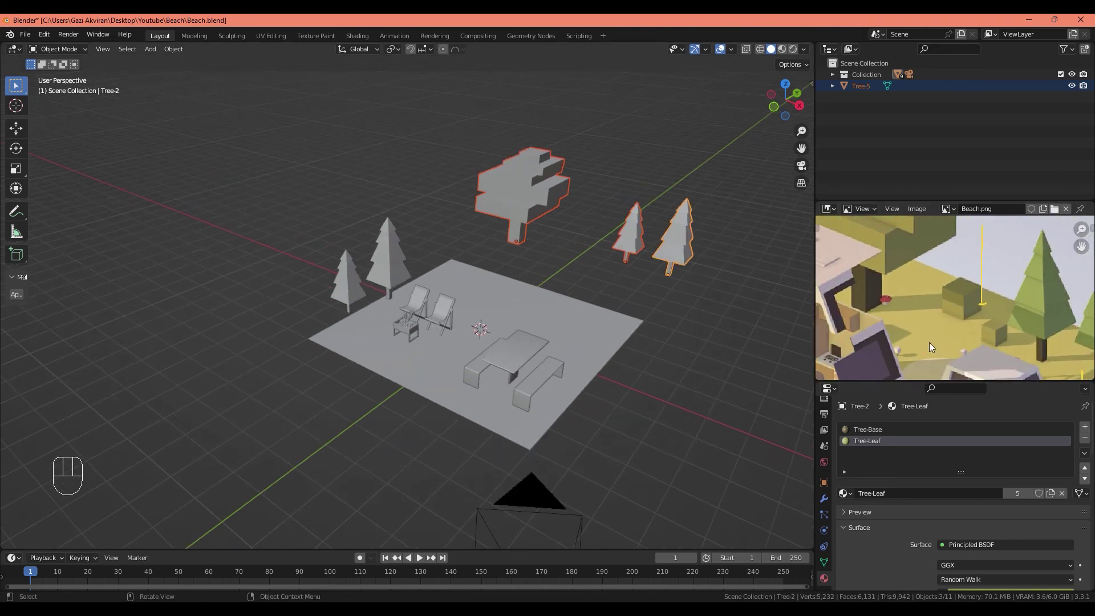
drag(980, 316, 989, 343)
click(951, 305)
middle_click(1010, 324)
middle_click(959, 317)
drag(958, 314, 932, 298)
drag(925, 302, 980, 312)
middle_click(993, 310)
drag(999, 314, 970, 333)
middle_click(957, 356)
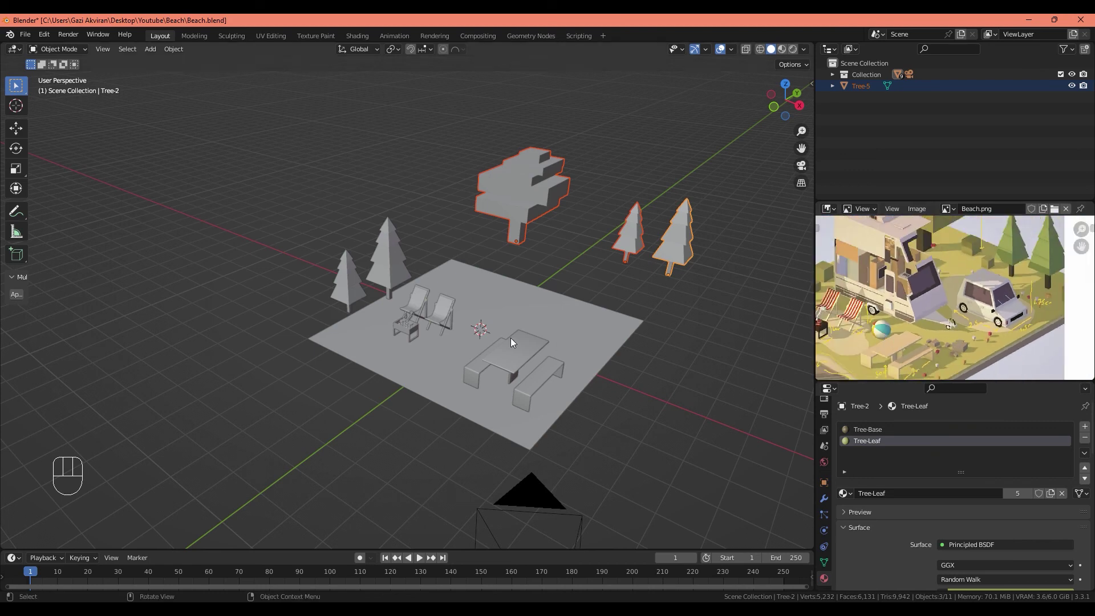
middle_click(560, 306)
Step: Stretch the Dirt ground along one axis in top view so it reaches under the trees
key(s)
key(s)
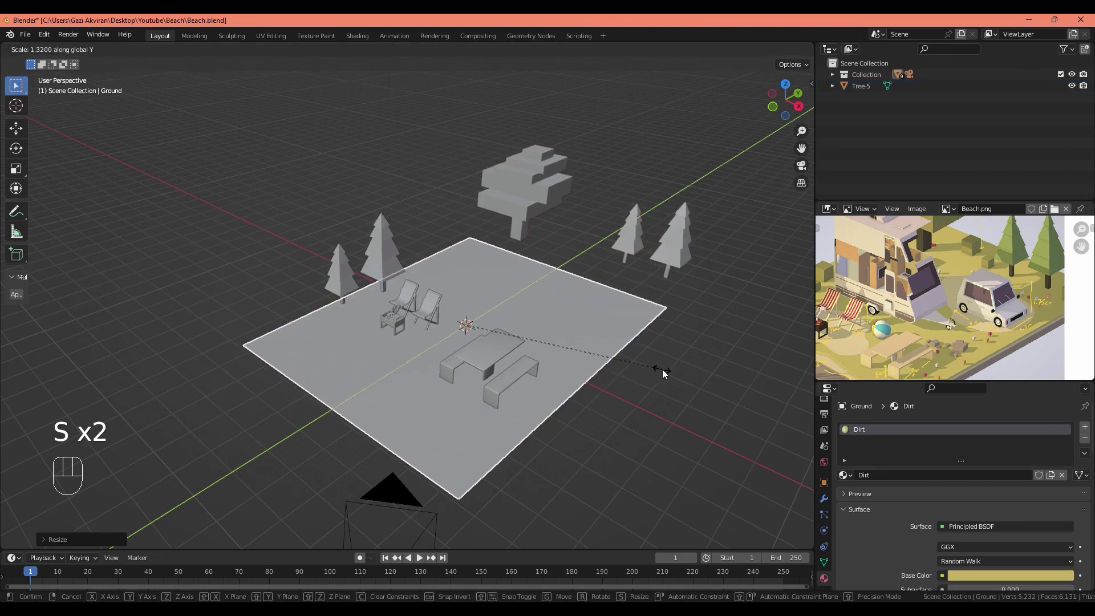
key(g)
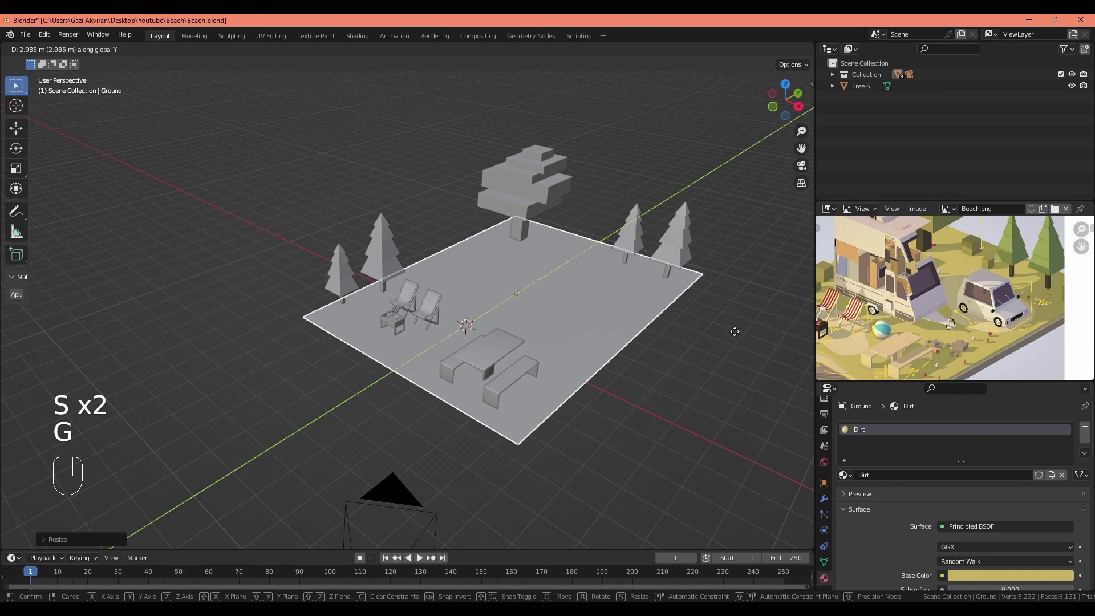
drag(670, 352, 696, 353)
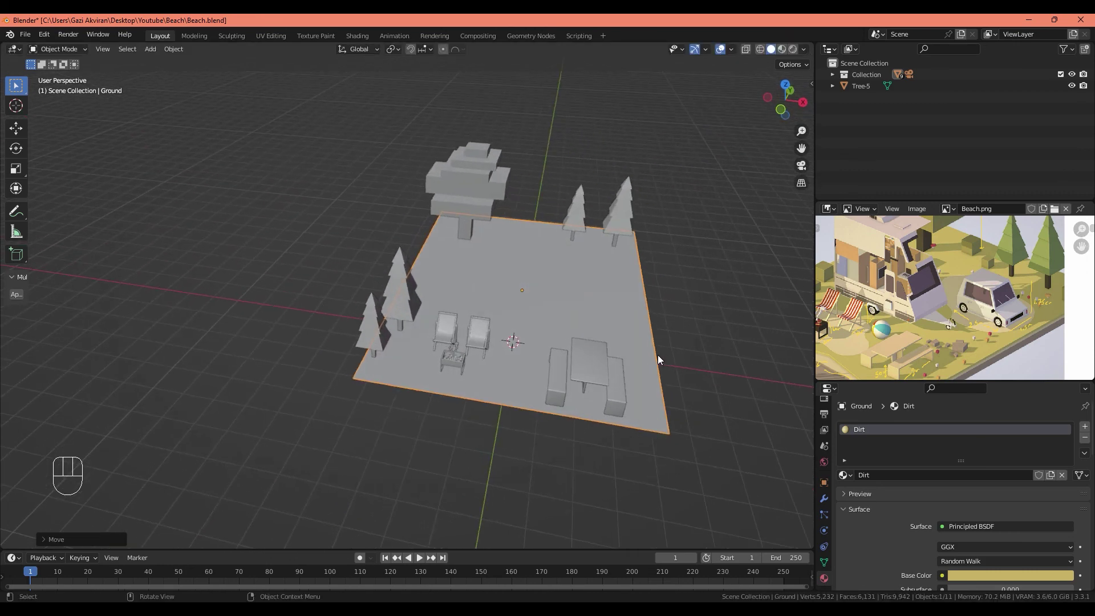
key(KP_7)
key(s)
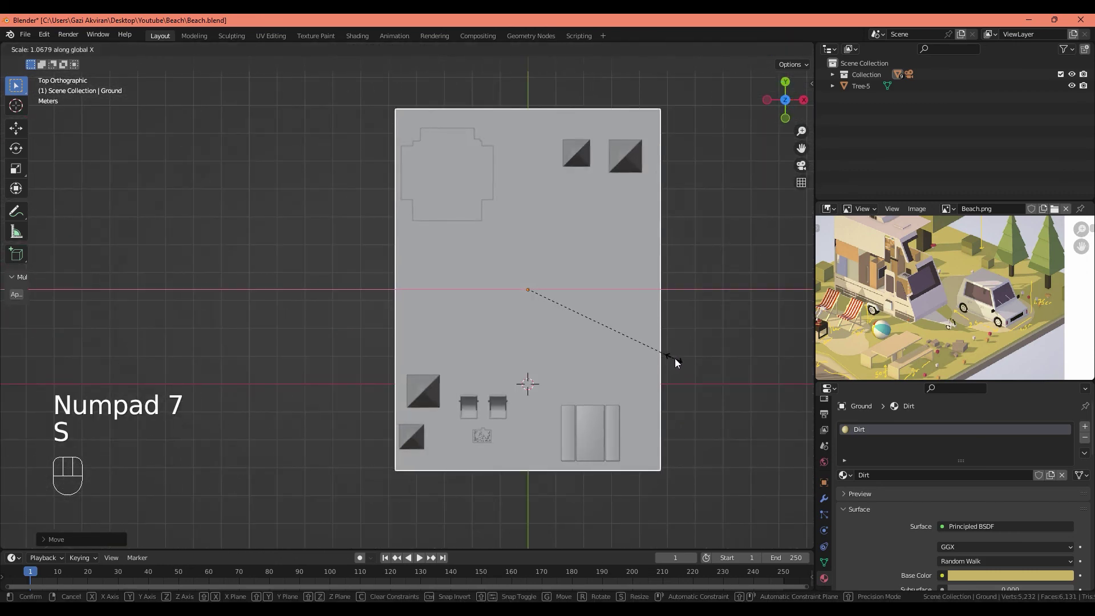
drag(675, 360, 630, 308)
Step: Switch the viewport to rendered shading to show the coloured beach scene
key(z)
middle_click(643, 349)
drag(593, 375, 567, 392)
middle_click(539, 411)
click(542, 413)
middle_click(549, 407)
middle_click(553, 406)
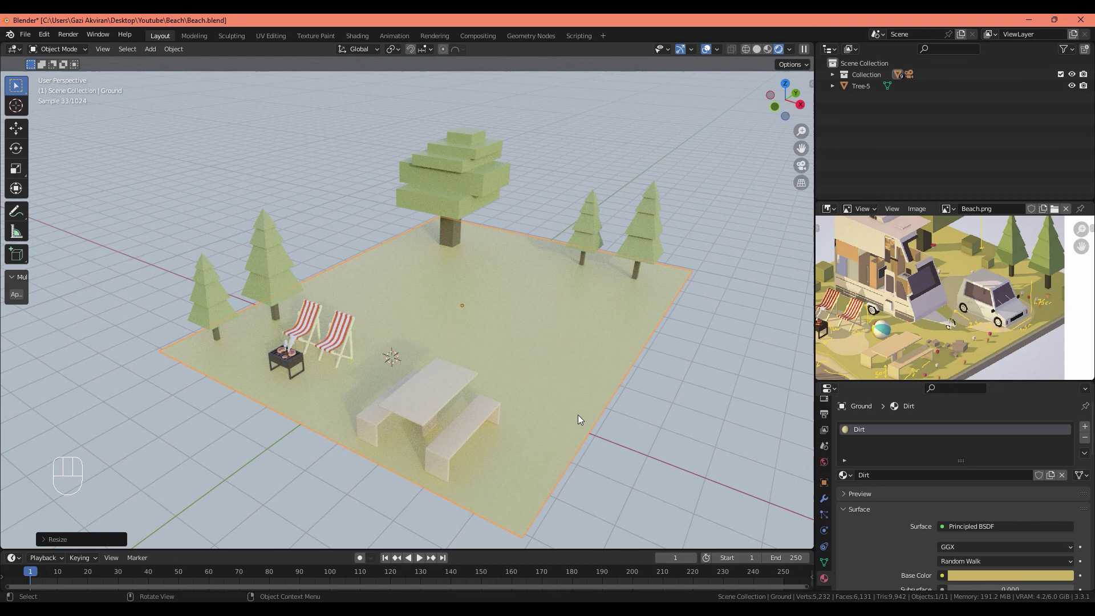